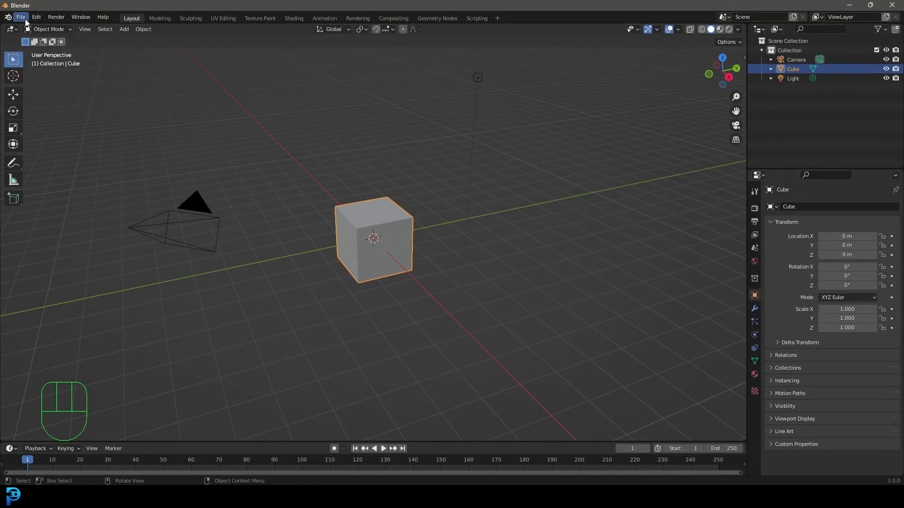
# - Import the Ch36 character FBX with its armature into the scene
pyautogui.moveTo(28, 23); pyautogui.dragTo(144, 227)
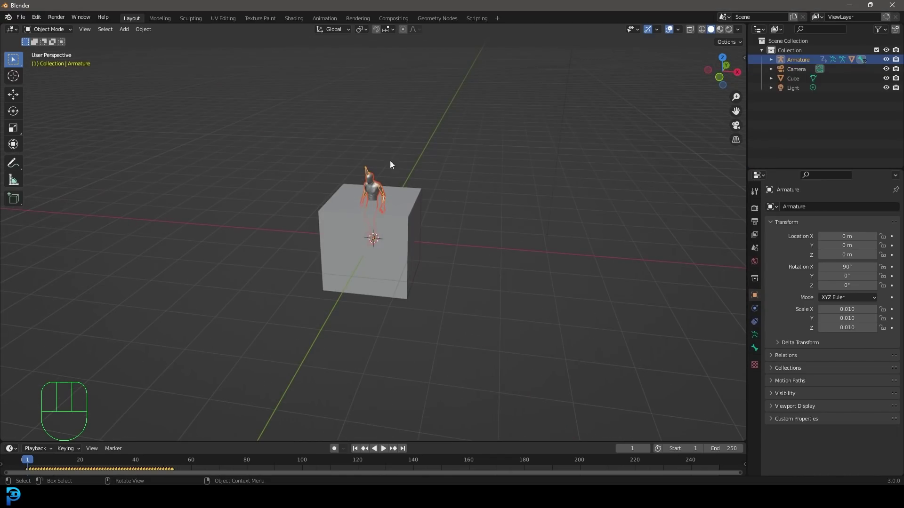
pyautogui.middleClick(366, 179)
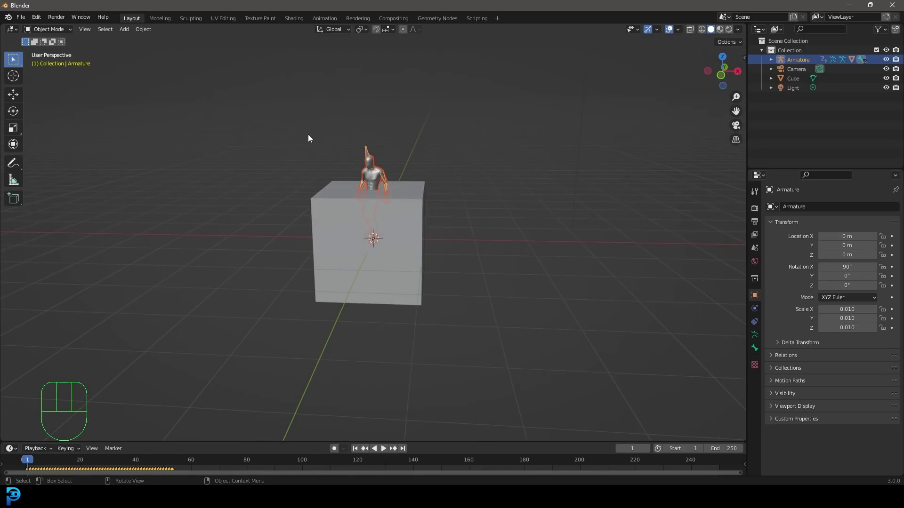
pyautogui.moveTo(368, 33); pyautogui.dragTo(399, 52)
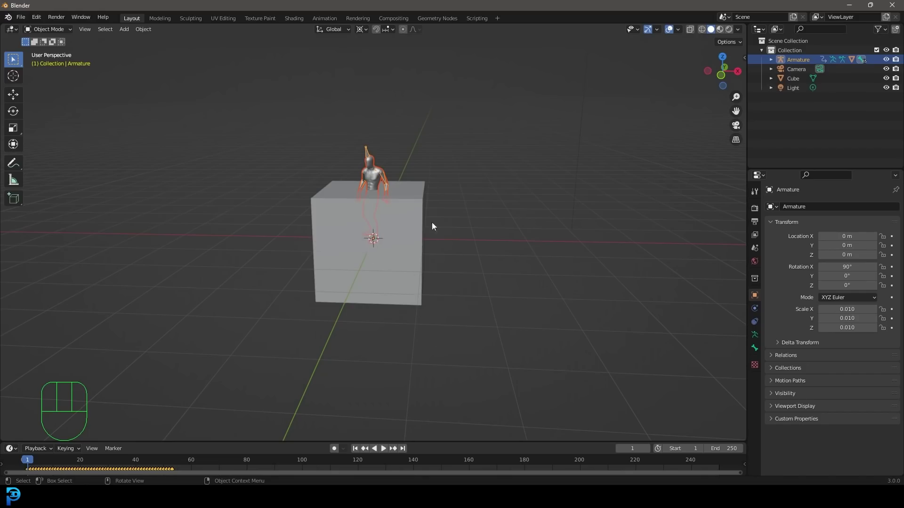
pyautogui.press('s')
# - Scale up and position the character on its armature and apply the transforms
pyautogui.moveTo(369, 260); pyautogui.dragTo(402, 109)
pyautogui.moveTo(393, 127); pyautogui.dragTo(384, 196)
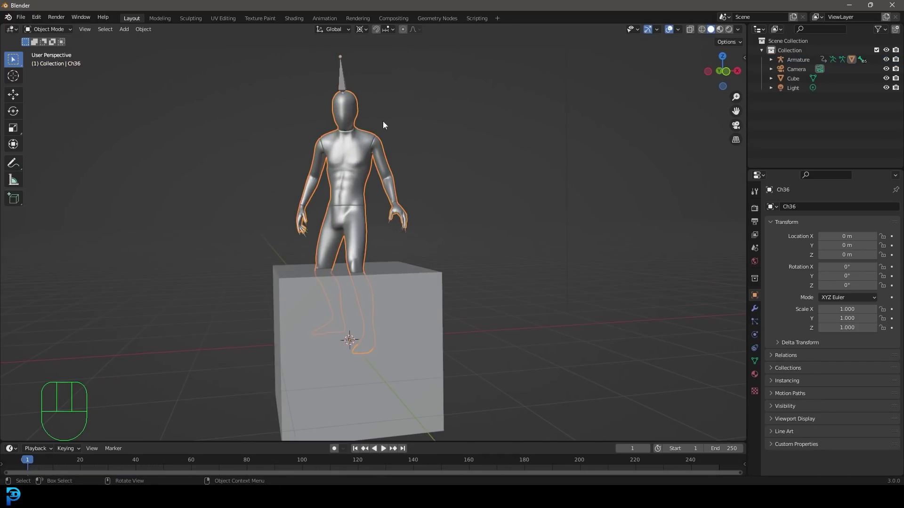
pyautogui.press('g')
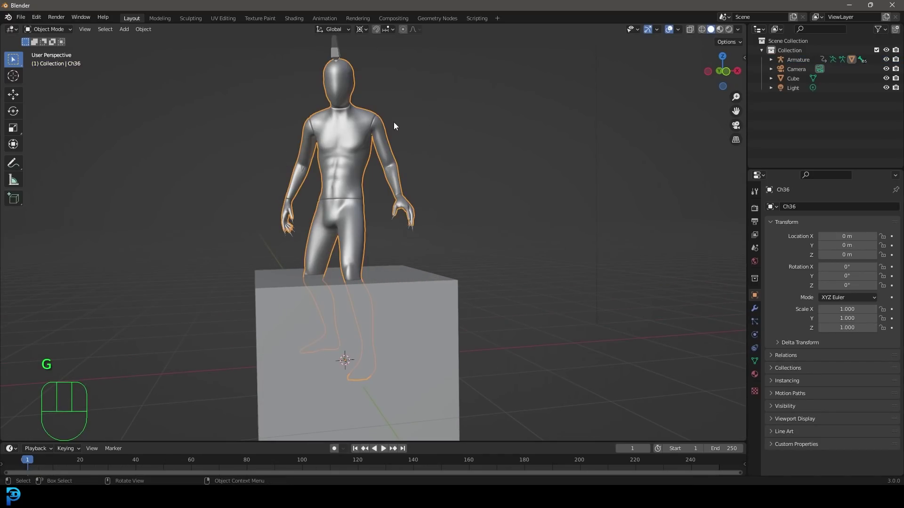
pyautogui.press('ctrl+a')
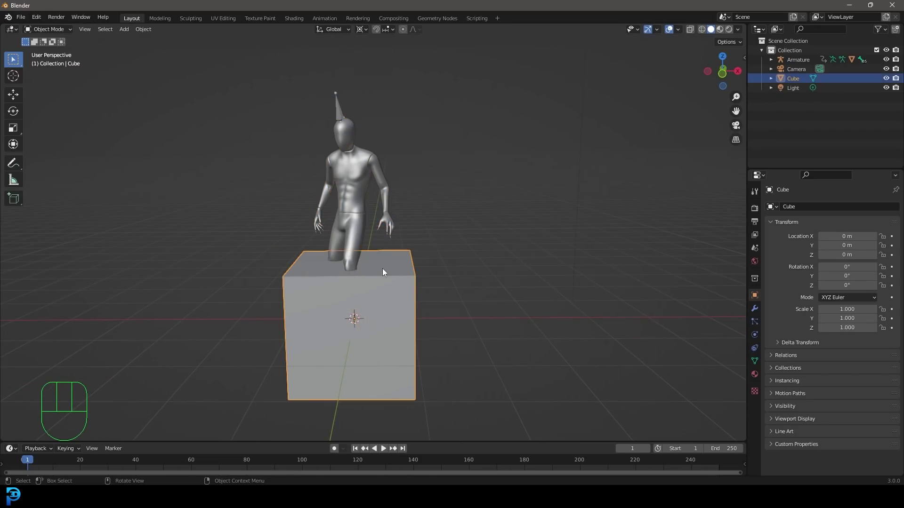
# - Delete the default cube and select the character's armature
pyautogui.press('x')
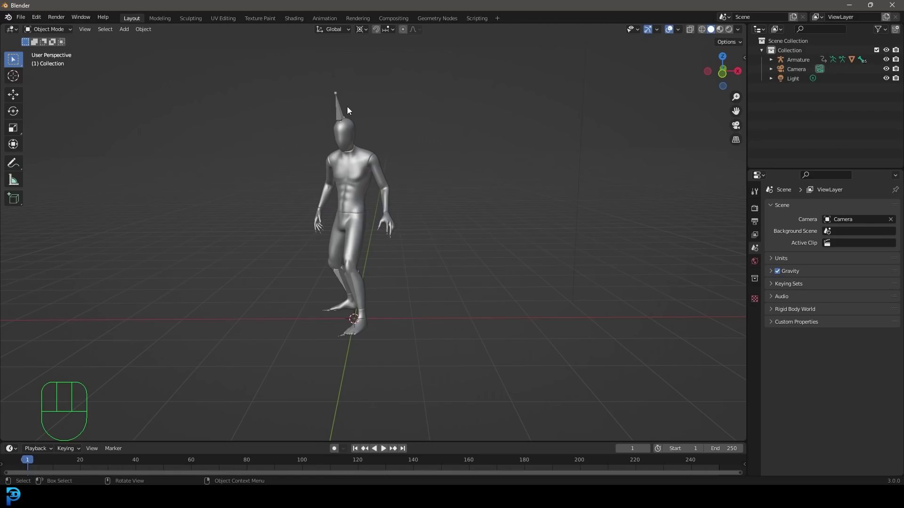
pyautogui.click(342, 106)
# - In the Dope Sheet, move all keyframes so the motion starts at frame 15
pyautogui.click(170, 433)
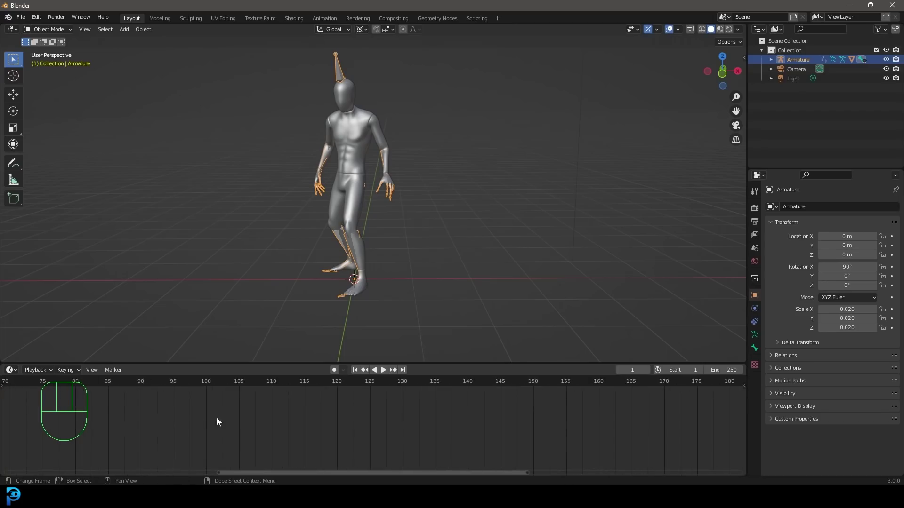
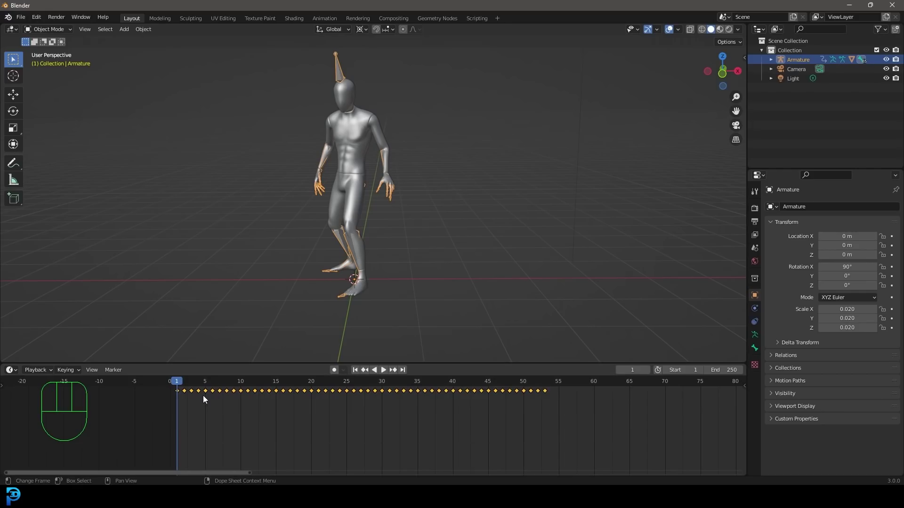
pyautogui.press('g')
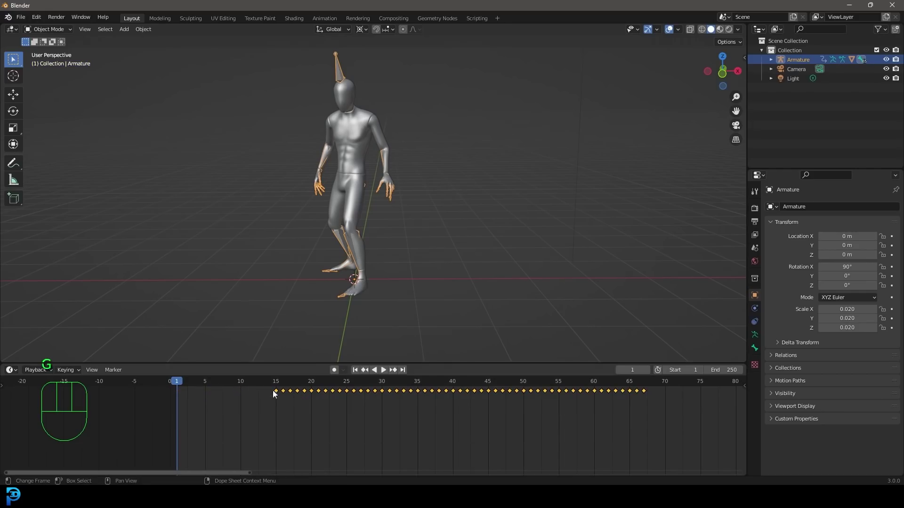
pyautogui.press('Tab')
pyautogui.moveTo(56, 32); pyautogui.dragTo(58, 65)
pyautogui.middleClick(387, 176)
pyautogui.click(481, 331)
# - In Pose Mode reset all bones to the T-pose, key Location & Rotation at frame 10, and play back
pyautogui.press('z')
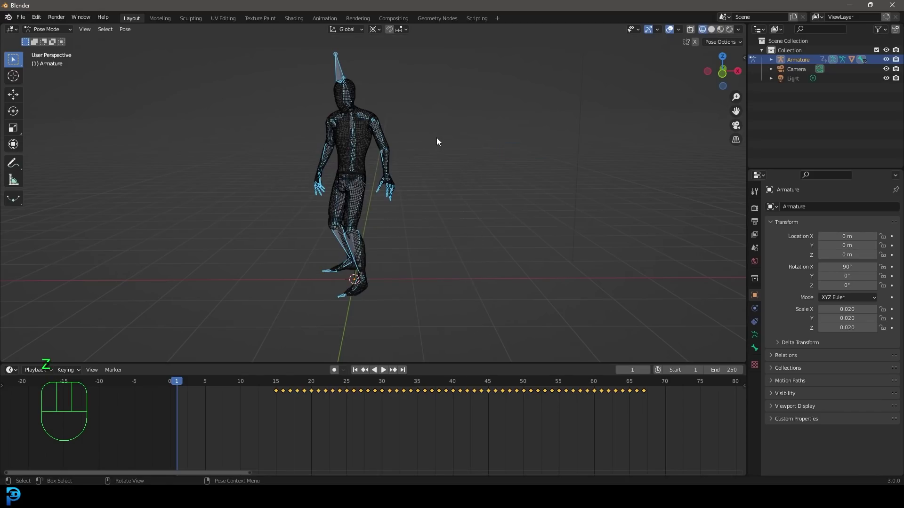
pyautogui.press('alt+g')
pyautogui.press('alt+r')
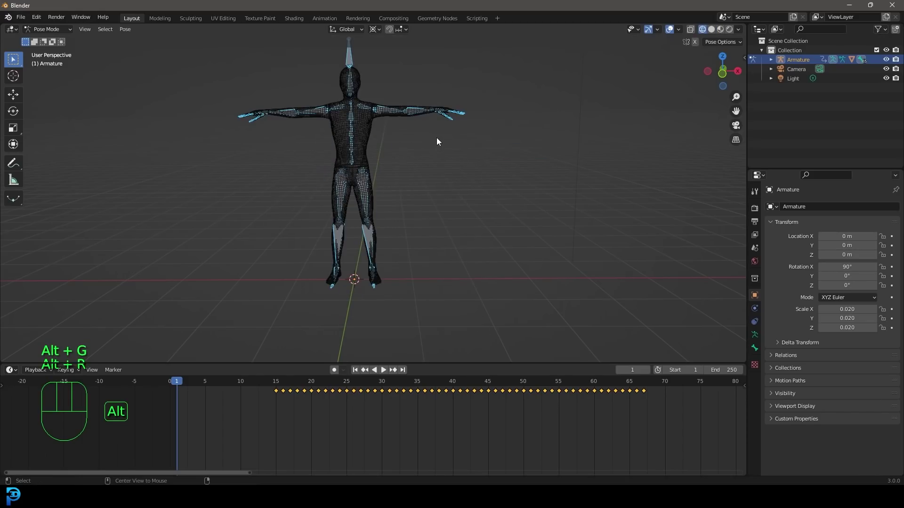
pyautogui.press('alt+s')
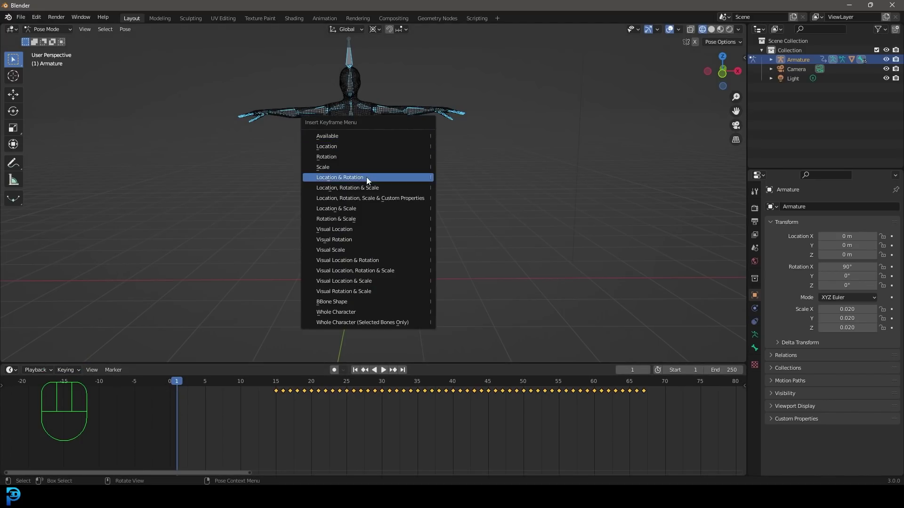
pyautogui.moveTo(201, 398); pyautogui.dragTo(219, 419)
pyautogui.press('shift+d')
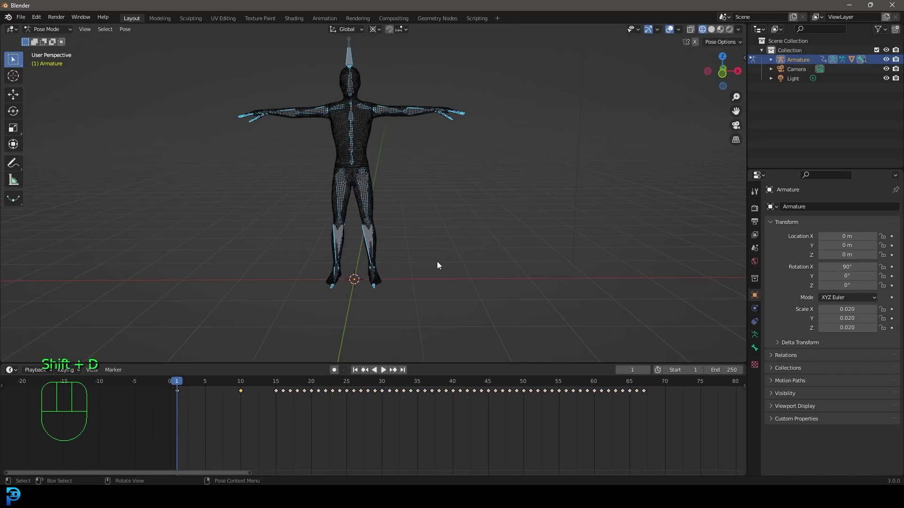
pyautogui.press('space')
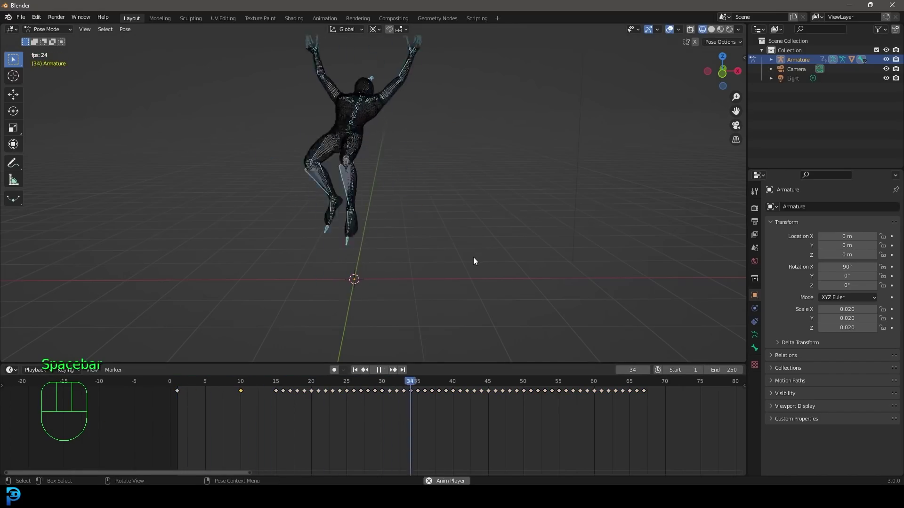
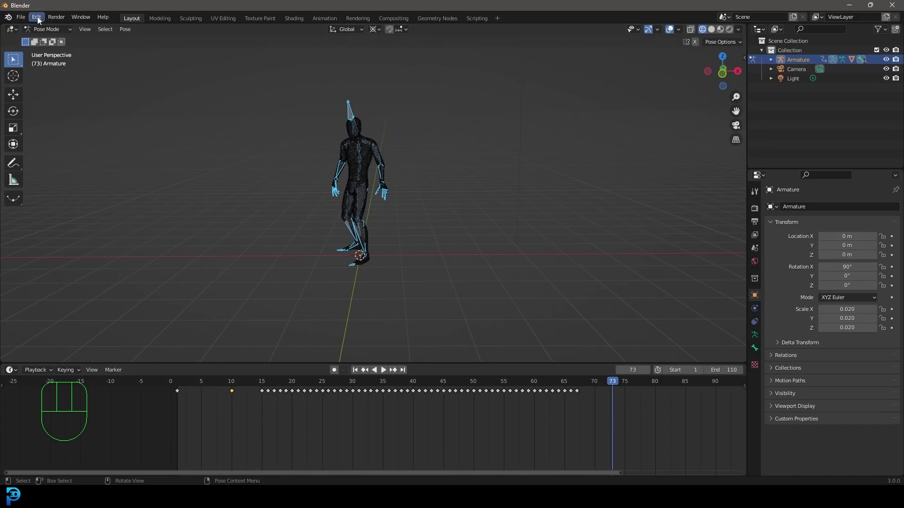
# - Set the timeline end to frame 110 and save the scene as 1.blend
pyautogui.moveTo(381, 34); pyautogui.dragTo(401, 73)
pyautogui.moveTo(49, 33); pyautogui.dragTo(232, 79)
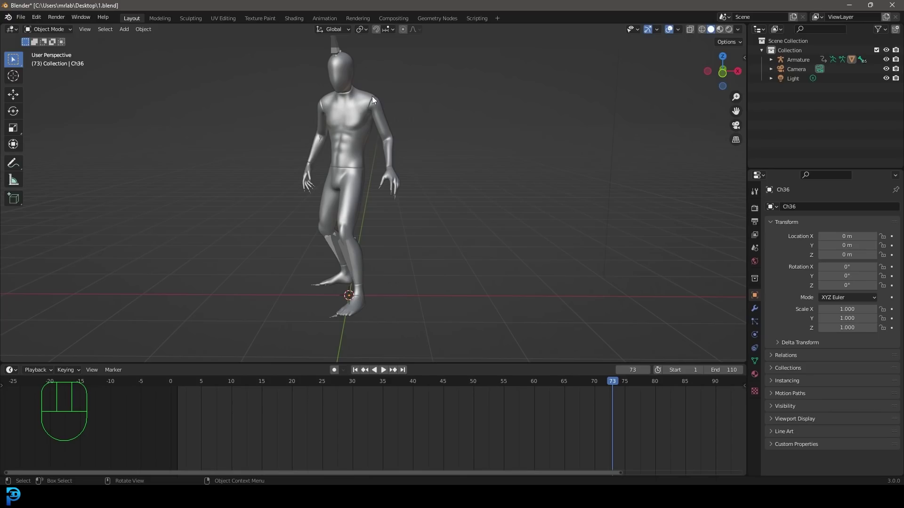
# - Add a Decimate modifier to the Ch36 mesh in Un-Subdivide mode
pyautogui.click(376, 99)
pyautogui.press('z')
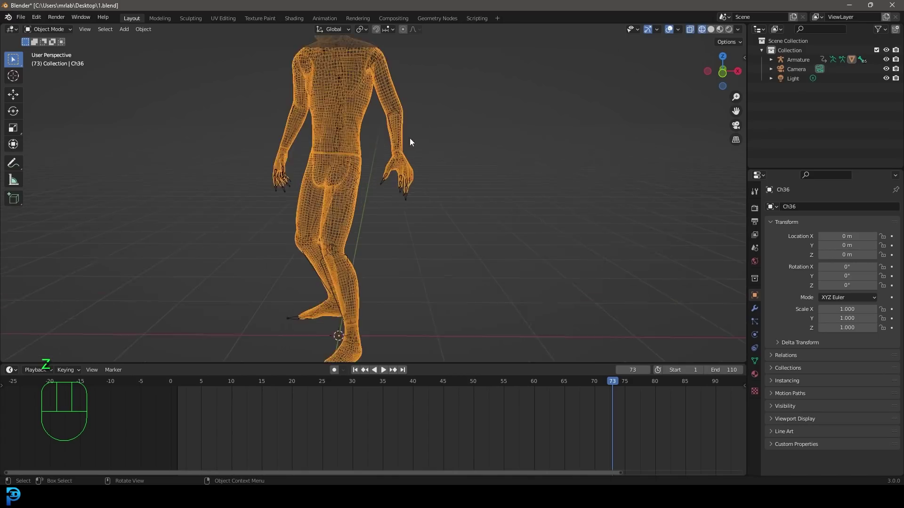
pyautogui.press('z')
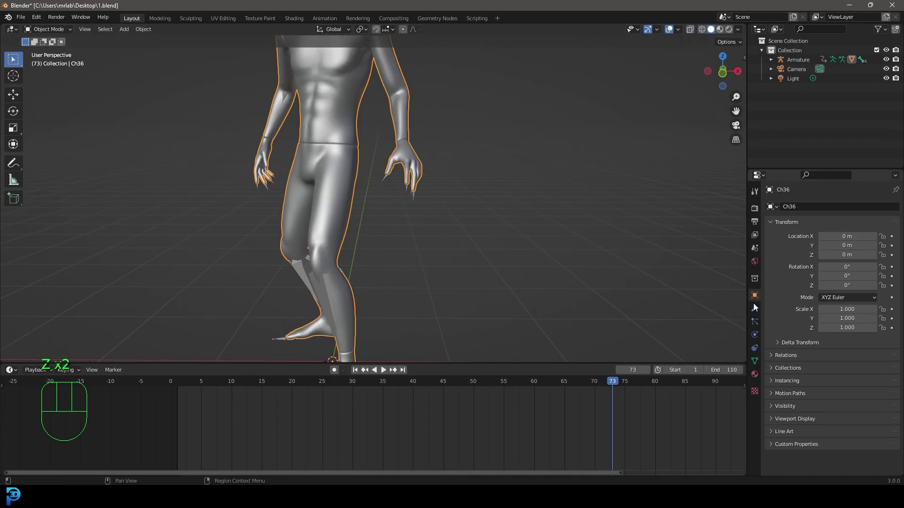
pyautogui.click(756, 311)
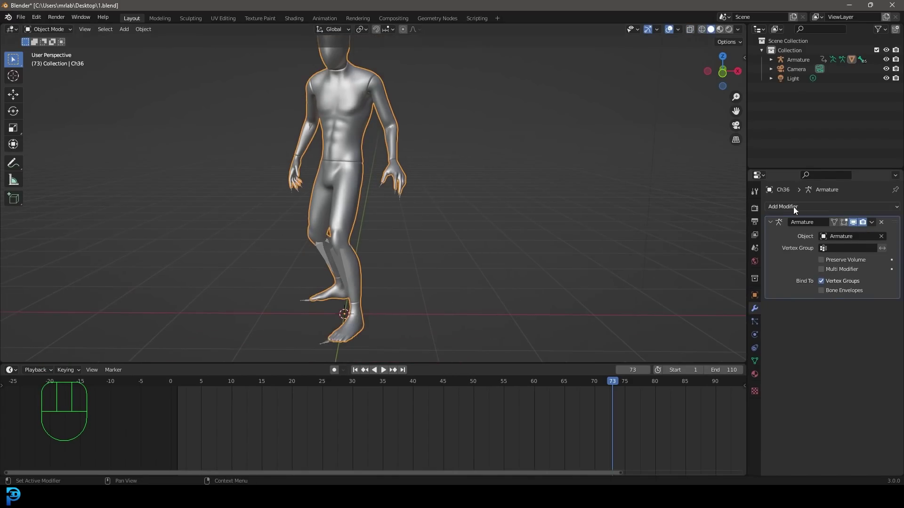
pyautogui.moveTo(785, 207); pyautogui.dragTo(729, 276)
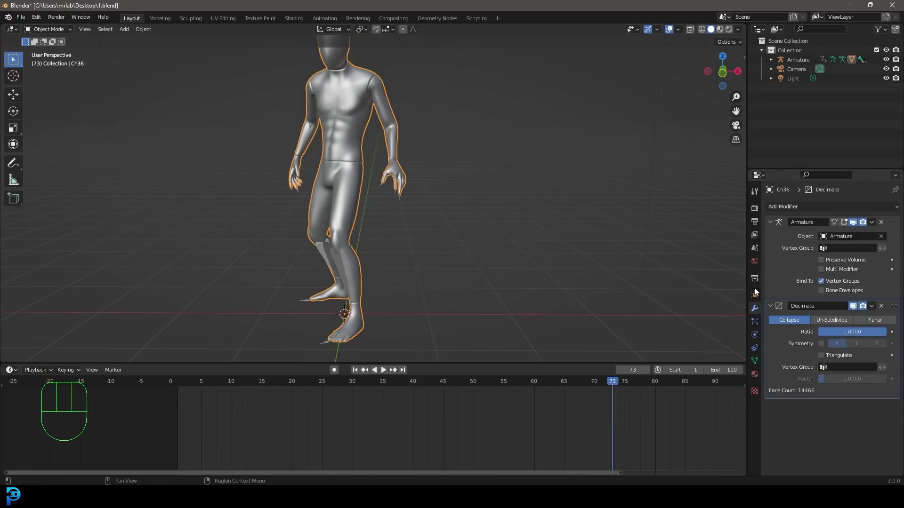
pyautogui.click(831, 322)
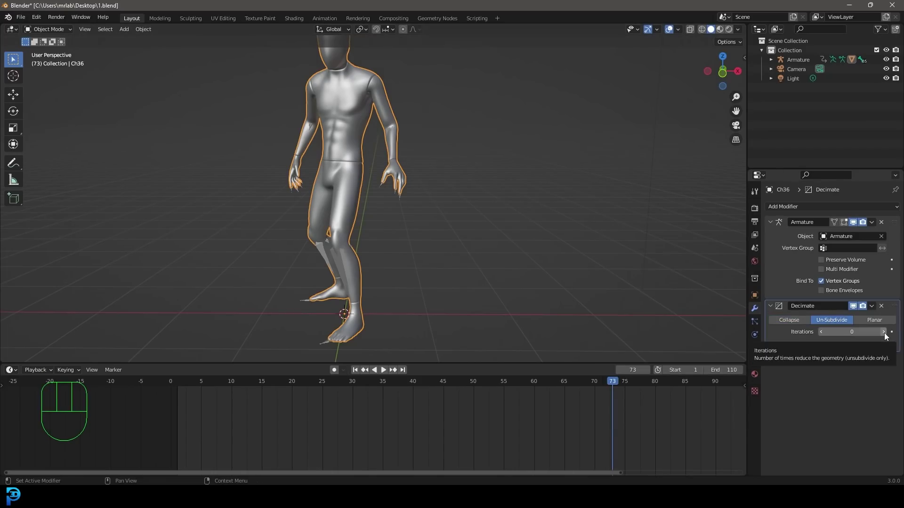
pyautogui.click(887, 338)
pyautogui.moveTo(882, 325); pyautogui.dragTo(877, 226)
# - Move Decimate before the Armature modifier, settle on 1 iteration, and return to frame 1
pyautogui.press('z')
pyautogui.moveTo(315, 115); pyautogui.dragTo(372, 129)
pyautogui.press('z')
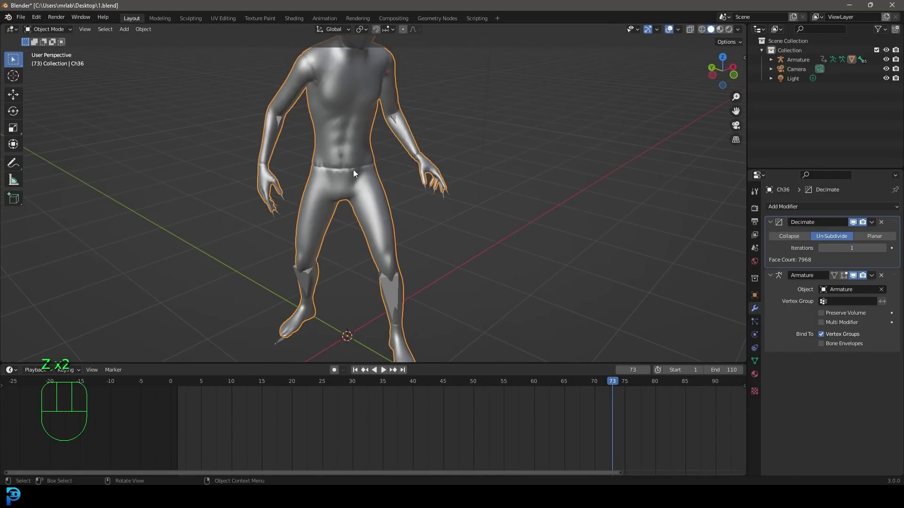
pyautogui.click(887, 253)
pyautogui.moveTo(421, 124); pyautogui.dragTo(392, 145)
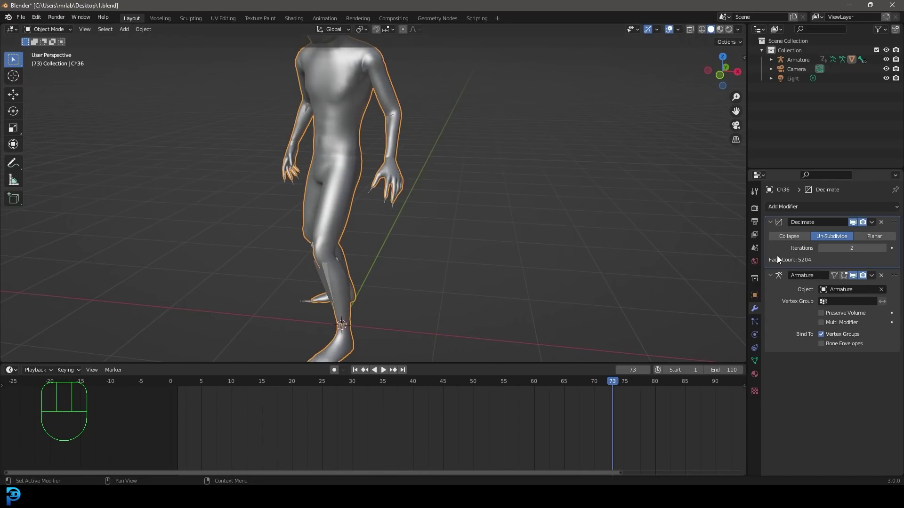
pyautogui.click(825, 254)
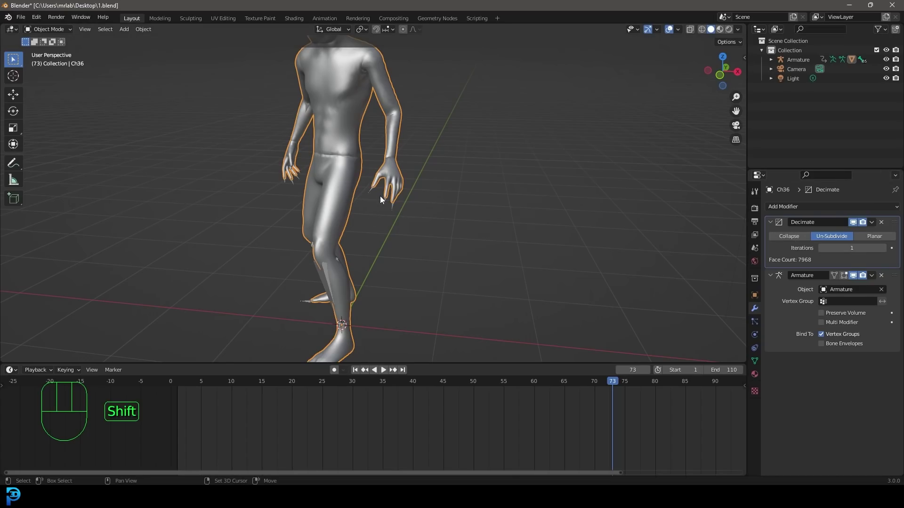
pyautogui.press('shift+Left')
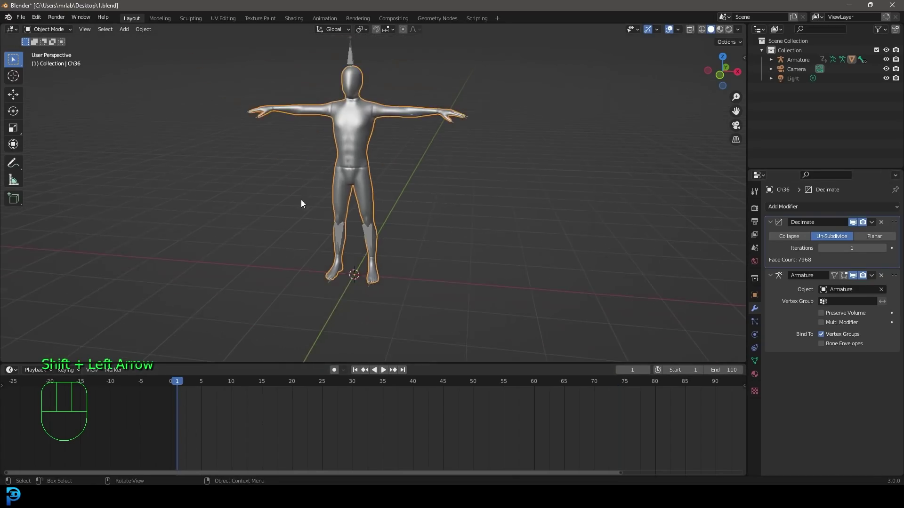
# - In Edit Mode front view with X-ray, box-select the torso, upper-arm and thigh faces
pyautogui.moveTo(311, 172); pyautogui.dragTo(340, 173)
pyautogui.moveTo(375, 116); pyautogui.dragTo(391, 198)
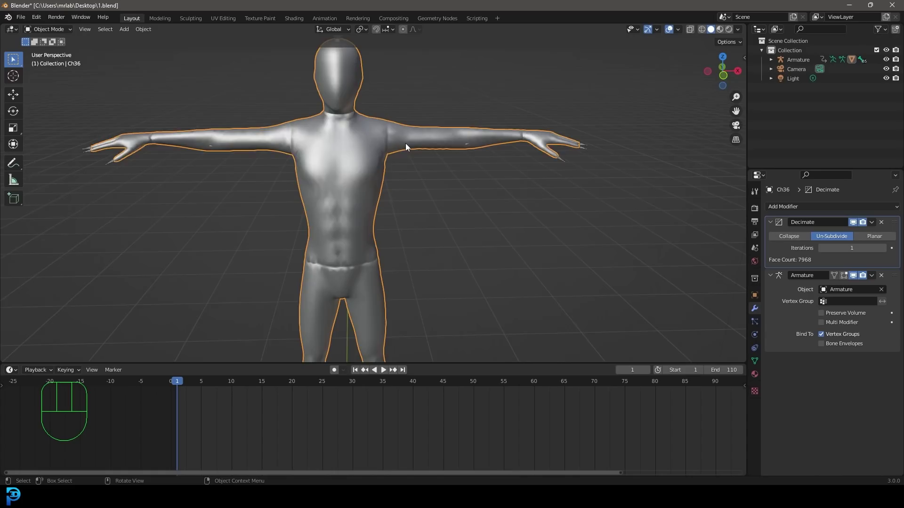
pyautogui.press('KP_1')
pyautogui.press('Tab')
pyautogui.press('z')
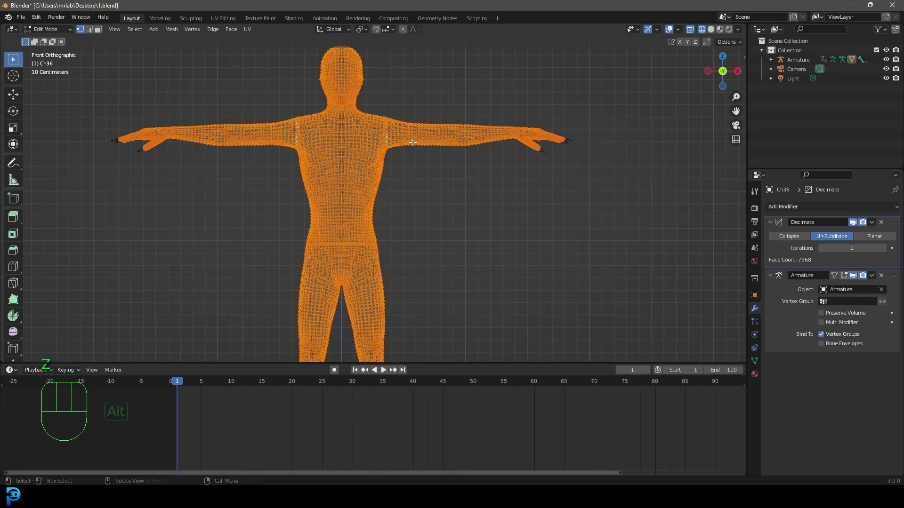
pyautogui.press('alt+a')
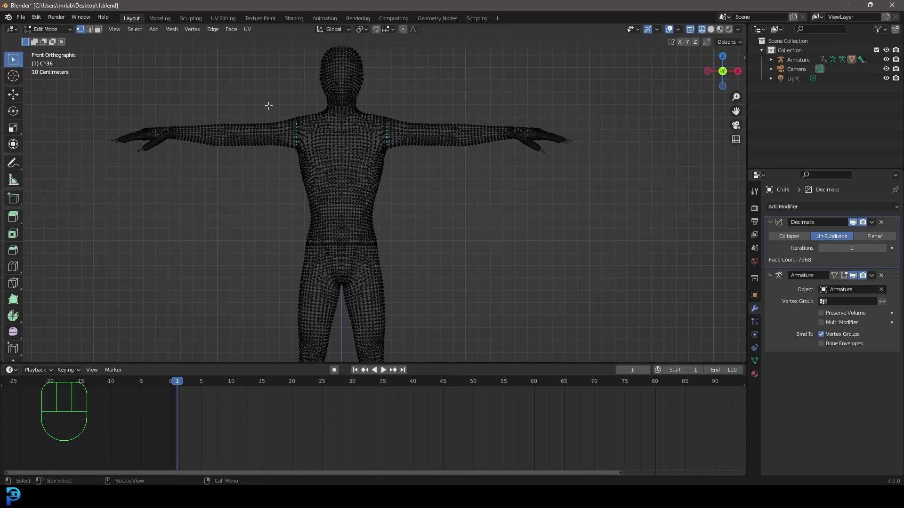
pyautogui.moveTo(270, 105); pyautogui.dragTo(416, 354)
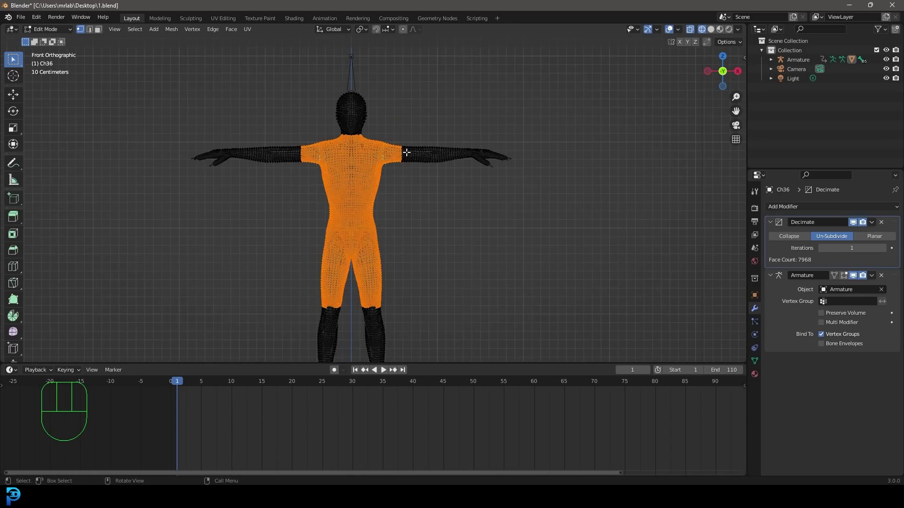
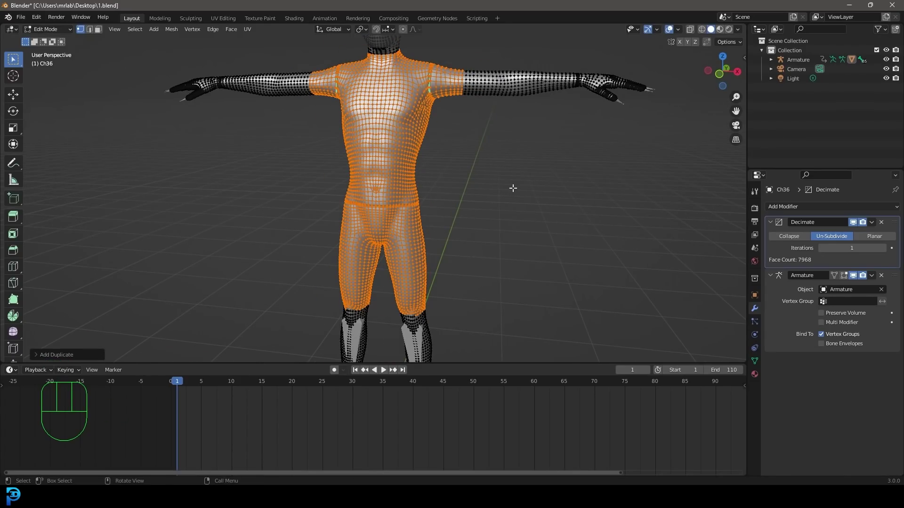
# - Duplicate and fatten the selected faces, separate them as Ch36.001, and look up Set Origin
pyautogui.press('alt+s')
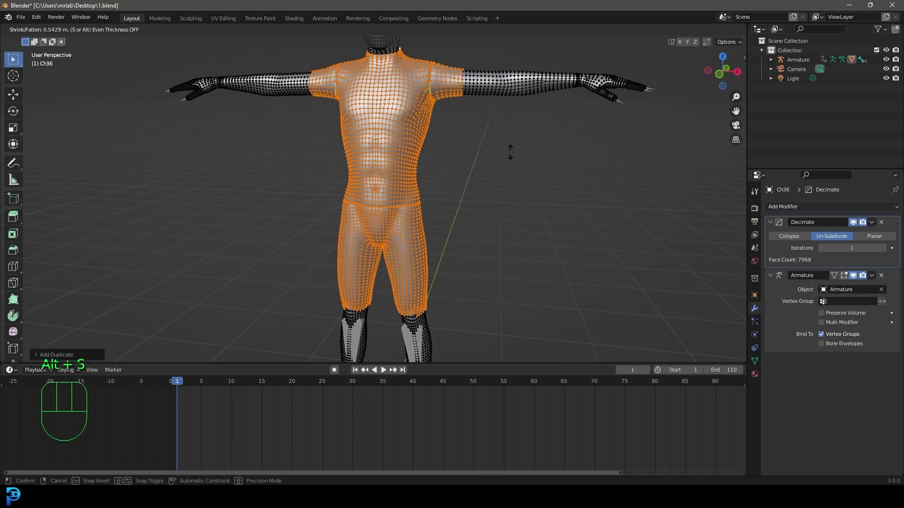
pyautogui.press('p')
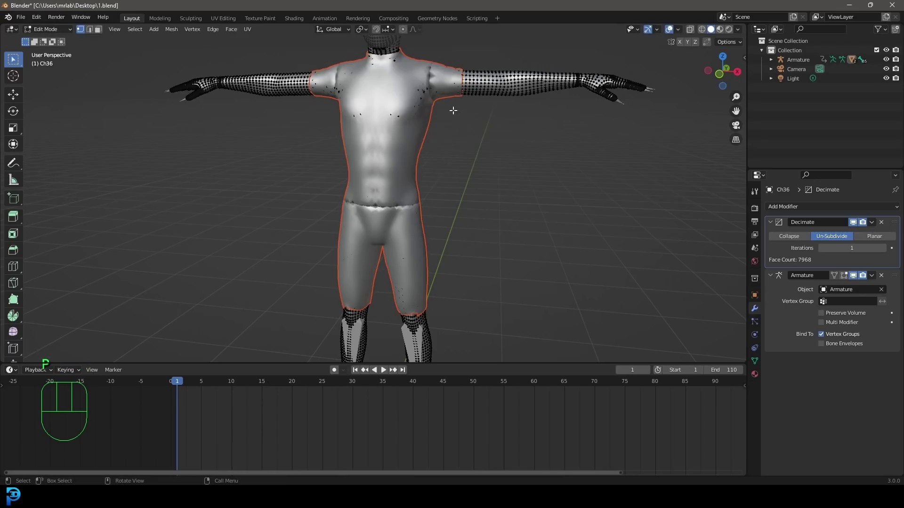
pyautogui.press('Tab')
pyautogui.click(431, 62)
pyautogui.press('ctrl+z')
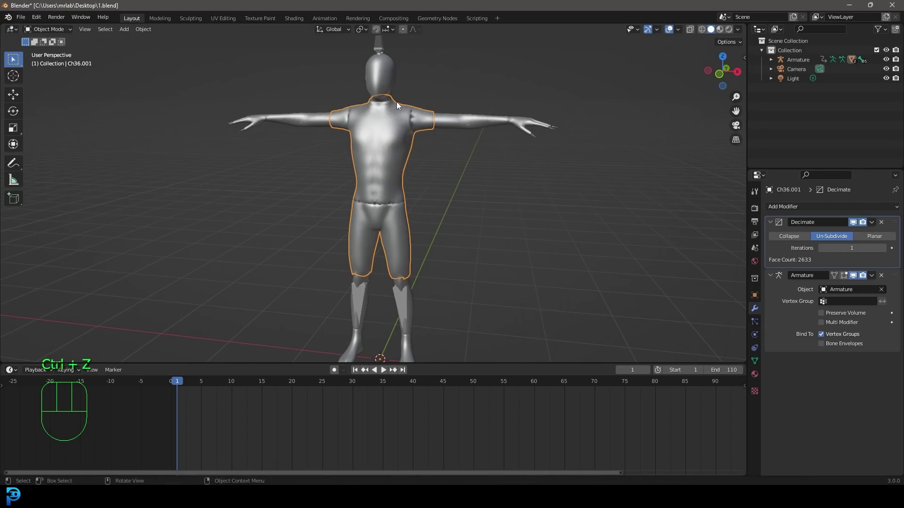
pyautogui.press('F3')
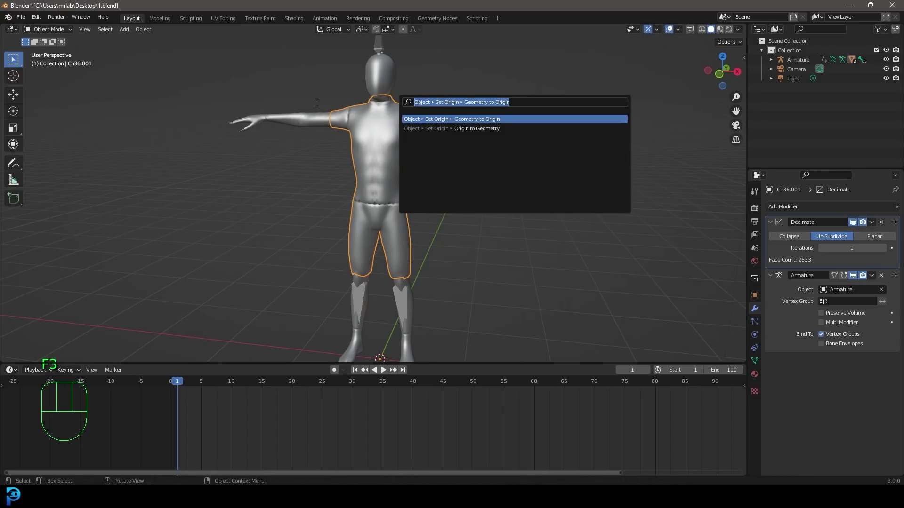
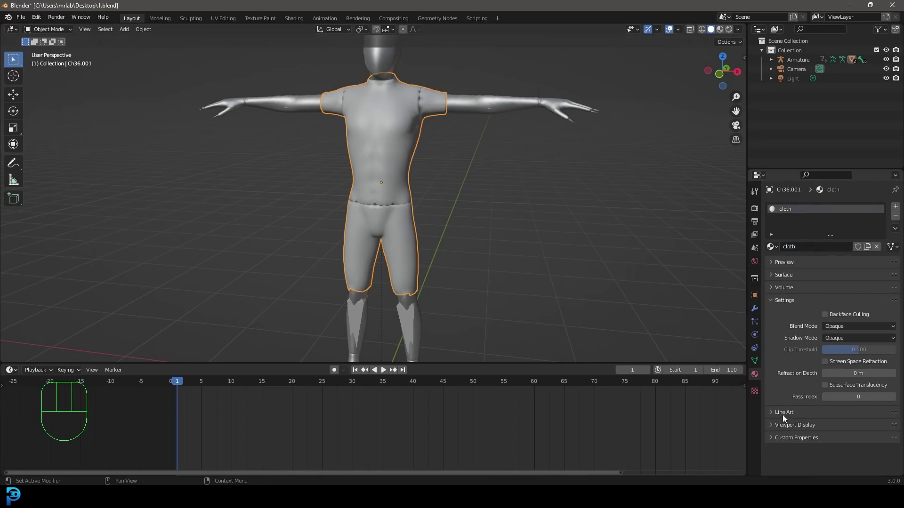
# - Set the cloth material's viewport display colour to an orange-red
pyautogui.click(784, 433)
pyautogui.click(853, 434)
pyautogui.click(839, 354)
pyautogui.click(874, 434)
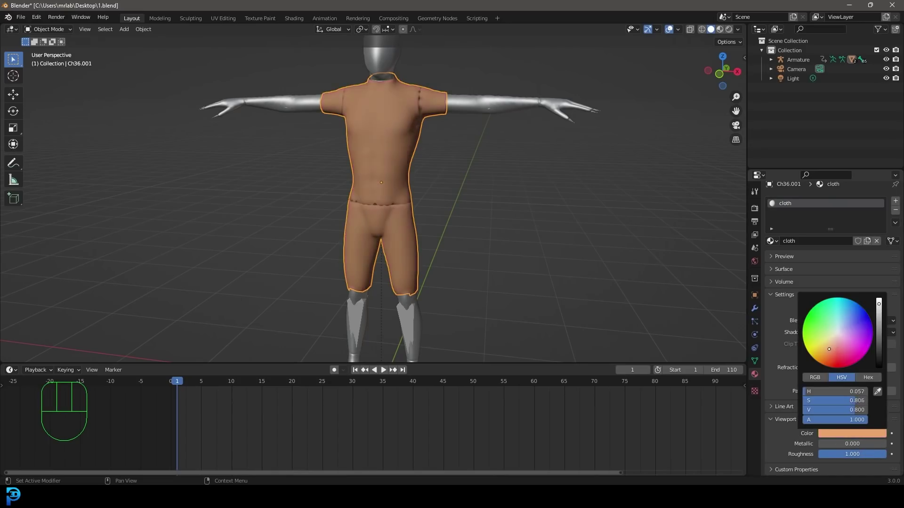
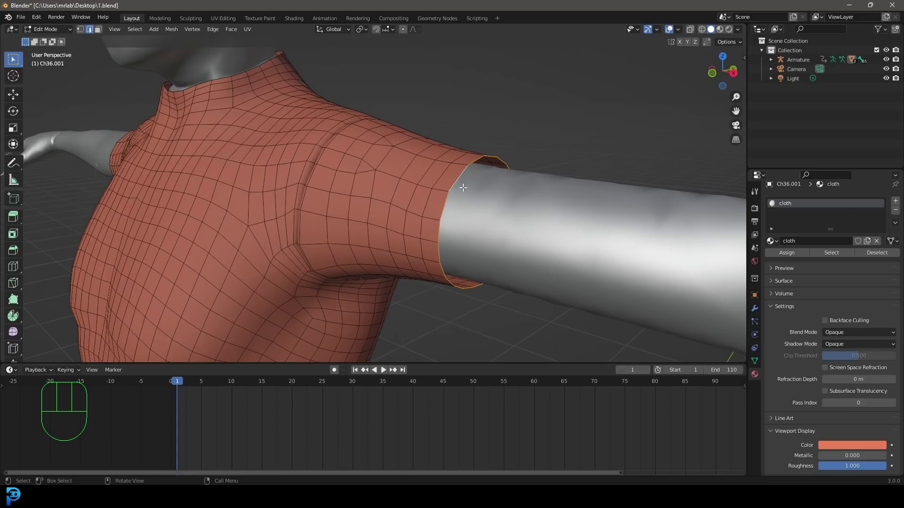
# - Select the sleeve hem loop in X-ray and Checker Deselect every other face
pyautogui.press('F3')
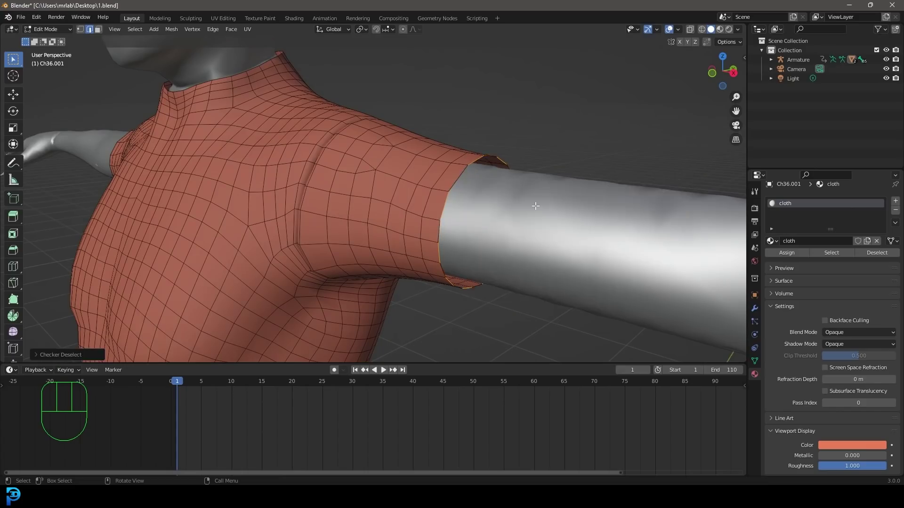
pyautogui.press('z')
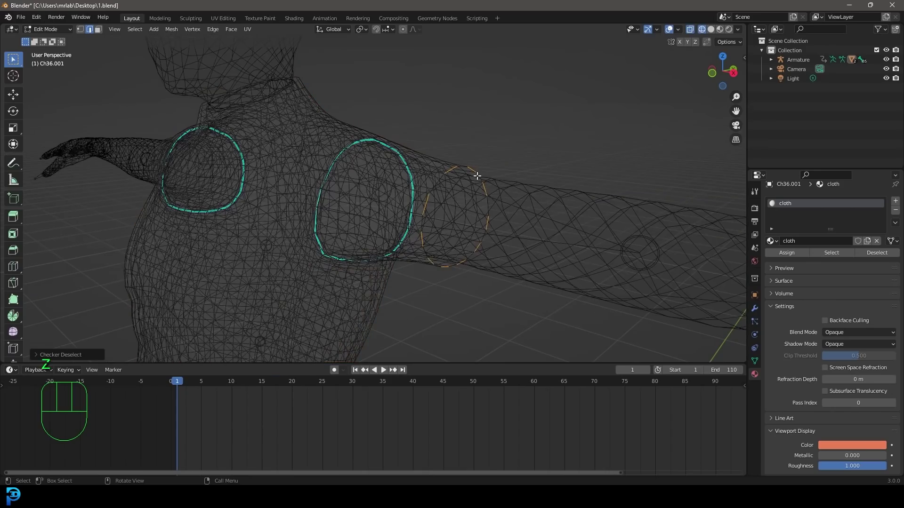
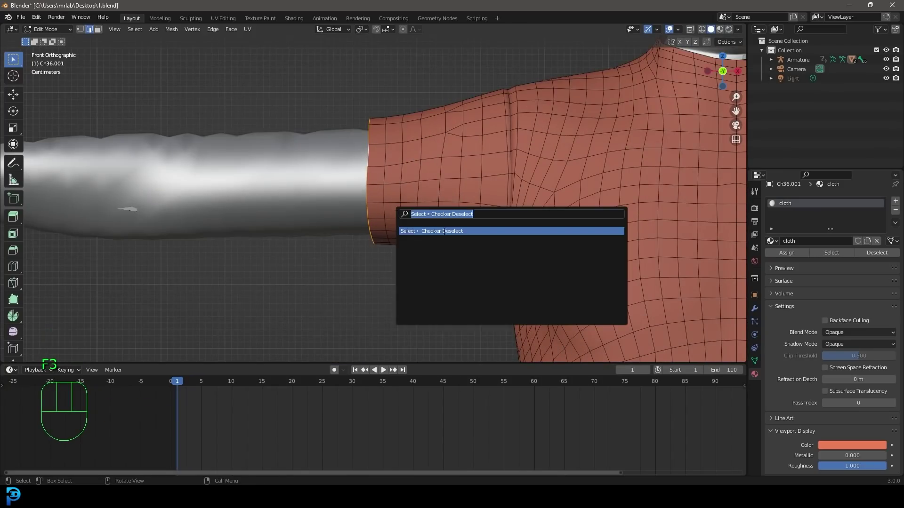
pyautogui.press('e')
pyautogui.press('s')
pyautogui.press('e')
pyautogui.press('shift+r')
pyautogui.press('shift+r')
pyautogui.press('shift+r')
# - Frame the legs from the front and select the shorts' hem loops
pyautogui.moveTo(464, 237); pyautogui.dragTo(446, 167)
pyautogui.moveTo(434, 237); pyautogui.dragTo(432, 203)
pyautogui.press('alt+a')
pyautogui.press('z')
pyautogui.moveTo(473, 220); pyautogui.dragTo(422, 225)
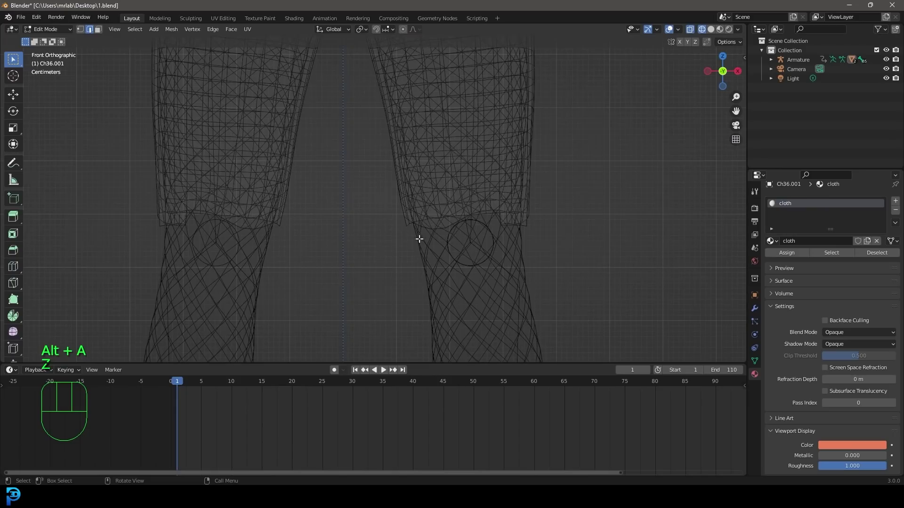
pyautogui.click(421, 226)
pyautogui.press('ctrl+z')
pyautogui.click(440, 229)
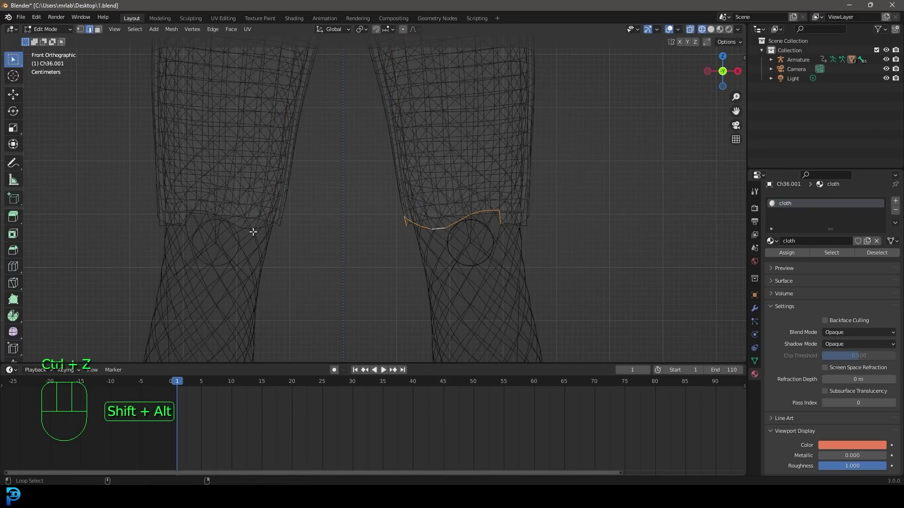
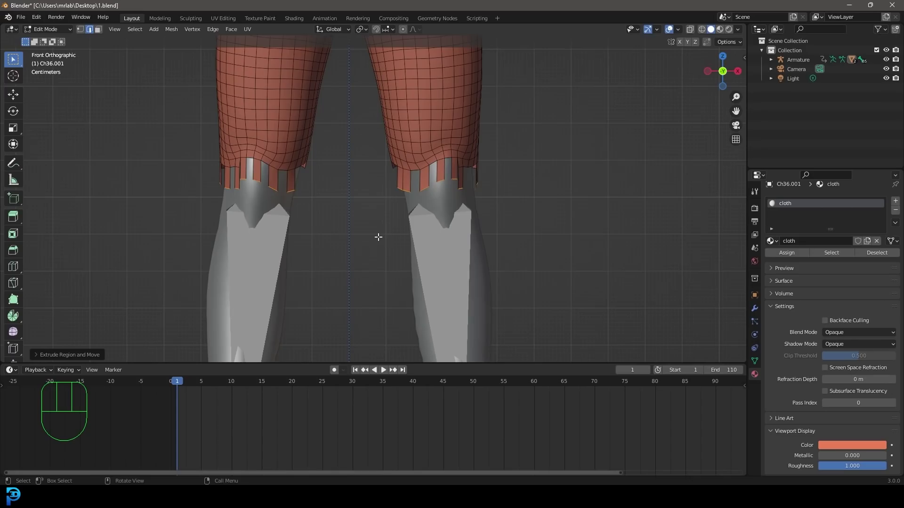
# - Extrude the alternating hem faces downward into long fringe strips
pyautogui.press('shift+r')
pyautogui.press('shift+r')
pyautogui.press('shift+r')
pyautogui.press('shift+r')
pyautogui.press('shift+r')
pyautogui.press('shift+r')
pyautogui.press('shift+r')
pyautogui.press('shift+r')
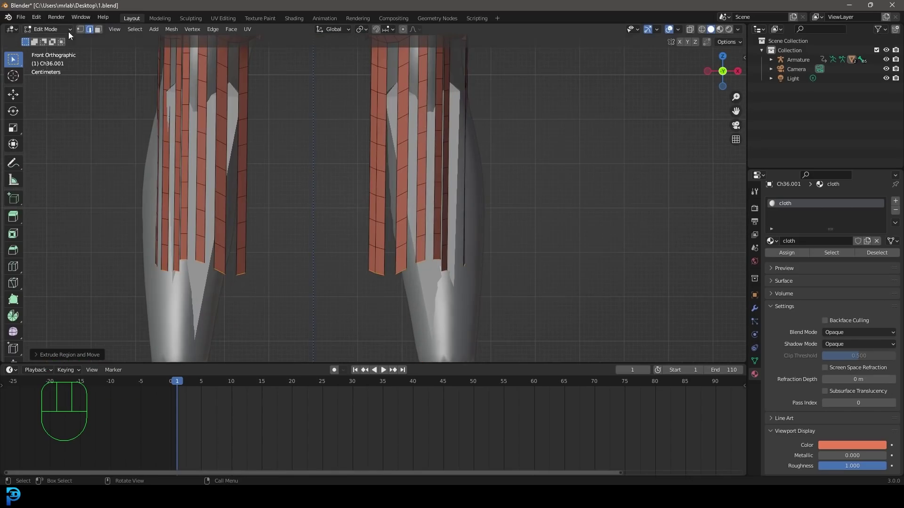
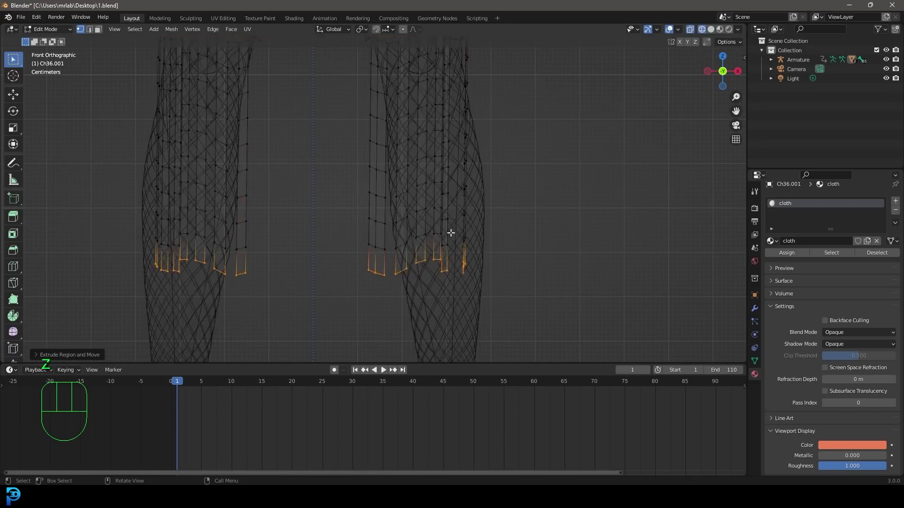
# - Move the fringe strip tips with proportional editing and return to solid shading
pyautogui.click(412, 261)
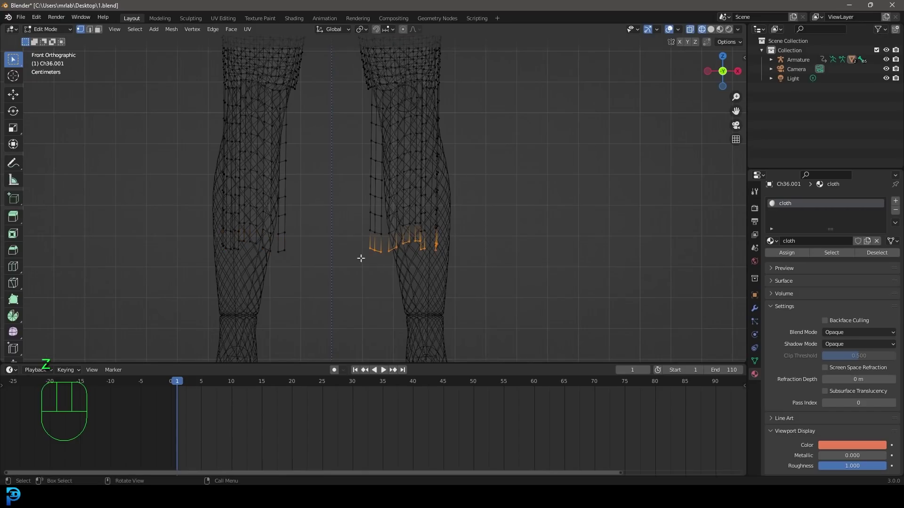
pyautogui.click(405, 33)
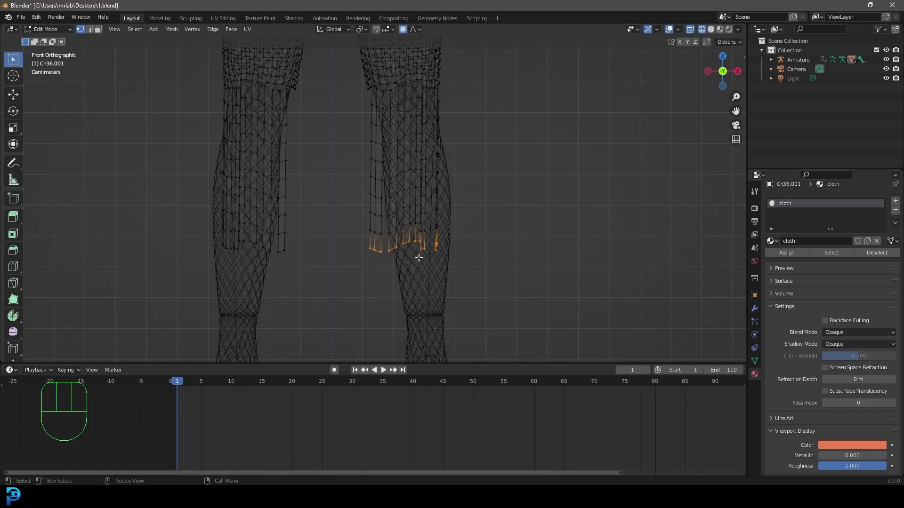
pyautogui.press('g')
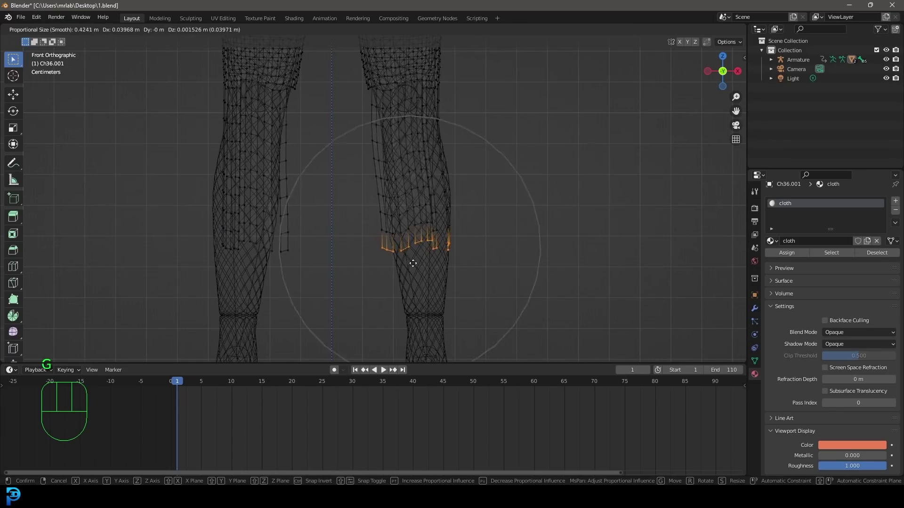
pyautogui.press('s')
pyautogui.press('g')
pyautogui.press('z')
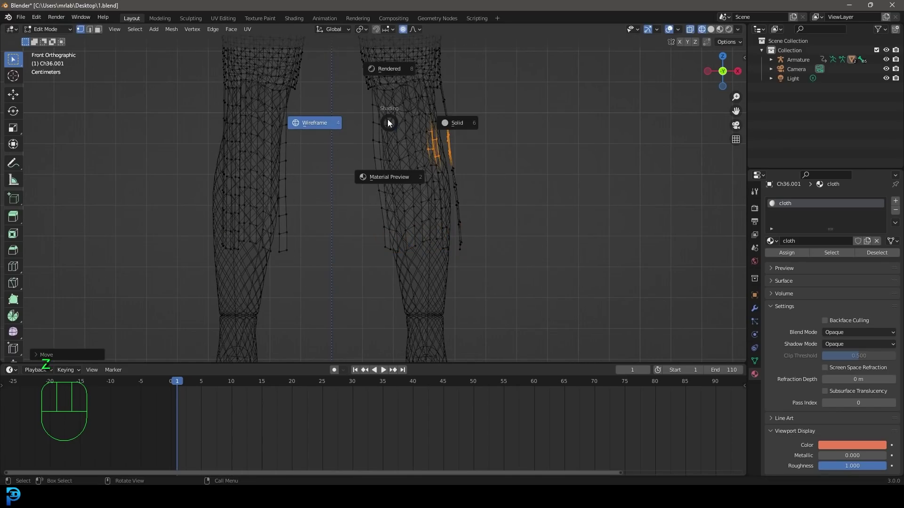
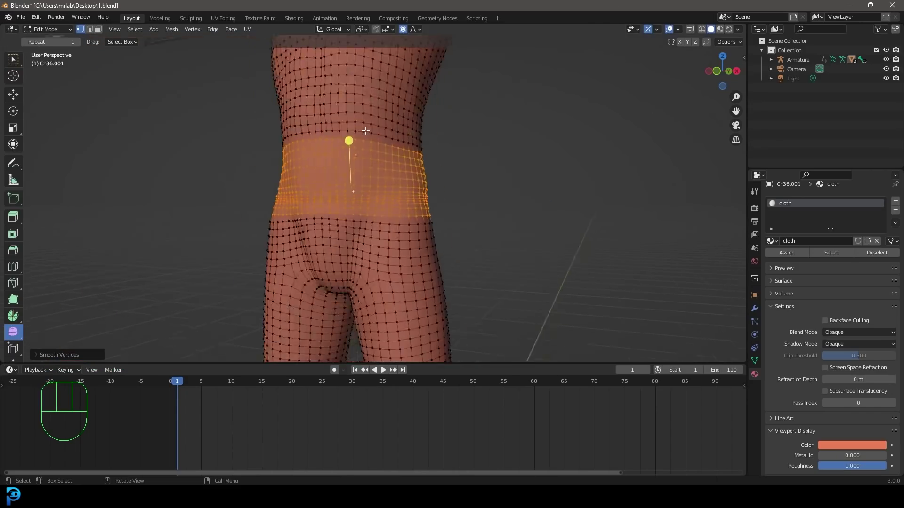
# - Leave Edit Mode and delete the clothing's Decimate and Armature modifiers from its stack
pyautogui.moveTo(373, 134); pyautogui.dragTo(387, 147)
pyautogui.press('Tab')
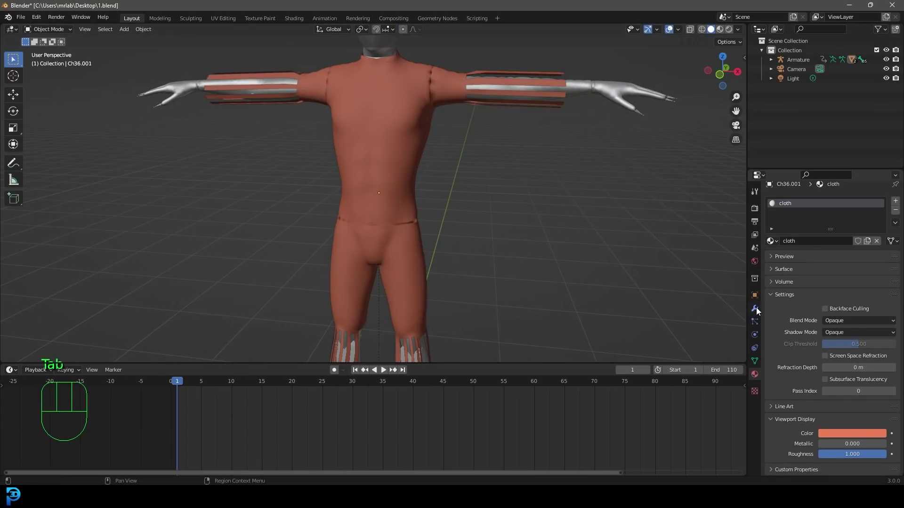
pyautogui.click(759, 311)
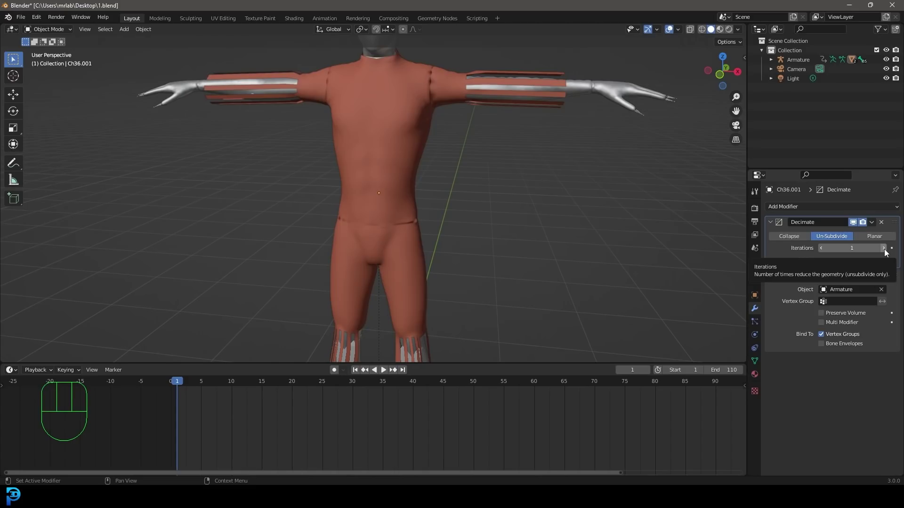
pyautogui.click(887, 253)
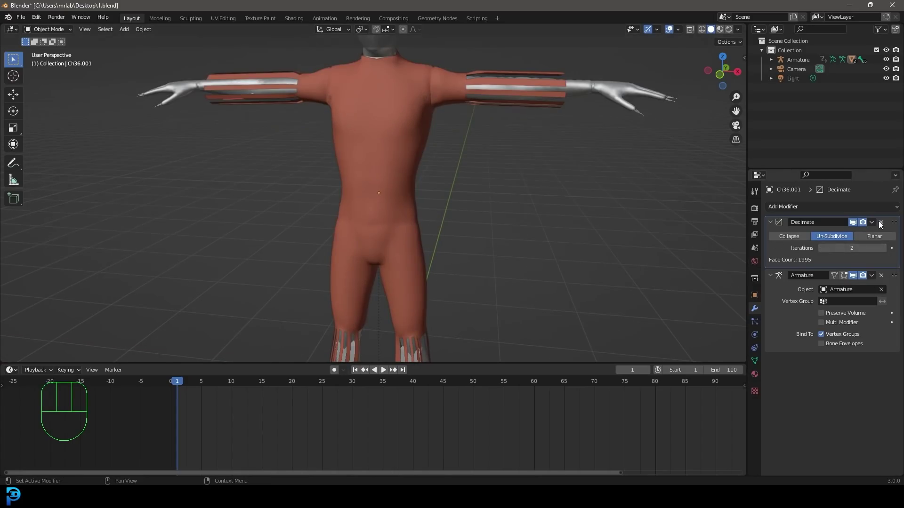
pyautogui.moveTo(878, 224); pyautogui.dragTo(847, 235)
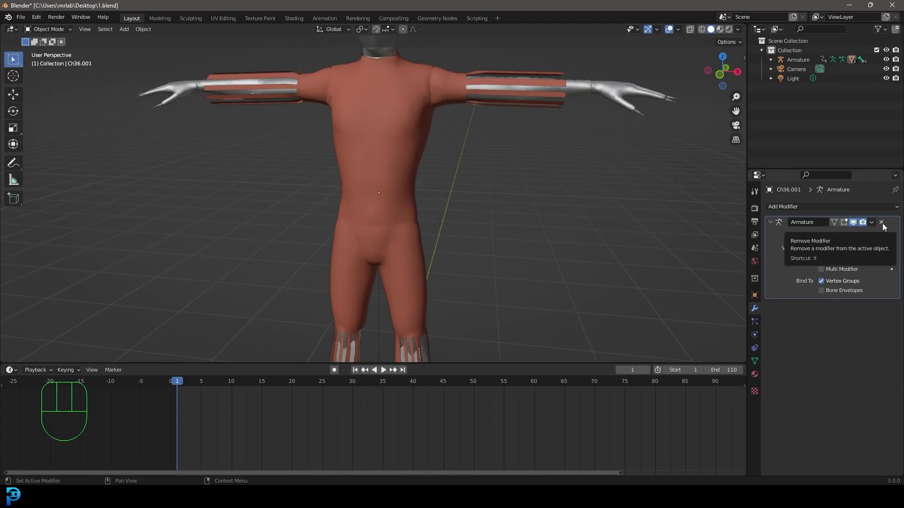
pyautogui.click(885, 226)
# - Select the whole clothing object and switch to its Physics properties
pyautogui.press('alt+a')
pyautogui.click(420, 64)
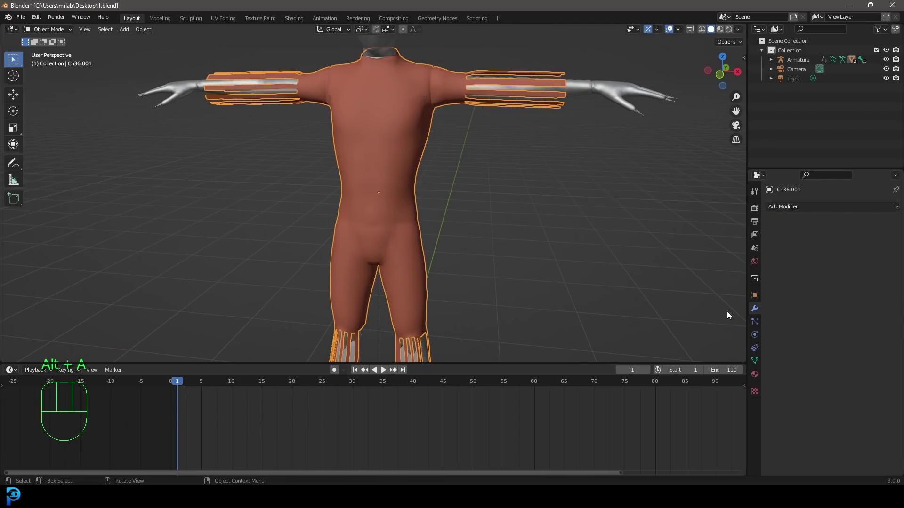
pyautogui.click(759, 339)
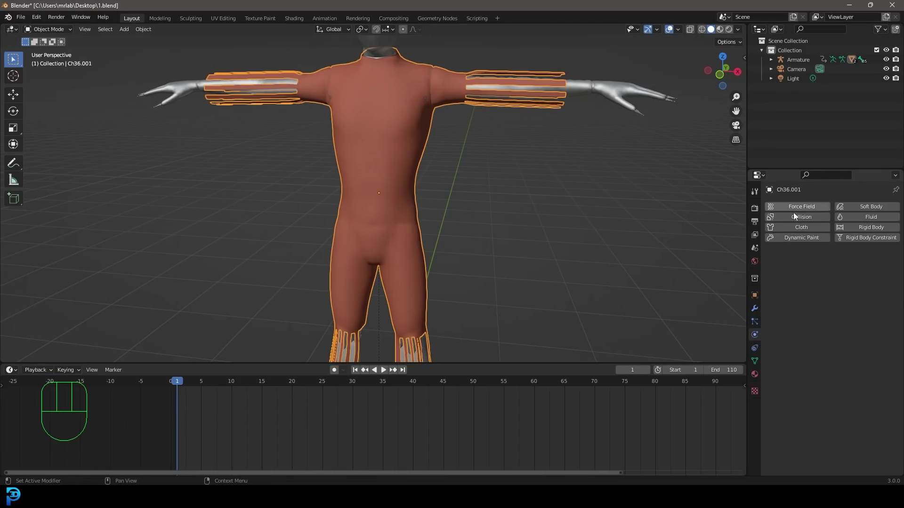
pyautogui.click(811, 232)
pyautogui.middleClick(549, 221)
pyautogui.press('space')
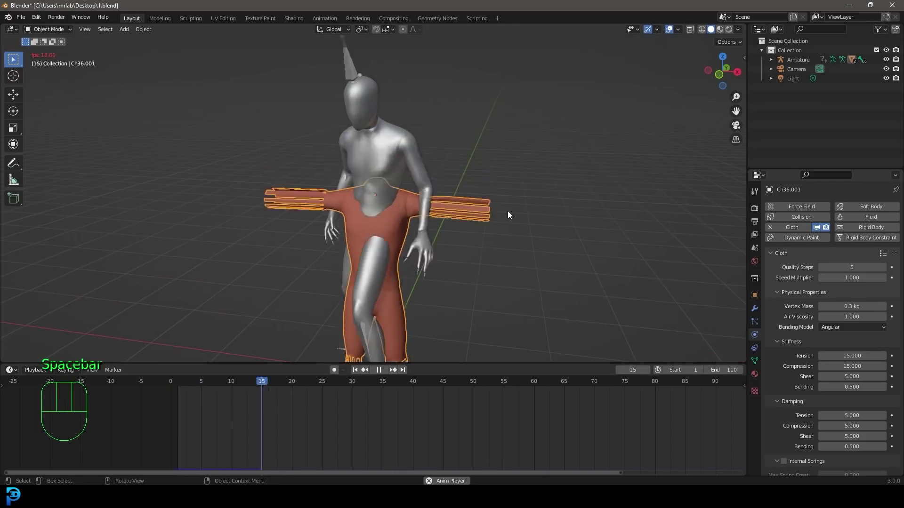
pyautogui.press('space')
pyautogui.press('shift+Left')
pyautogui.moveTo(527, 134); pyautogui.dragTo(531, 124)
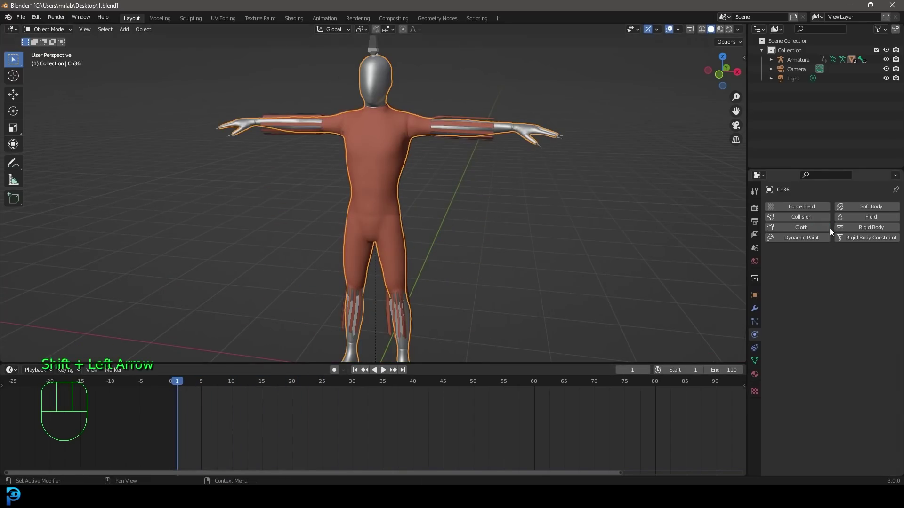
pyautogui.click(795, 220)
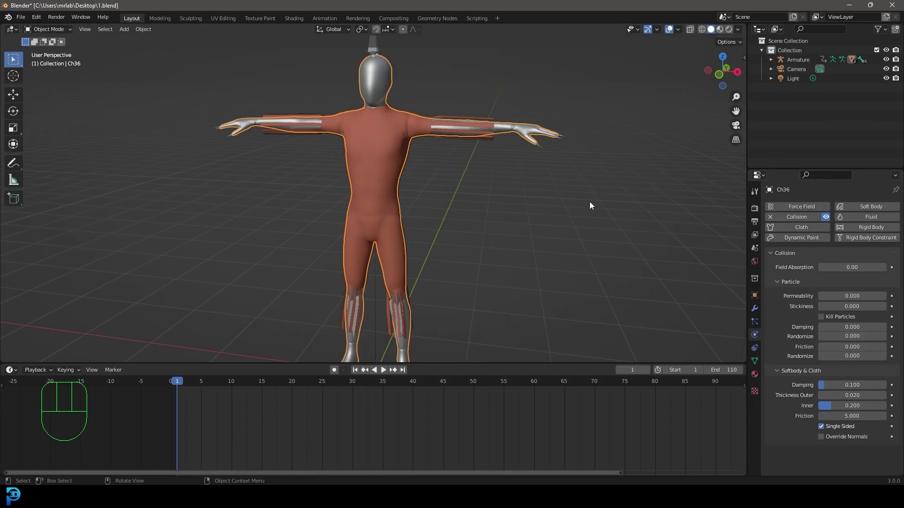
pyautogui.press('space')
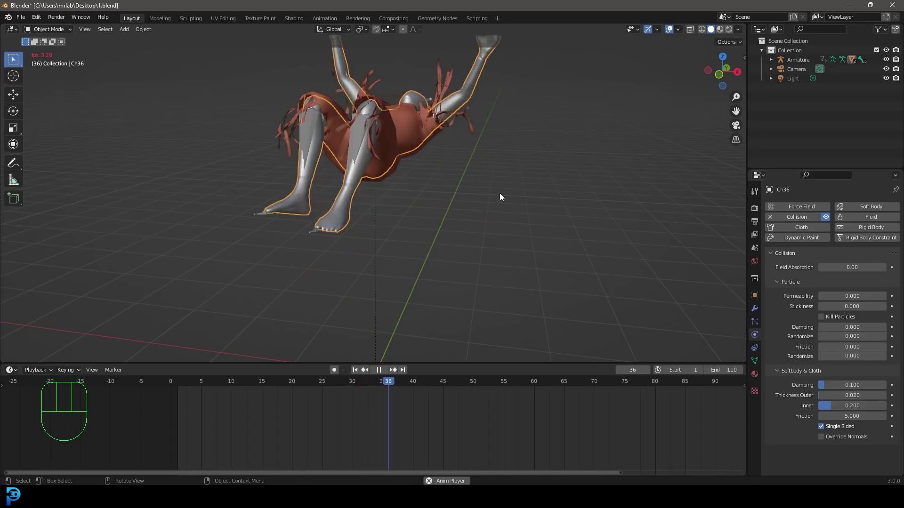
pyautogui.press('space')
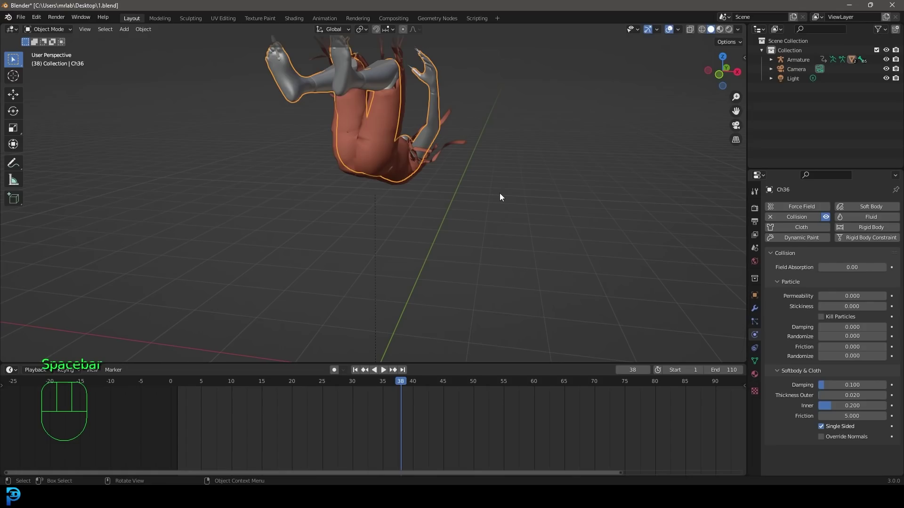
pyautogui.press('shift+Left')
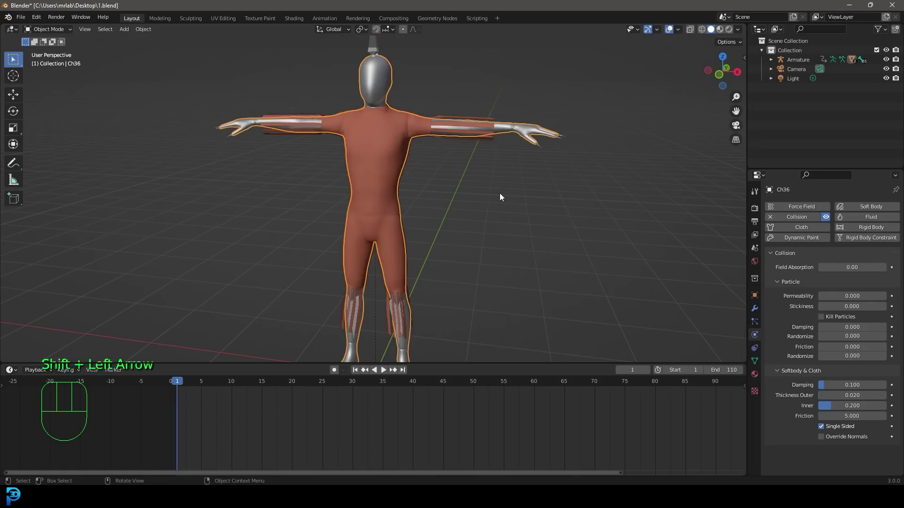
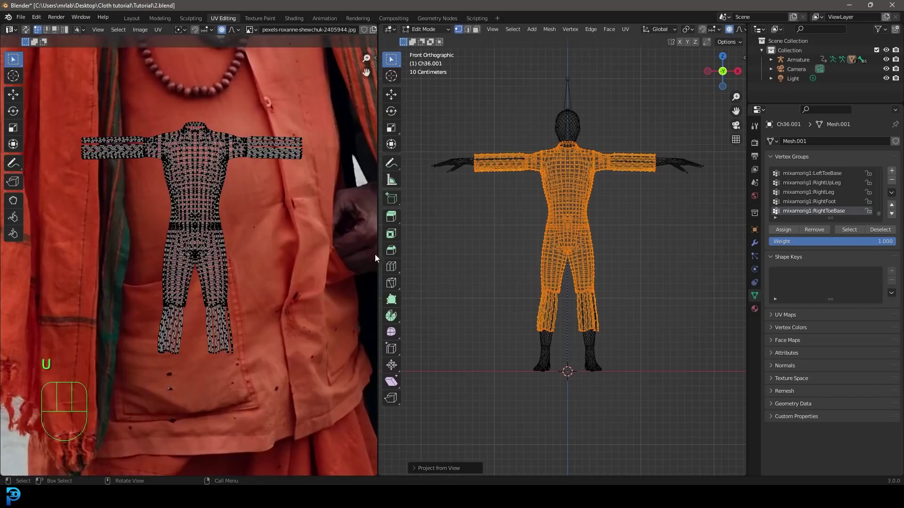
# - Scale, move and rotate the whole UV layout so it sits over the orange robe photo
pyautogui.moveTo(131, 202); pyautogui.dragTo(140, 204)
pyautogui.press('s')
pyautogui.press('z')
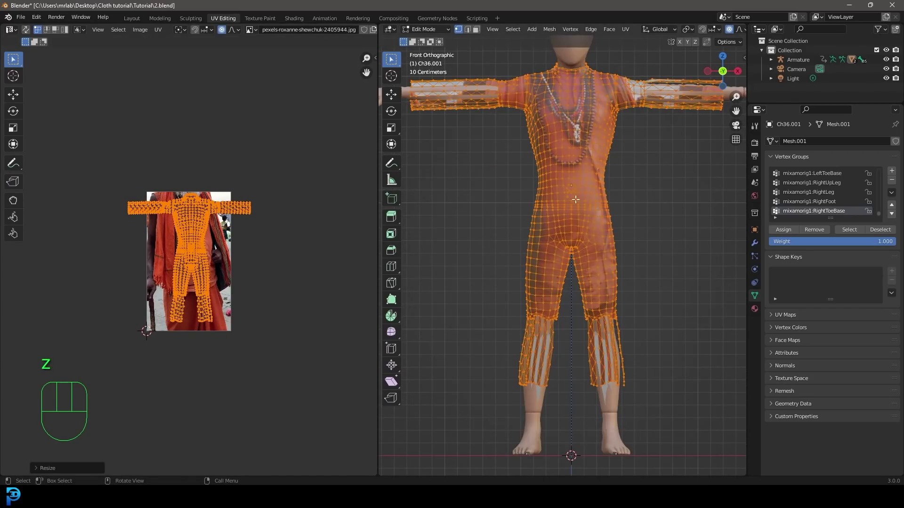
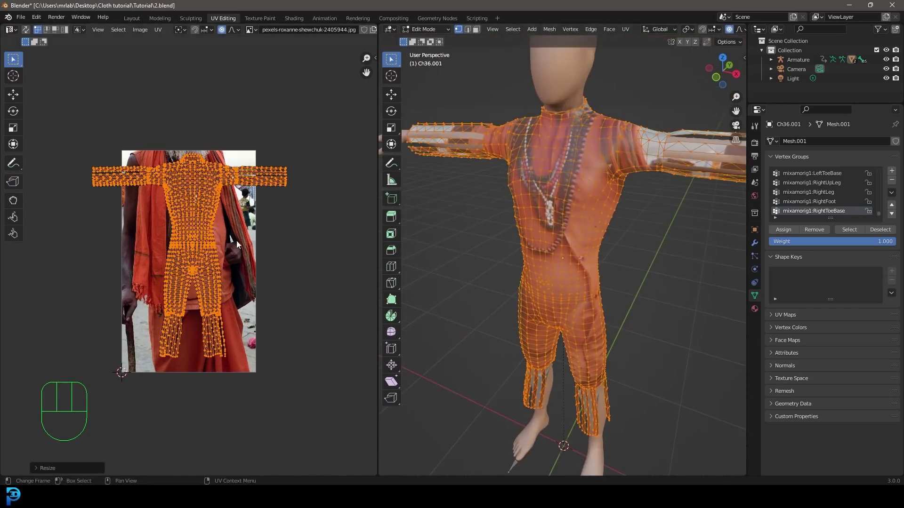
pyautogui.press('g')
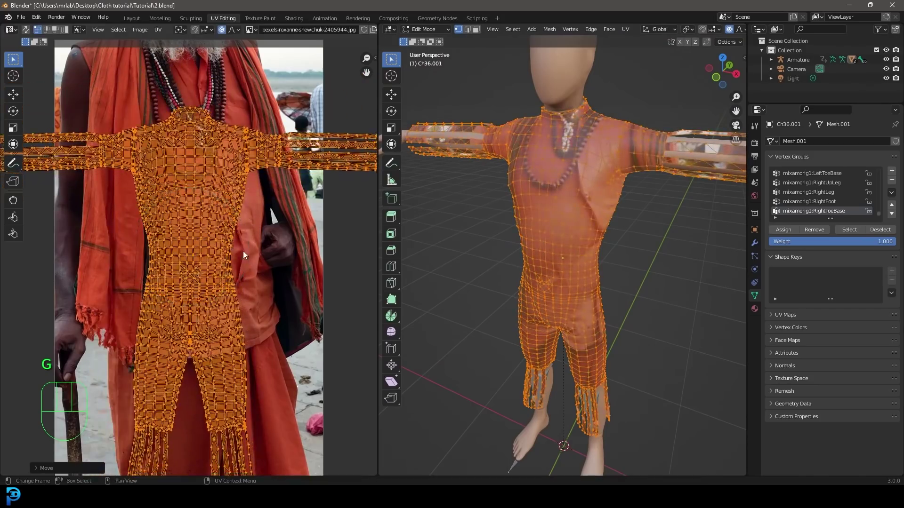
pyautogui.press('s')
pyautogui.press('g')
pyautogui.press('r')
pyautogui.press('g')
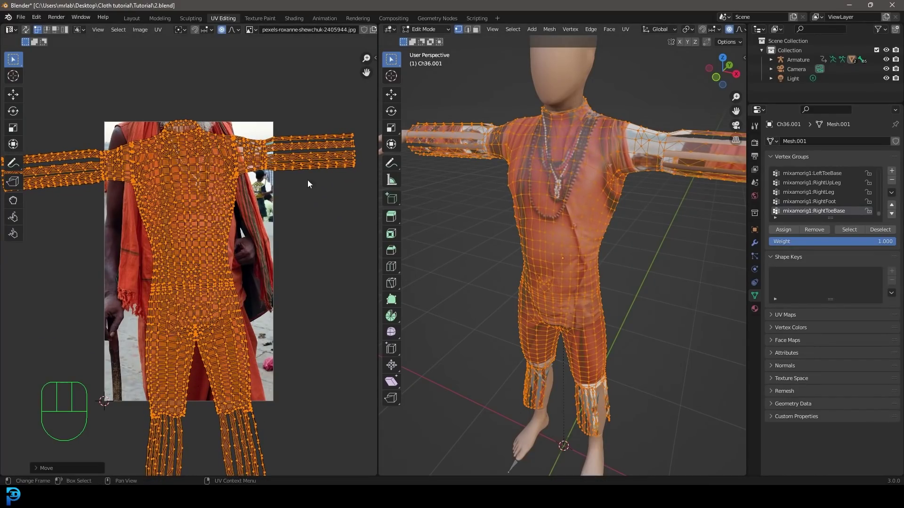
# - From the front view in see-through mode, box-select both sleeves and grow the selection
pyautogui.middleClick(556, 156)
pyautogui.press('KP_1')
pyautogui.moveTo(548, 179); pyautogui.dragTo(518, 190)
pyautogui.press('z')
pyautogui.press('alt+a')
pyautogui.moveTo(660, 255); pyautogui.dragTo(530, 157)
pyautogui.moveTo(504, 227); pyautogui.dragTo(501, 241)
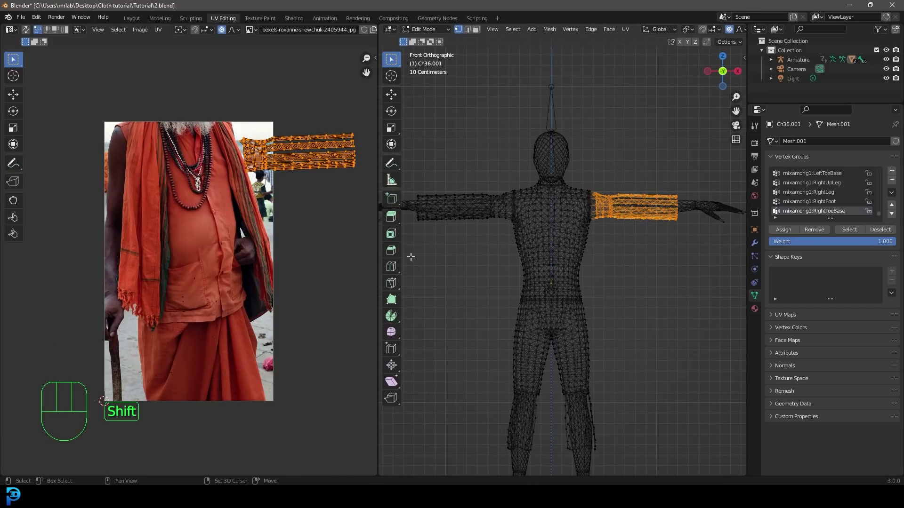
pyautogui.moveTo(412, 251); pyautogui.dragTo(504, 126)
pyautogui.press('ctrl+z')
pyautogui.press('ctrl+KP_Add')
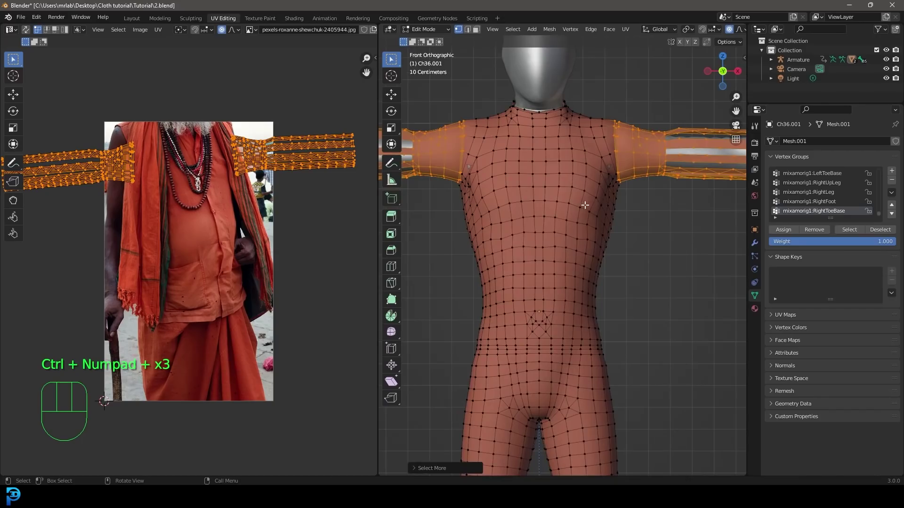
pyautogui.moveTo(589, 138); pyautogui.dragTo(606, 166)
# - Project the sleeve UVs and move their island over the robe with proportional falloff
pyautogui.press('u')
pyautogui.moveTo(310, 268); pyautogui.dragTo(264, 226)
pyautogui.middleClick(264, 226)
pyautogui.moveTo(334, 274); pyautogui.dragTo(227, 232)
pyautogui.press('g')
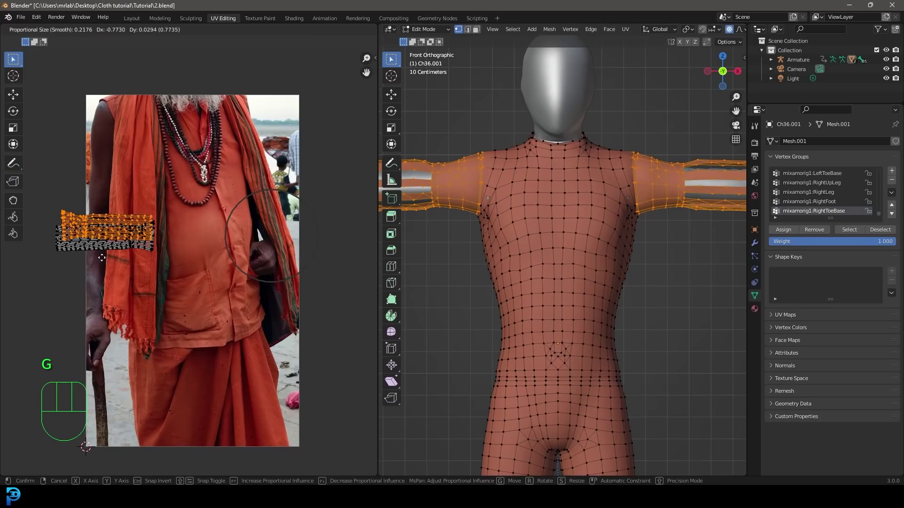
pyautogui.click(27, 184)
pyautogui.middleClick(16, 180)
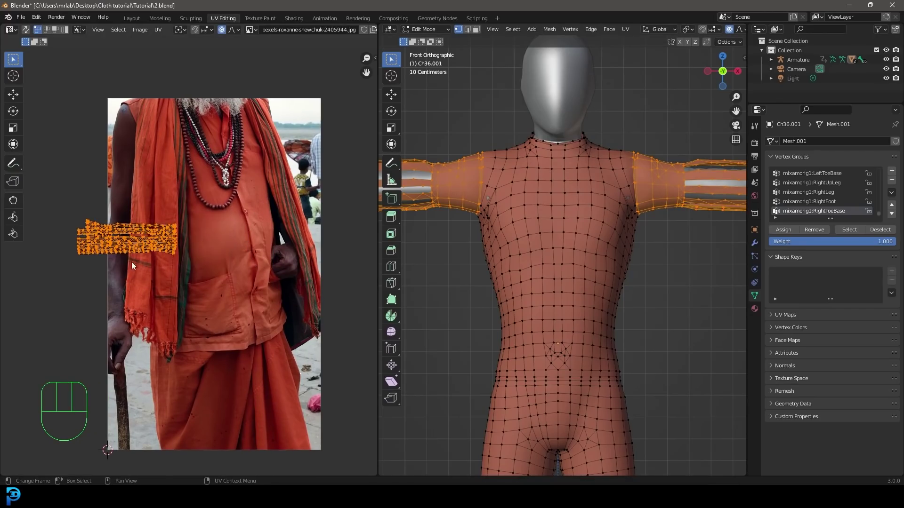
# - Rotate the sleeve island upright and scale it onto the robe's left orange strip
pyautogui.press('s')
pyautogui.press('r')
pyautogui.press('s')
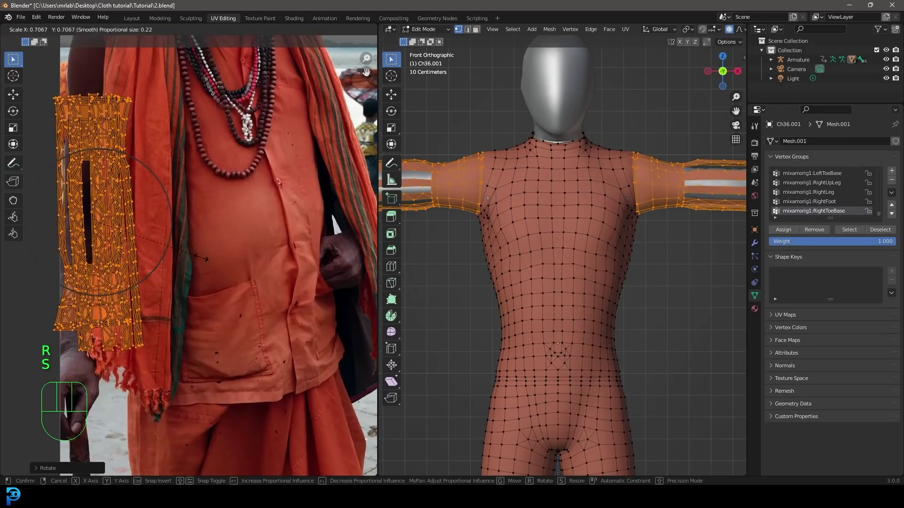
pyautogui.press('g')
pyautogui.press('r')
pyautogui.press('s')
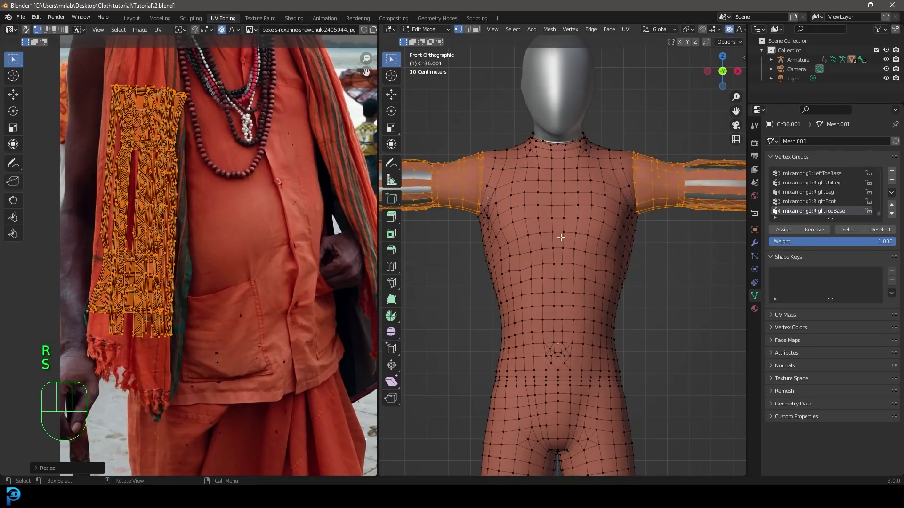
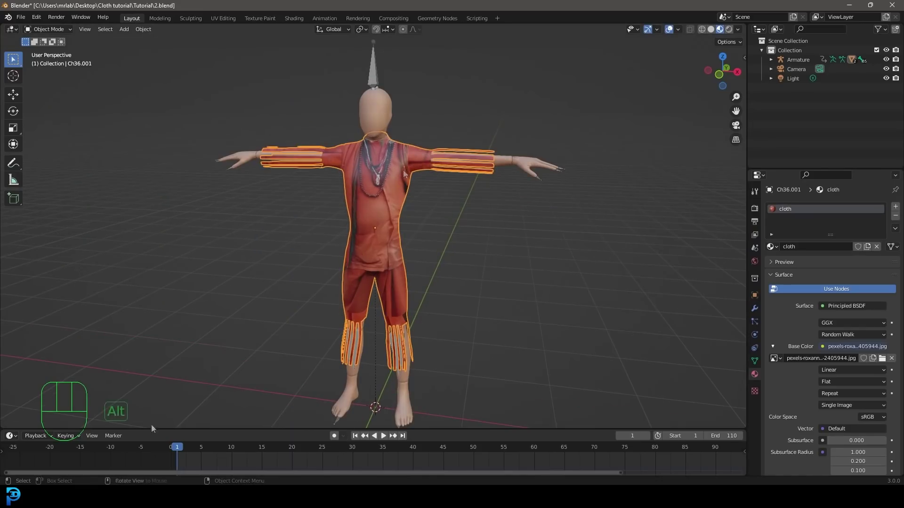
# - Select the robe and play the cloth simulation, pausing at frame 18
pyautogui.click(173, 452)
pyautogui.press('alt+a')
pyautogui.press('space')
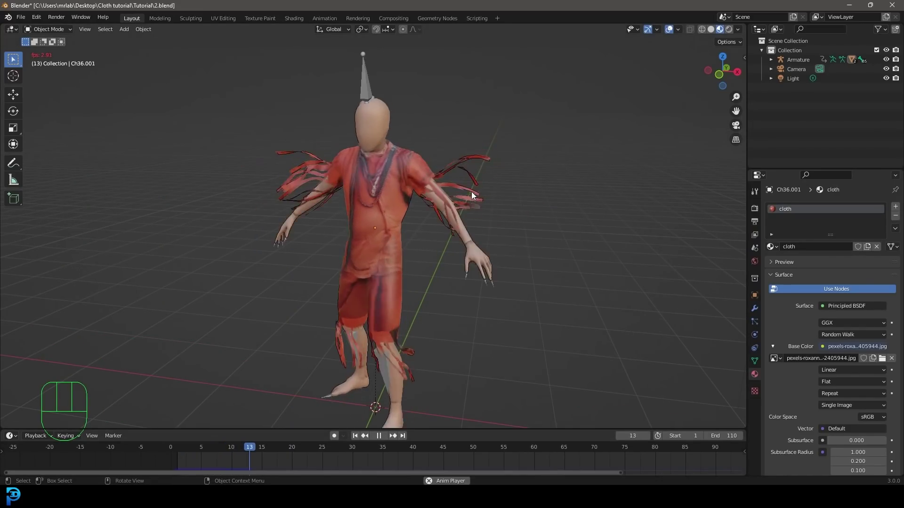
pyautogui.press('space')
# - Zoom in on the torso and sleeves in Solid shading to inspect the flapping fabric
pyautogui.moveTo(408, 260); pyautogui.dragTo(436, 246)
pyautogui.press('z')
pyautogui.moveTo(472, 136); pyautogui.dragTo(455, 141)
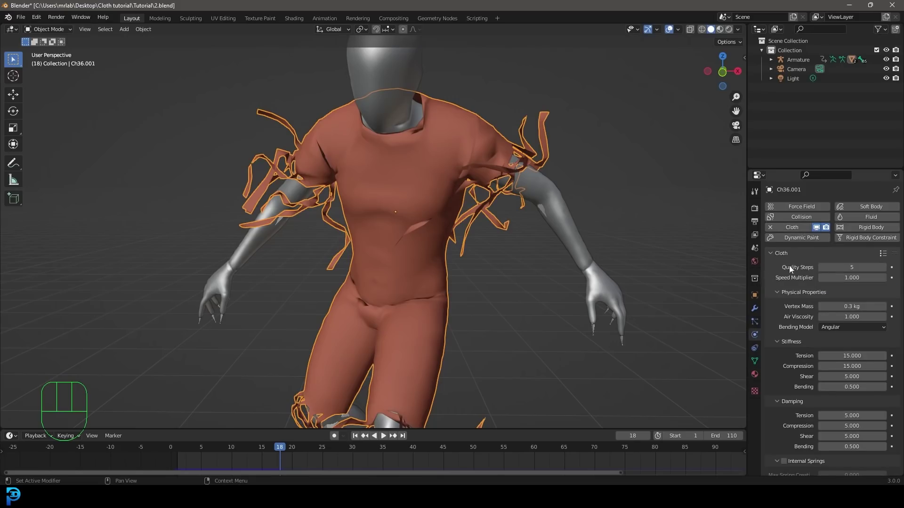
# - Enable Self Collisions in the robe's Cloth collision settings
pyautogui.doubleClick(887, 272)
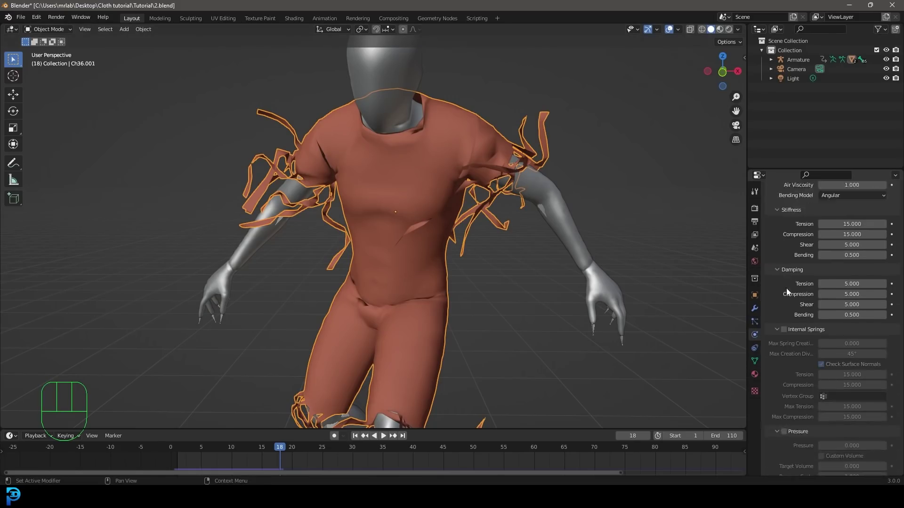
pyautogui.click(787, 450)
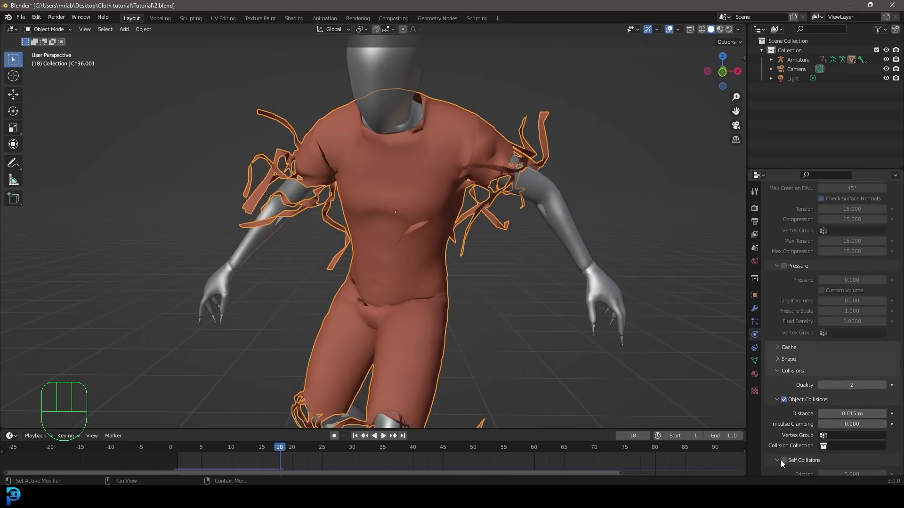
pyautogui.click(787, 408)
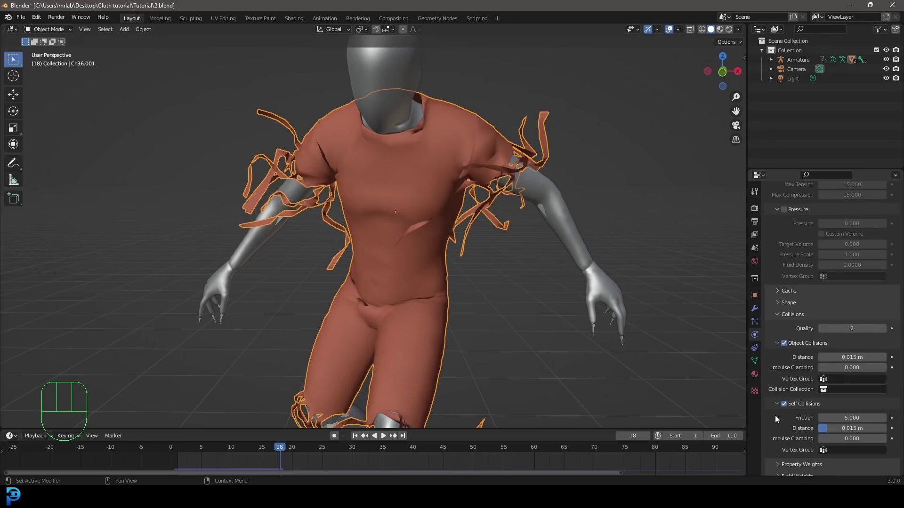
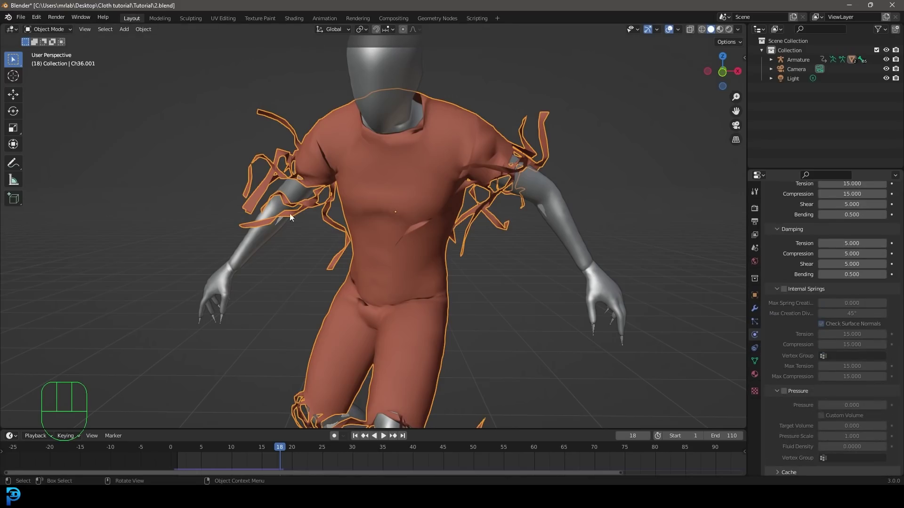
pyautogui.click(786, 382)
# - Save the file as 2.blend
pyautogui.middleClick(438, 168)
pyautogui.press('ctrl+s')
pyautogui.press('ctrl+s')
pyautogui.press('ctrl+s')
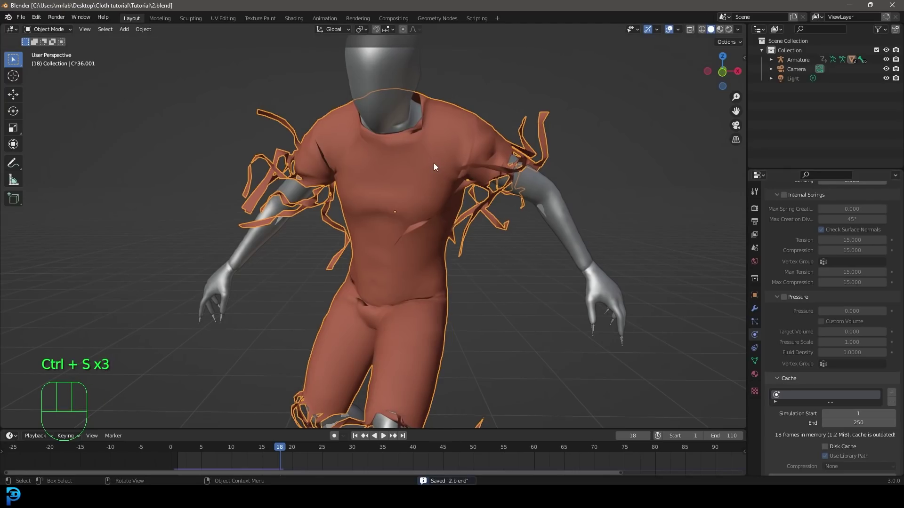
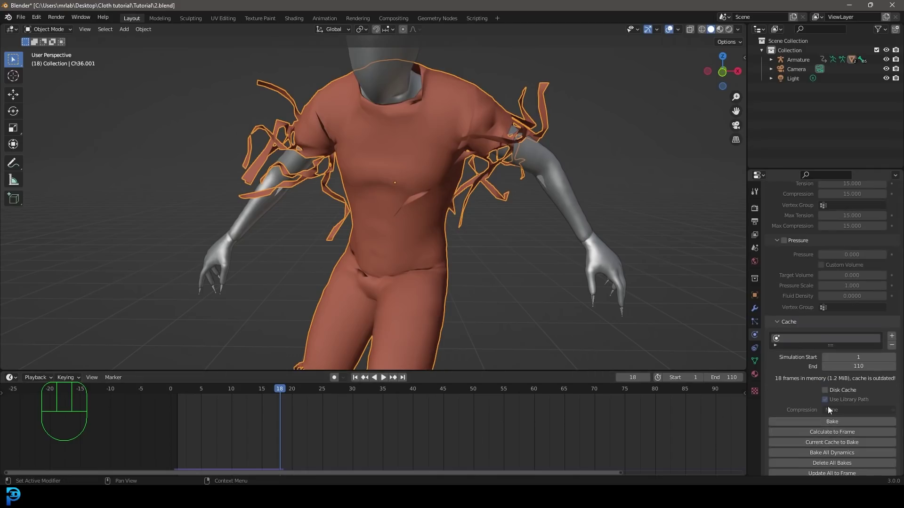
# - Bake the cloth cache to 110 frames and add a Solidify modifier at 0.01 m thickness, offset -1
pyautogui.moveTo(827, 425); pyautogui.dragTo(556, 175)
pyautogui.middleClick(469, 217)
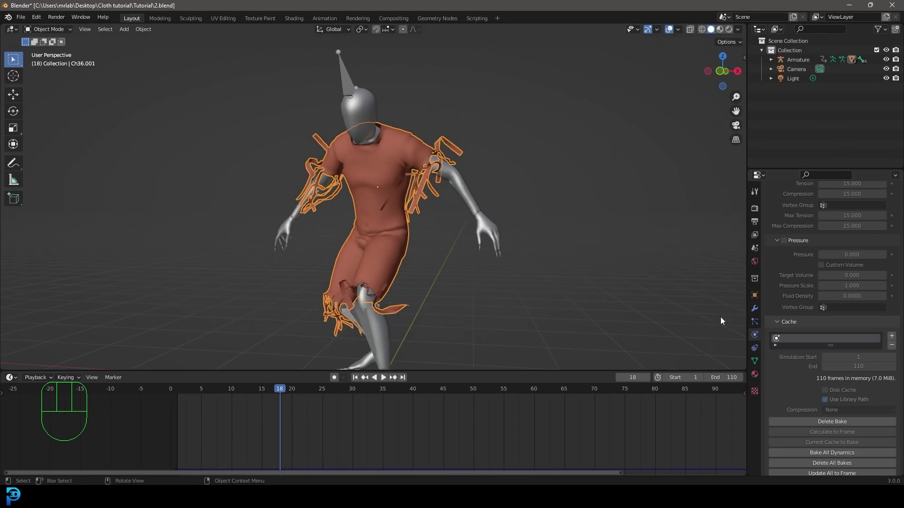
pyautogui.click(758, 312)
pyautogui.moveTo(795, 207); pyautogui.dragTo(660, 335)
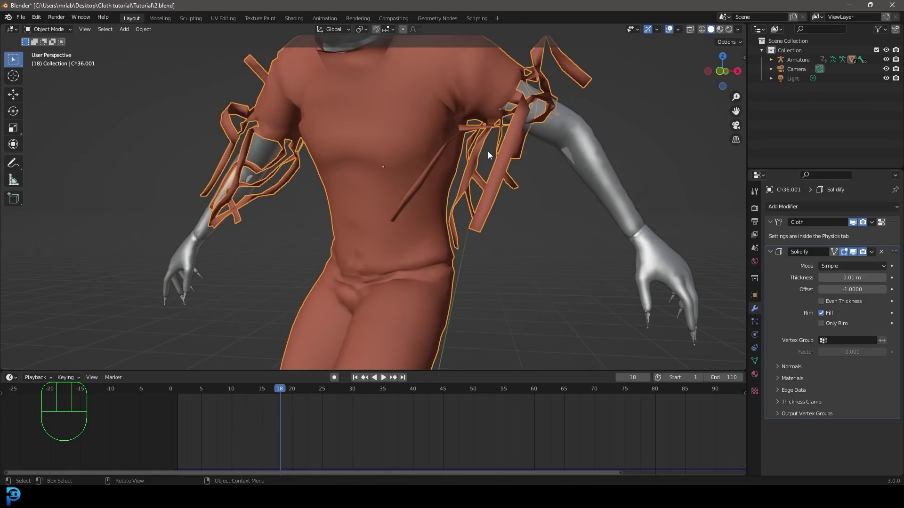
# - Play the baked cloth animation, then add a Plane mesh beneath the character's feet
pyautogui.press('alt+a')
pyautogui.press('space')
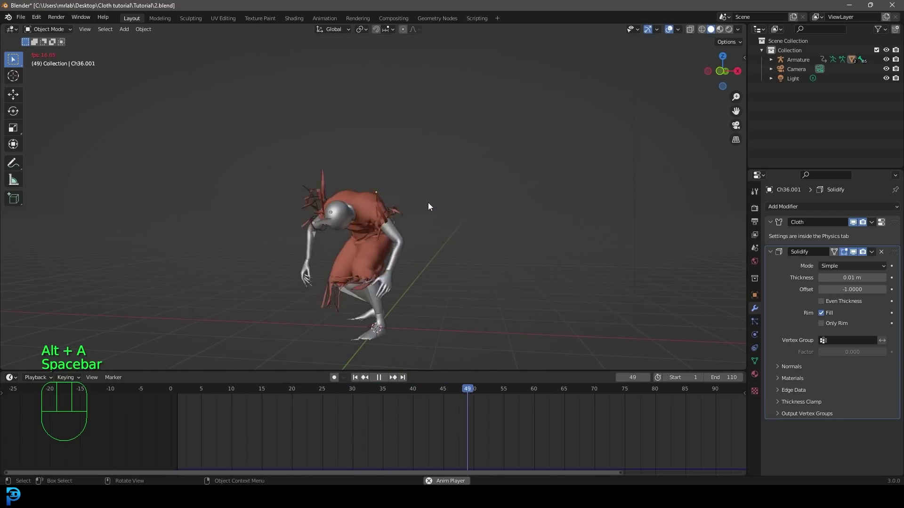
pyautogui.press('space')
pyautogui.middleClick(422, 203)
pyautogui.press('shift+a')
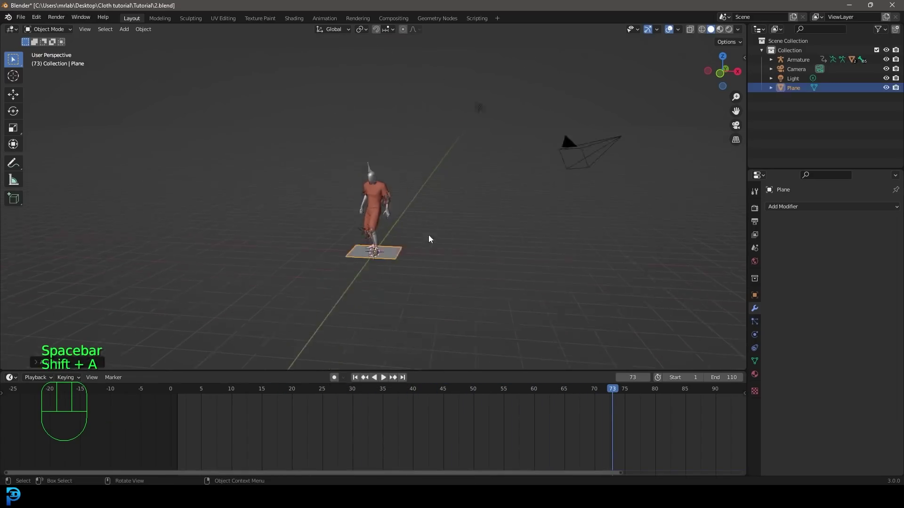
# - Scale the plane into a wide floor, extrude its back edge into a wall and bevel the corner smooth
pyautogui.press('s')
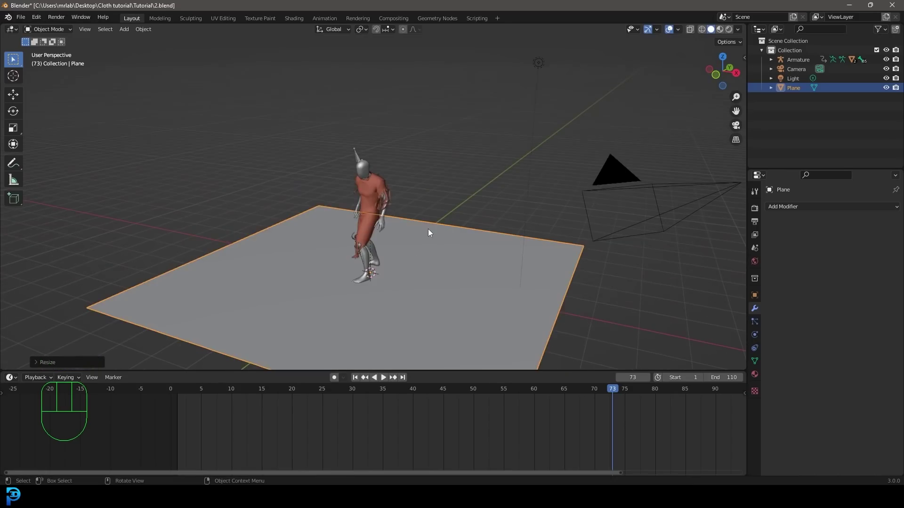
pyautogui.press('Tab')
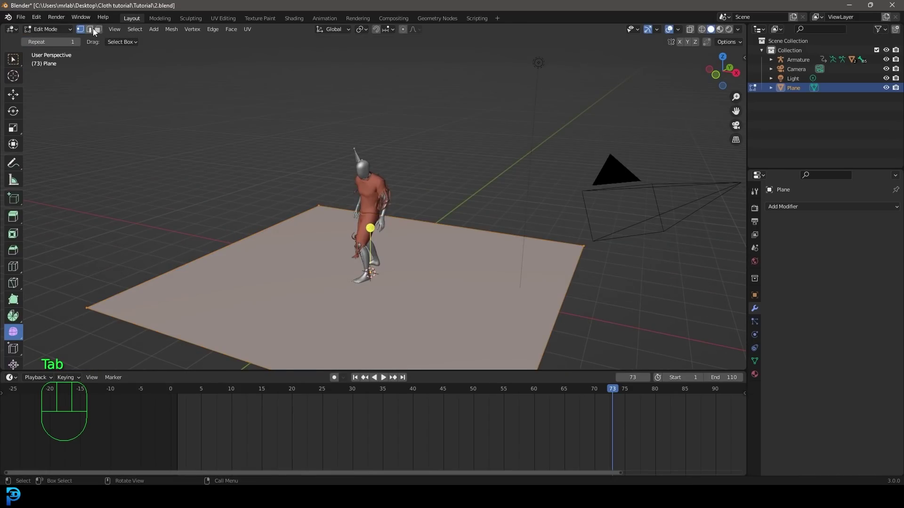
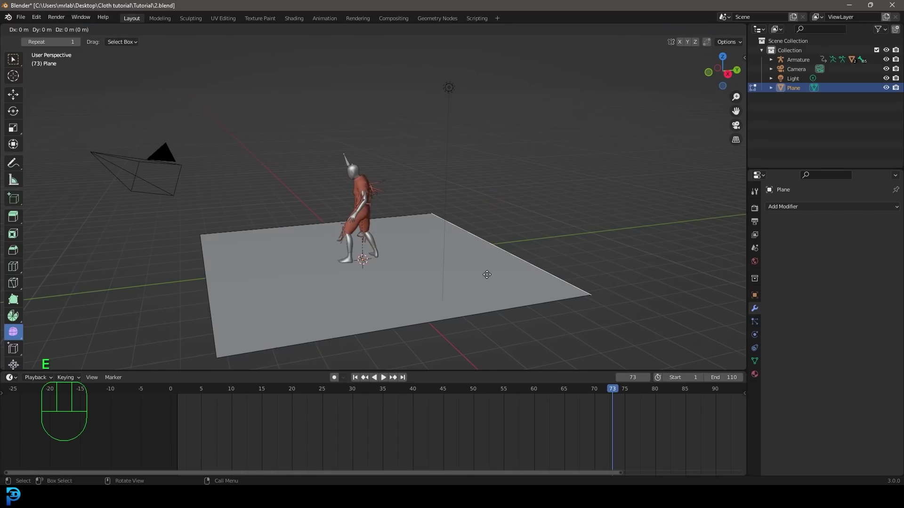
pyautogui.press('e')
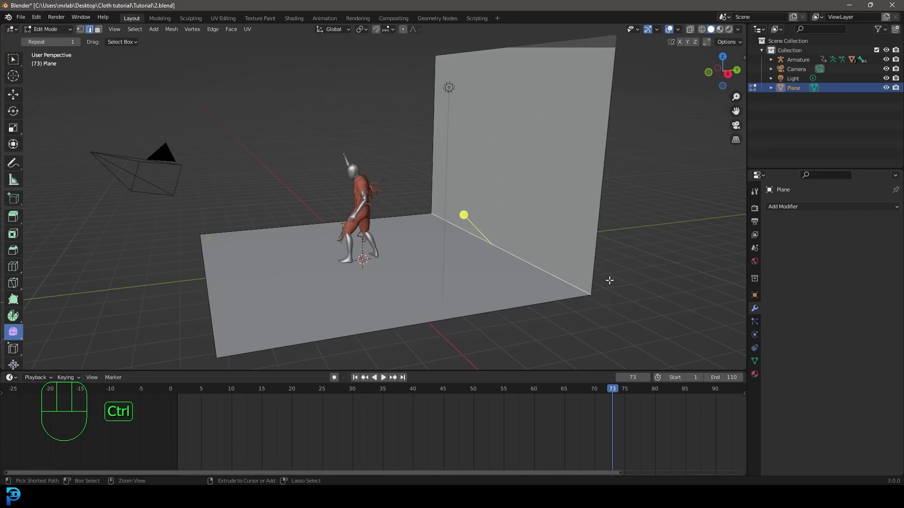
pyautogui.press('ctrl+b')
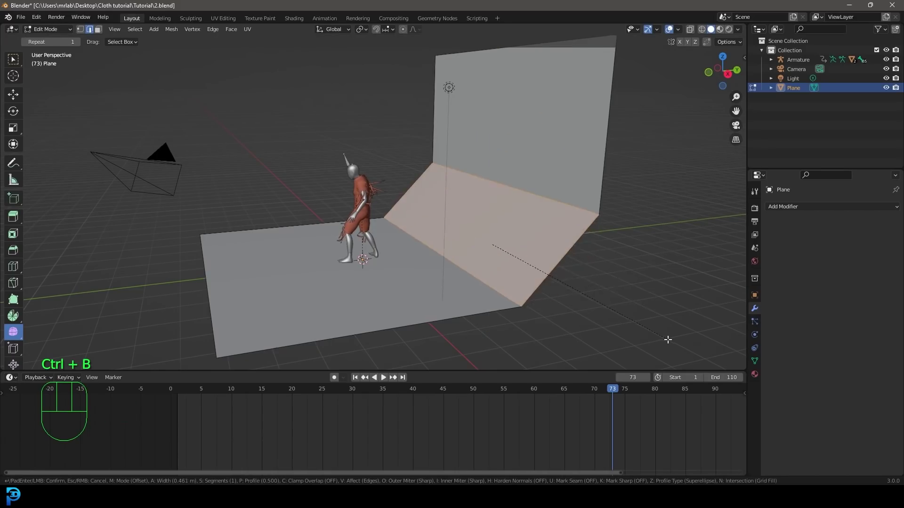
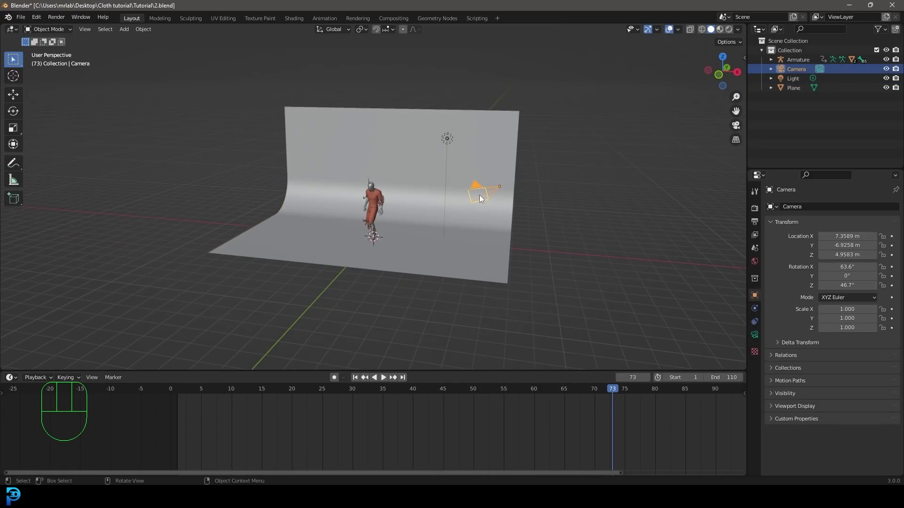
# - From top view, move and rotate the camera to face the character in front of the backdrop
pyautogui.press('KP_7')
pyautogui.press('g')
pyautogui.press('r')
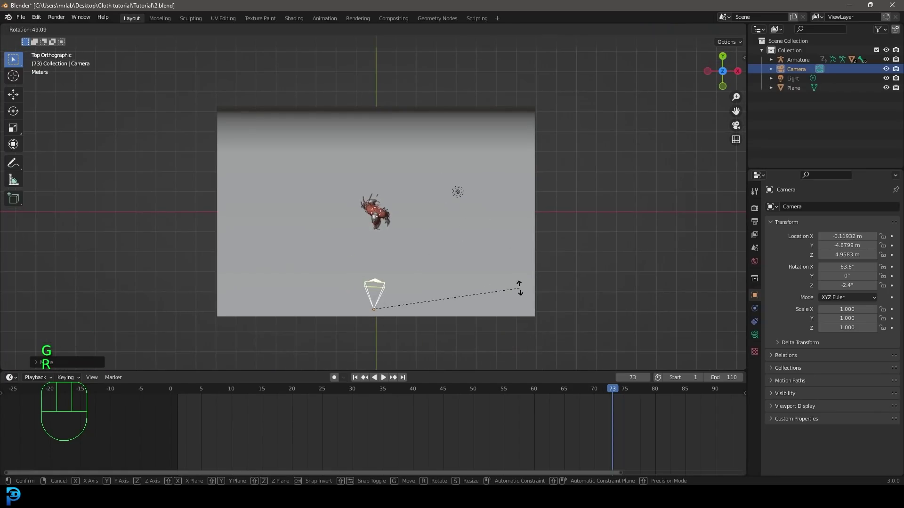
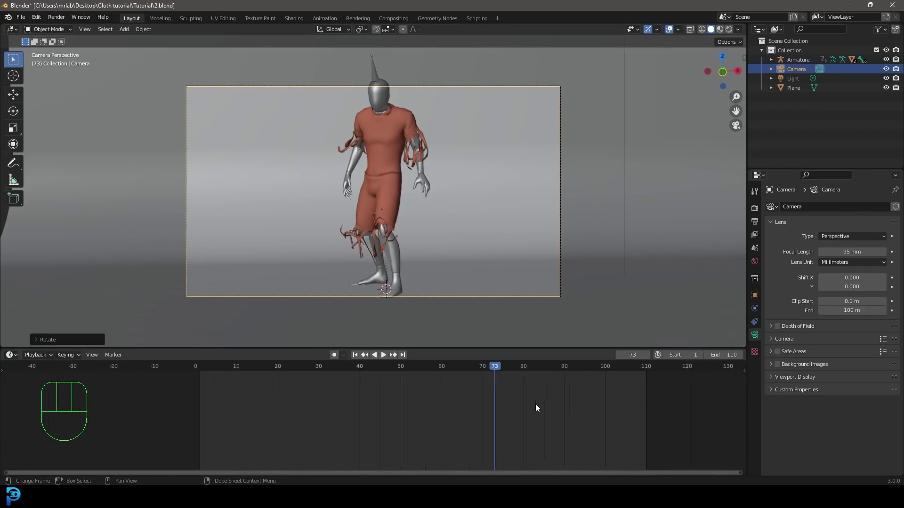
# - Return to frame 1, then move the camera and keyframe its location at frame 37
pyautogui.moveTo(472, 373); pyautogui.dragTo(299, 302)
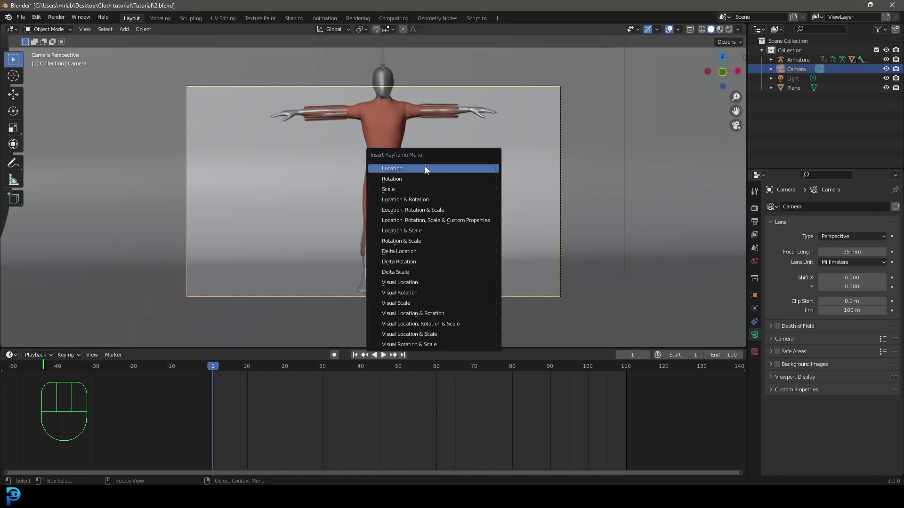
pyautogui.moveTo(225, 372); pyautogui.dragTo(356, 223)
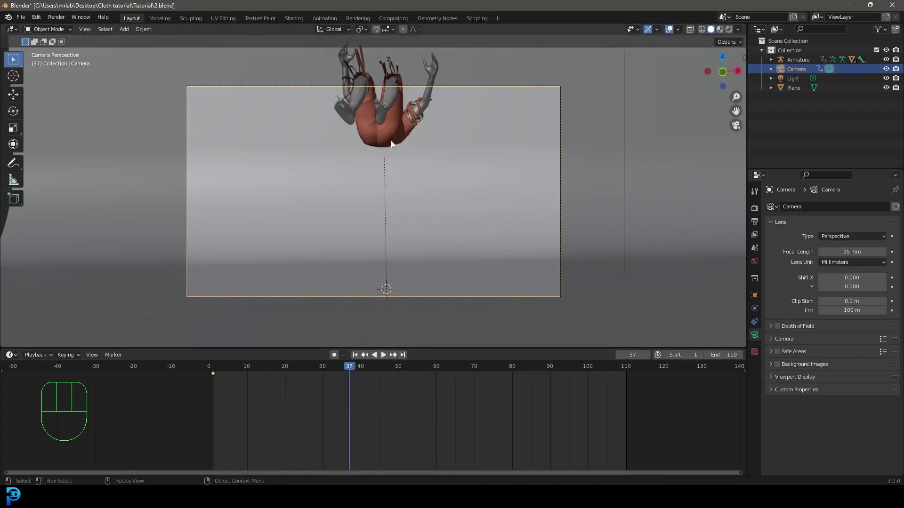
pyautogui.press('g')
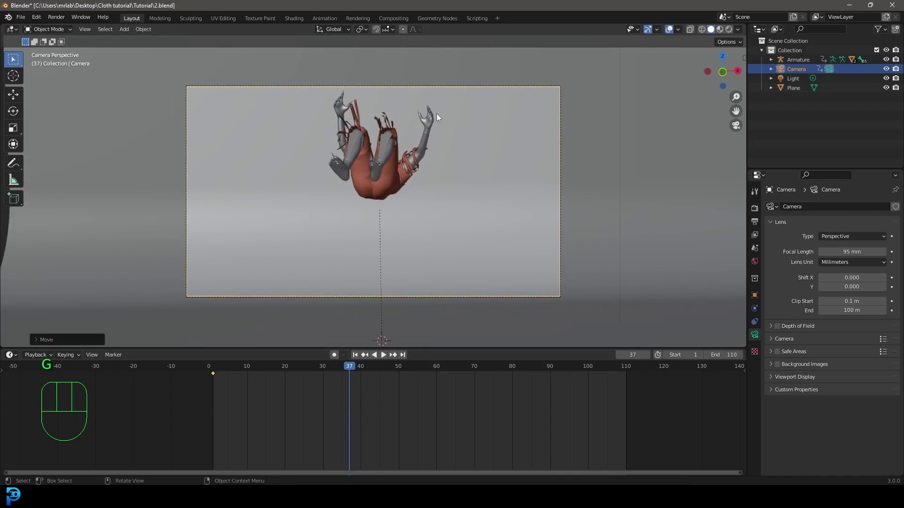
pyautogui.press('i')
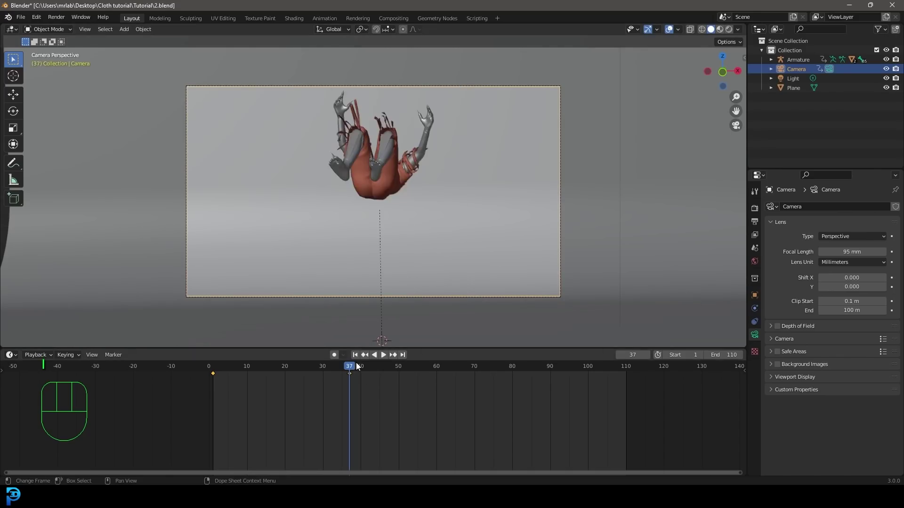
# - Reposition and keyframe the camera's location again at frames 76 and 108
pyautogui.moveTo(379, 374); pyautogui.dragTo(486, 358)
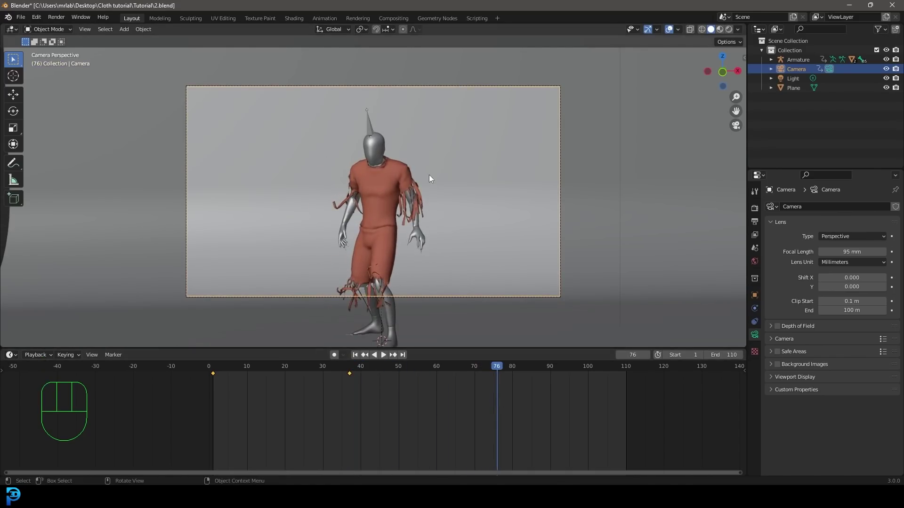
pyautogui.press('g')
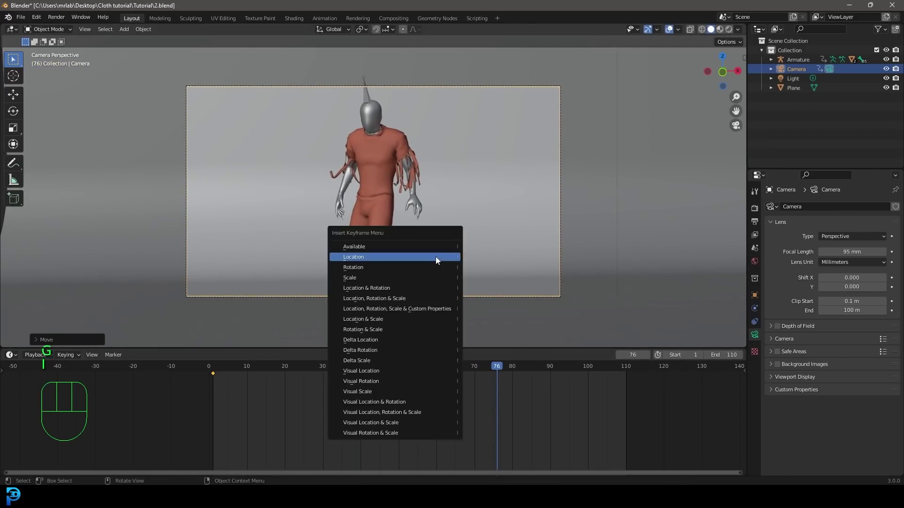
pyautogui.moveTo(548, 378); pyautogui.dragTo(569, 349)
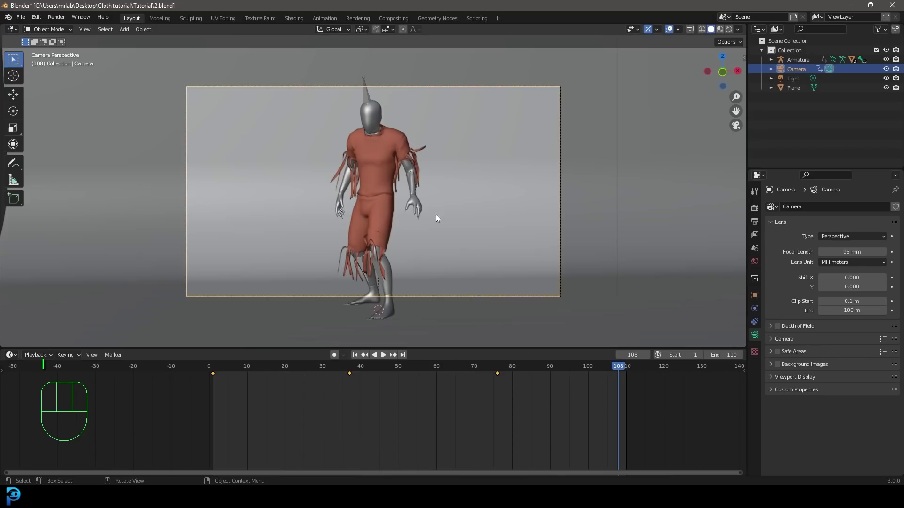
pyautogui.press('g')
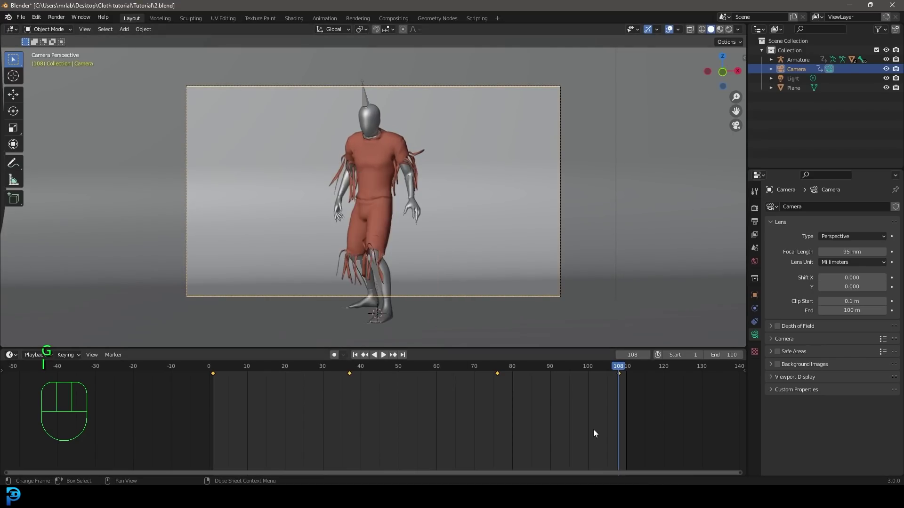
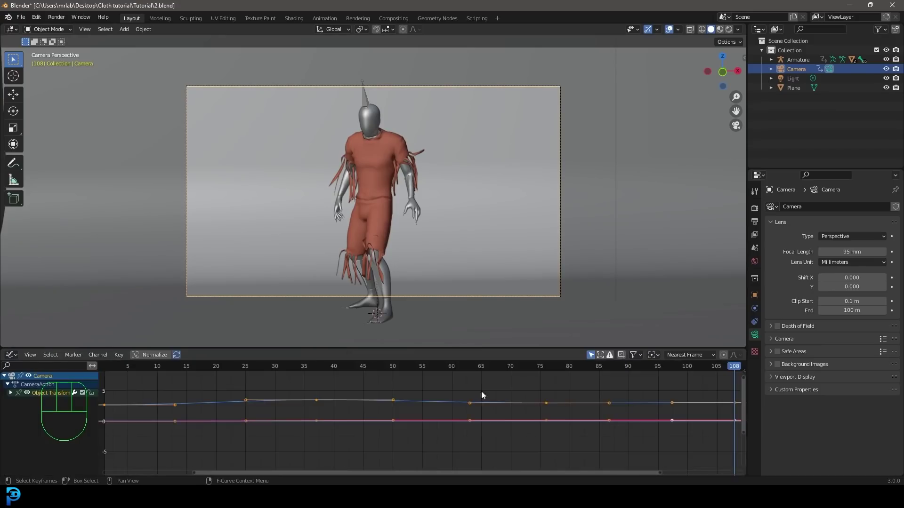
# - Add a Noise modifier with scale 23 and strength 0.2 to the camera's Z Location curve
pyautogui.click(15, 396)
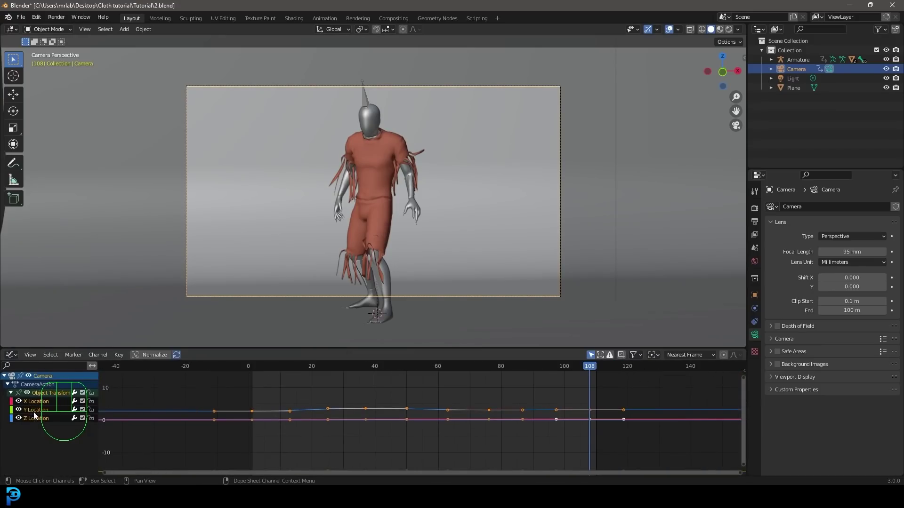
pyautogui.click(36, 422)
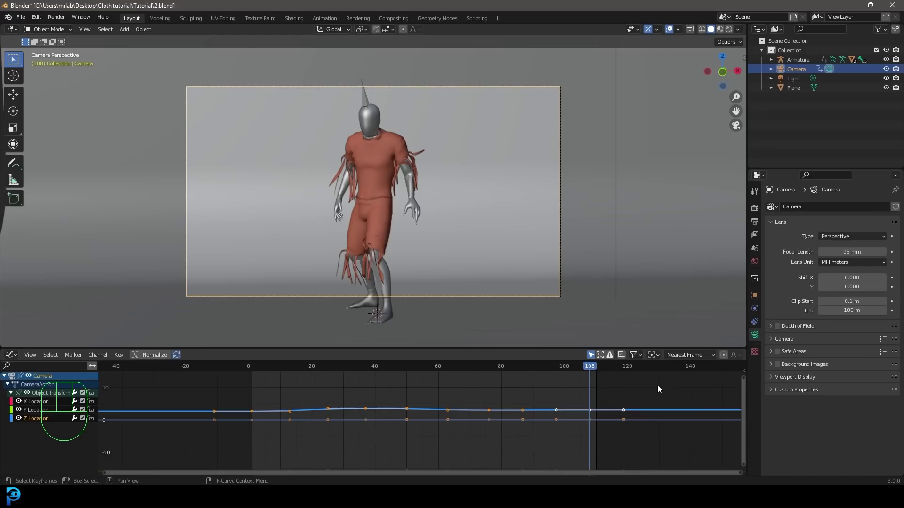
pyautogui.press('n')
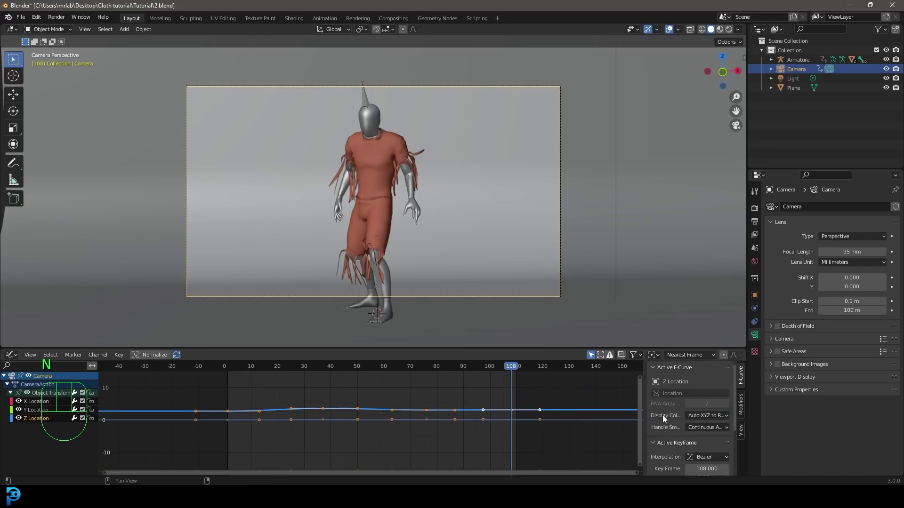
pyautogui.click(743, 416)
pyautogui.moveTo(673, 374); pyautogui.dragTo(683, 426)
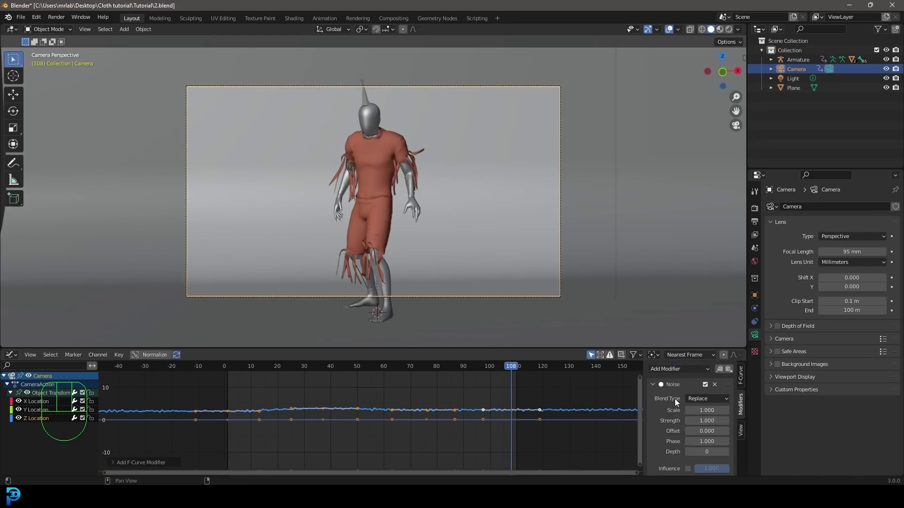
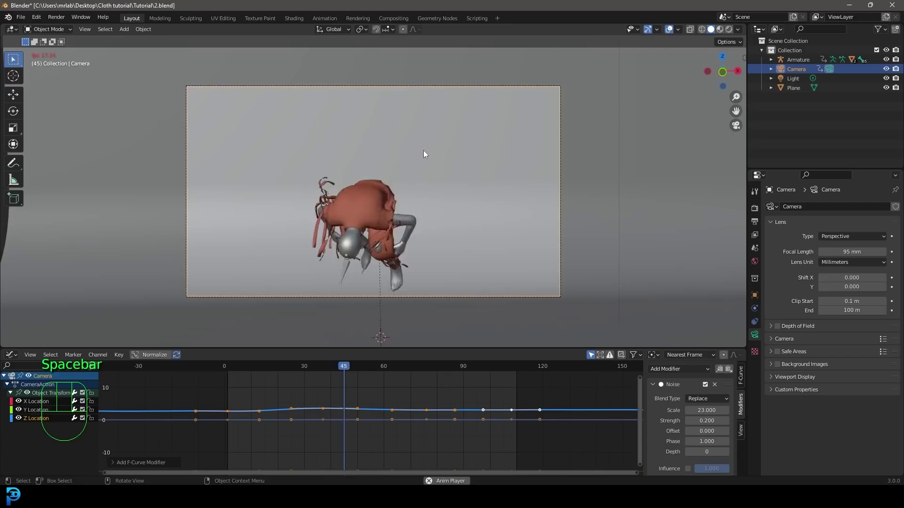
# - Add a Noise modifier to a second camera location curve for the shaky feel
pyautogui.press('space')
pyautogui.click(35, 406)
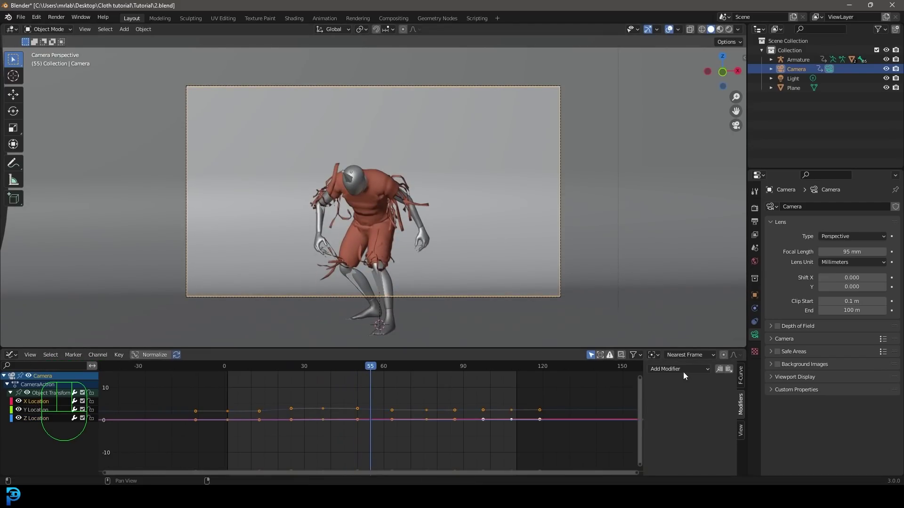
pyautogui.moveTo(685, 370); pyautogui.dragTo(696, 422)
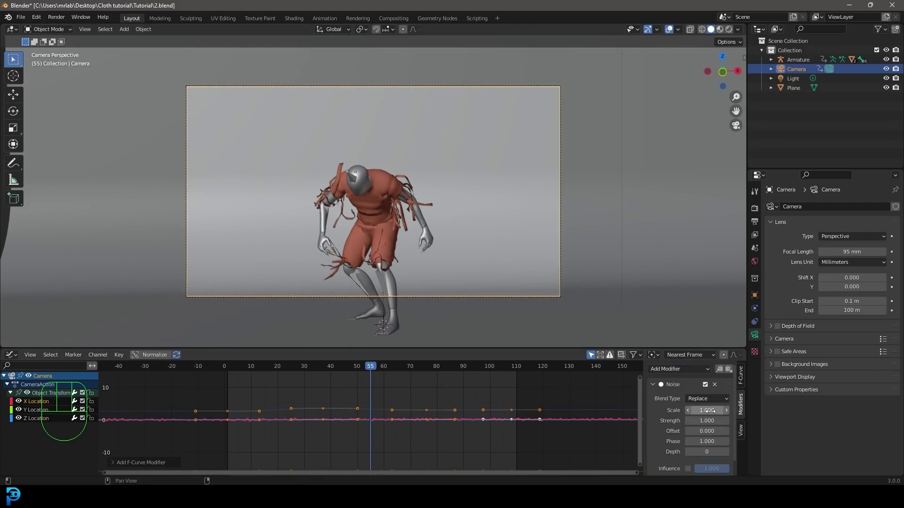
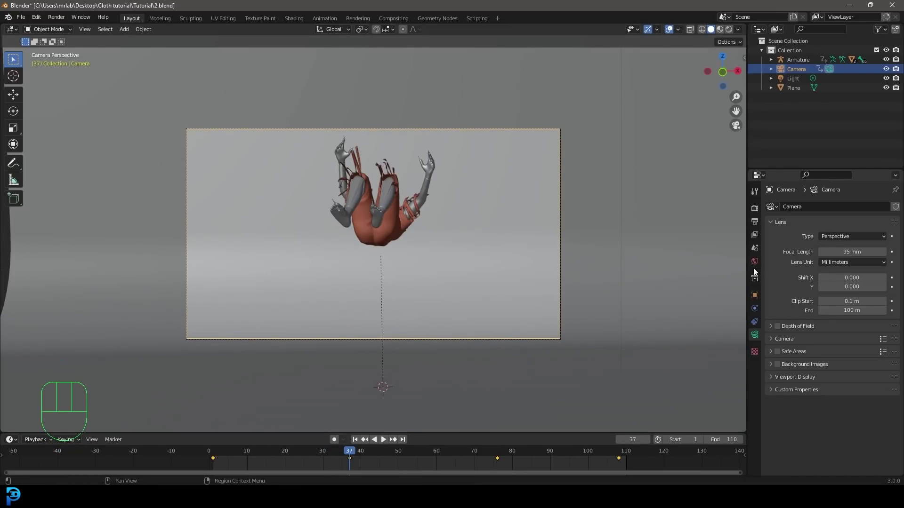
# - Replace the world colour with a Nishita Sky Texture at strength 0.2
pyautogui.click(759, 270)
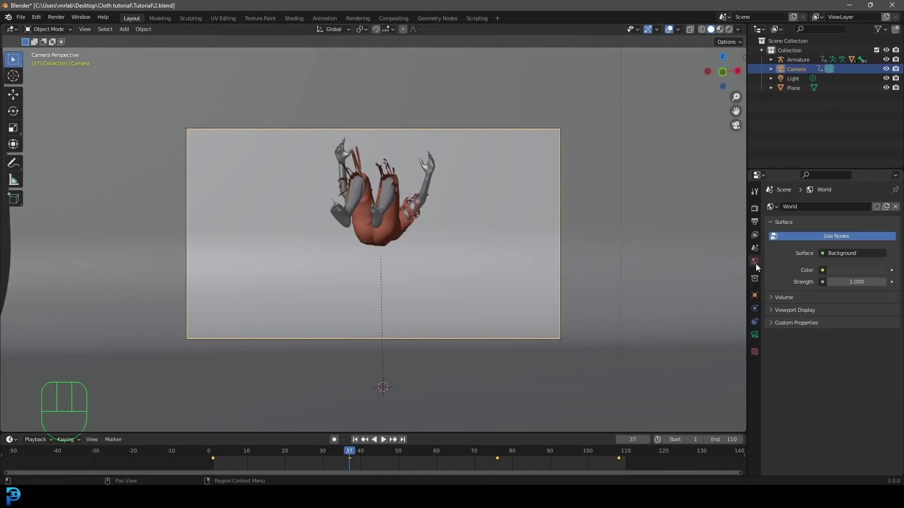
pyautogui.moveTo(823, 273); pyautogui.dragTo(635, 378)
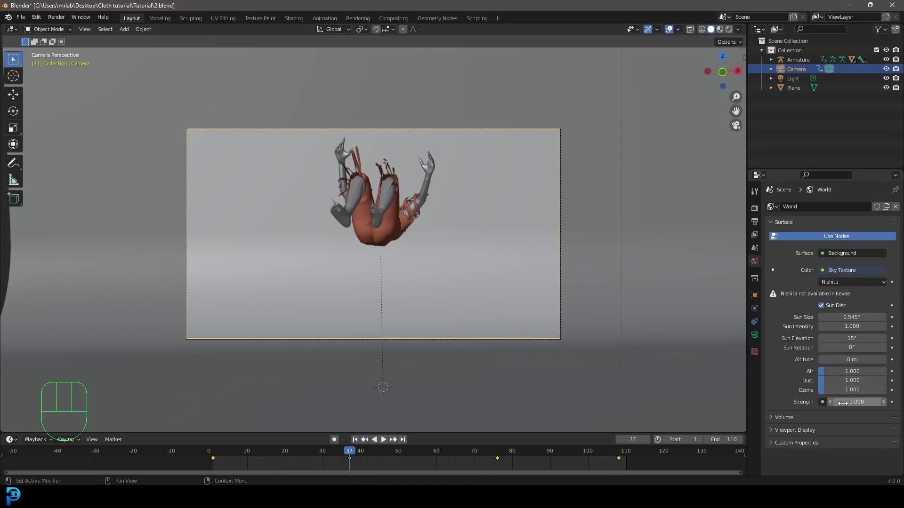
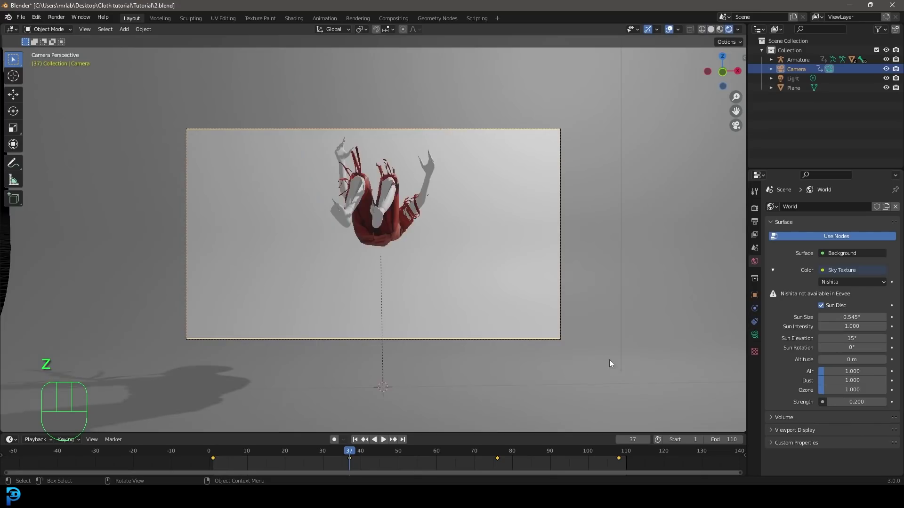
pyautogui.click(759, 209)
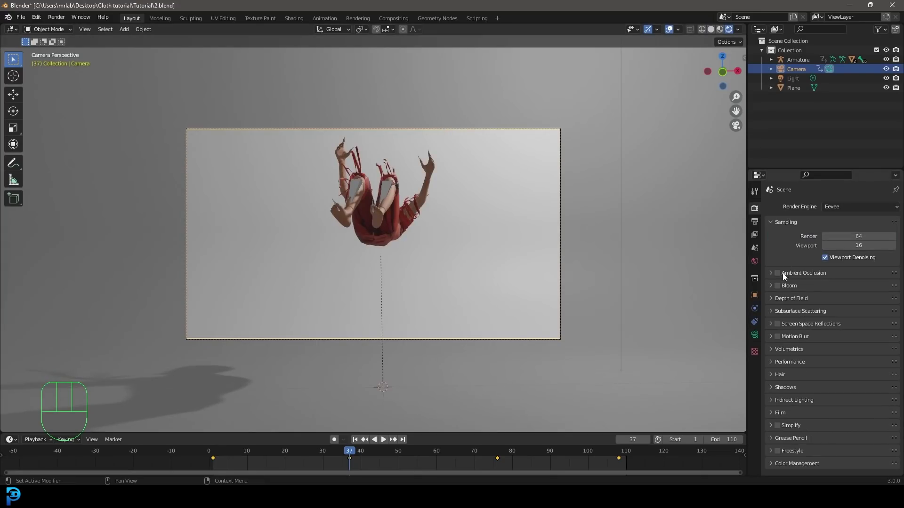
# - Enable Ambient Occlusion and Screen Space Reflections in the Eevee render settings
pyautogui.click(779, 279)
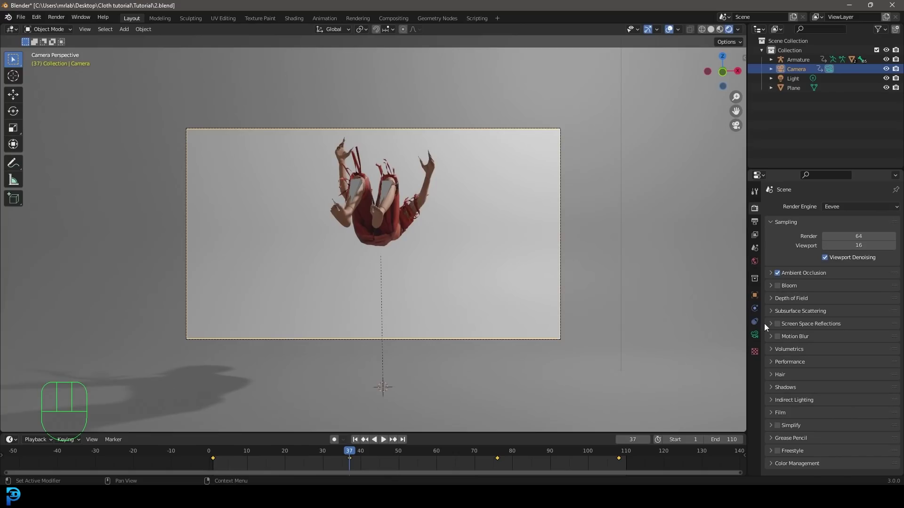
pyautogui.click(781, 329)
pyautogui.click(774, 328)
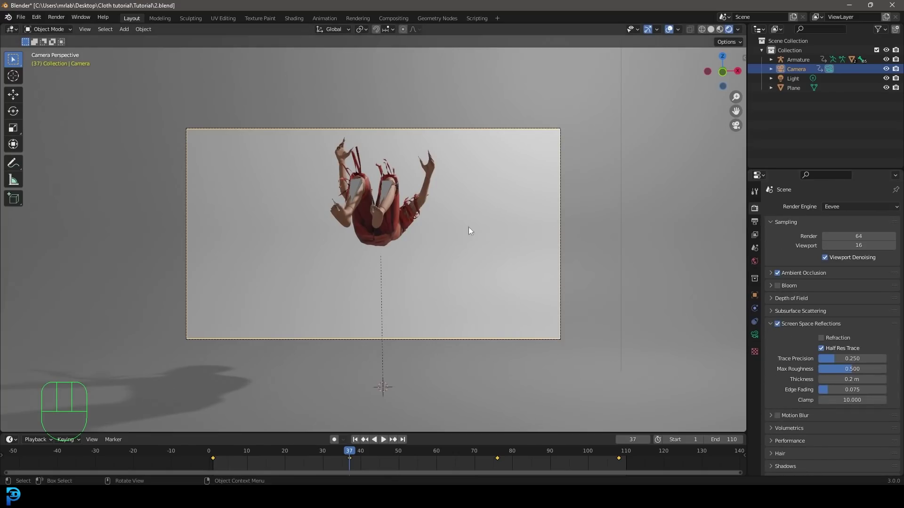
pyautogui.moveTo(443, 246); pyautogui.dragTo(454, 255)
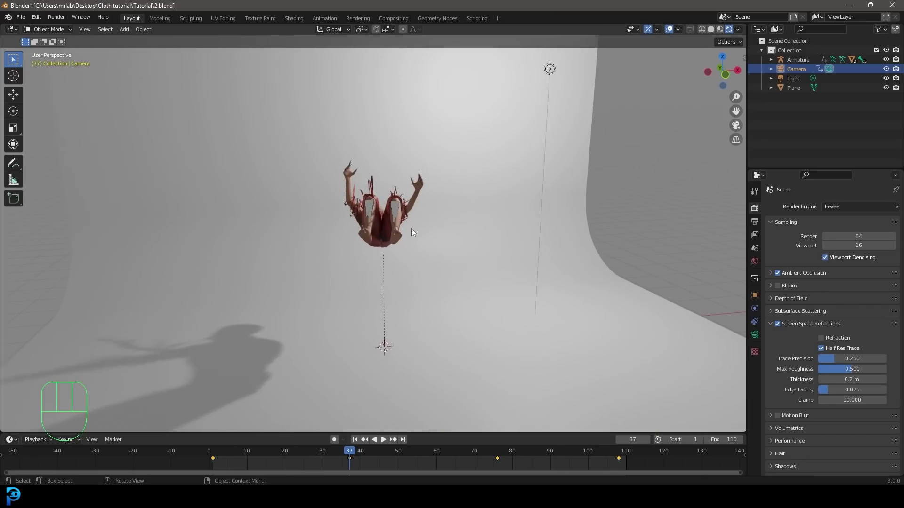
# - Move and rotate the area light above the character, then return to the camera view
pyautogui.press('shift+a')
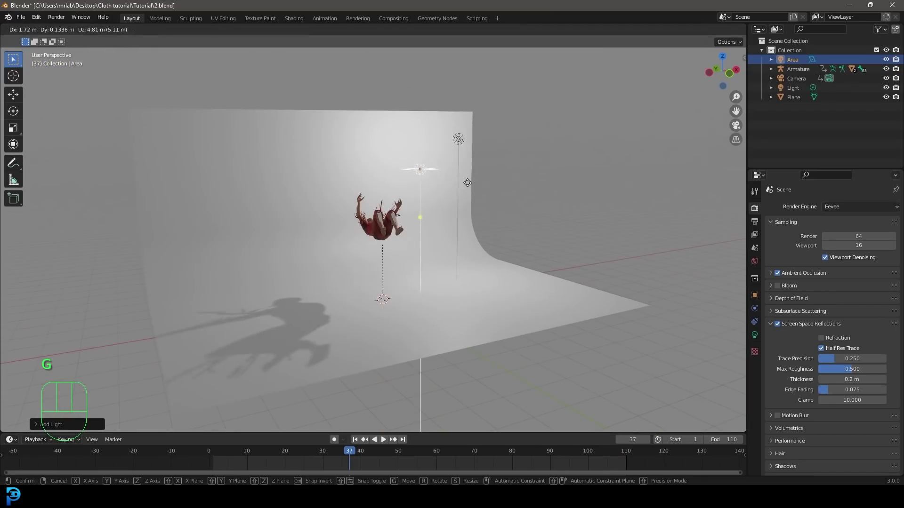
pyautogui.press('g')
pyautogui.press('r')
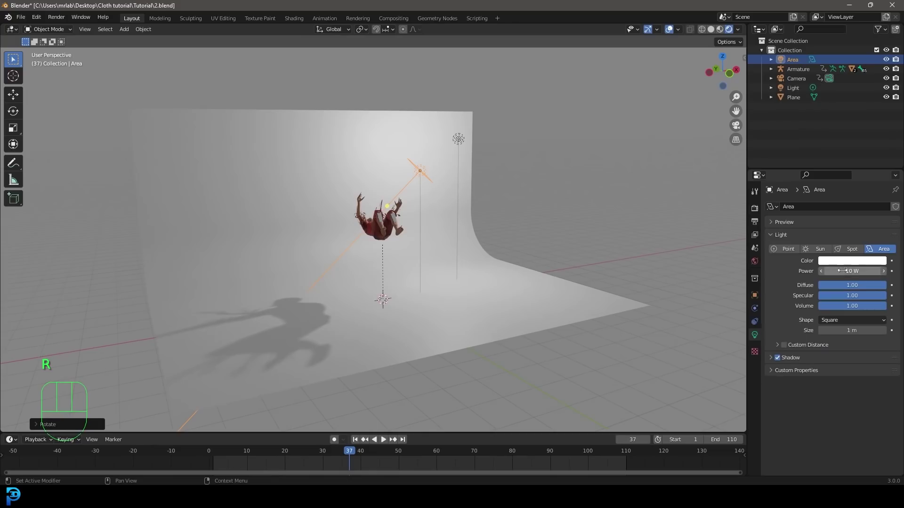
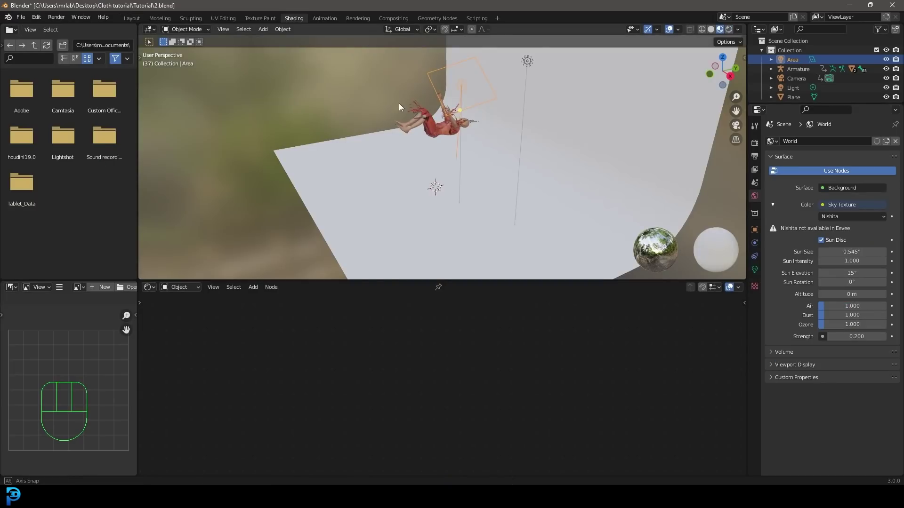
pyautogui.middleClick(437, 98)
pyautogui.press('KP_0')
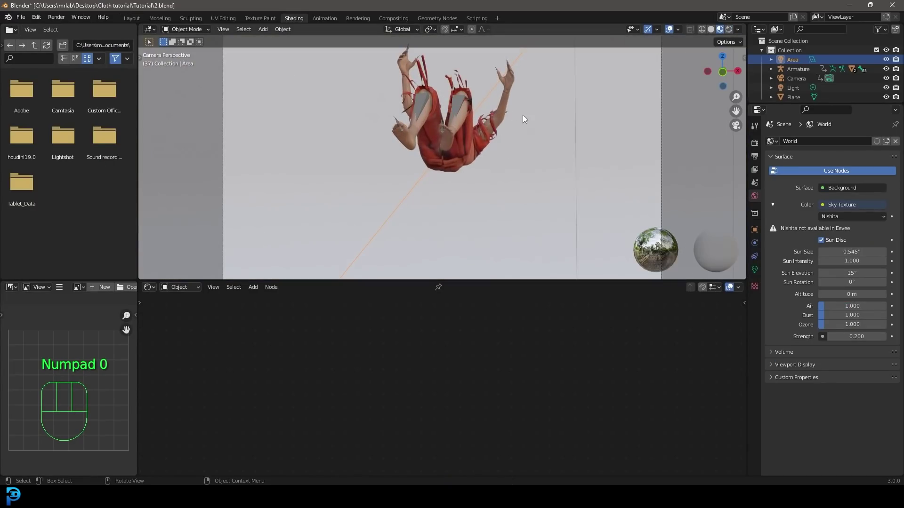
pyautogui.press('z')
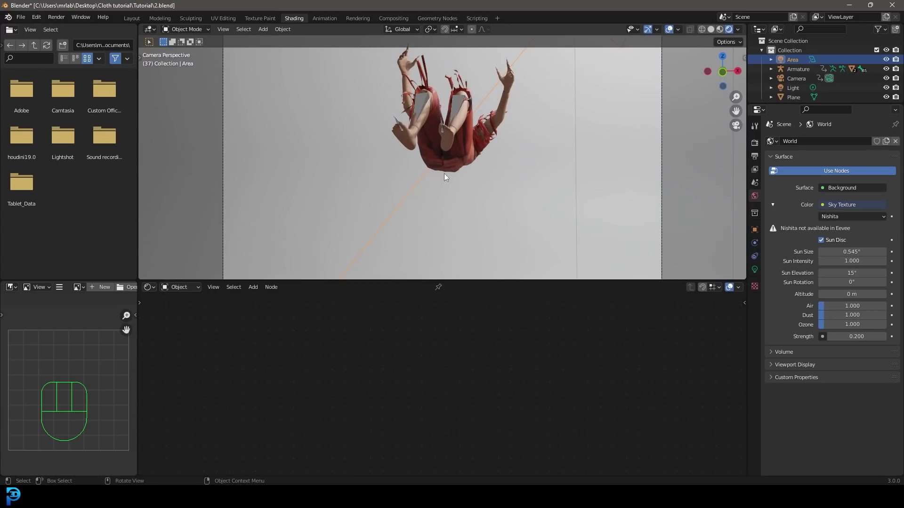
# - Assign the backdrop plane a new material with a near-black base colour and roughness about 0.54
pyautogui.click(545, 111)
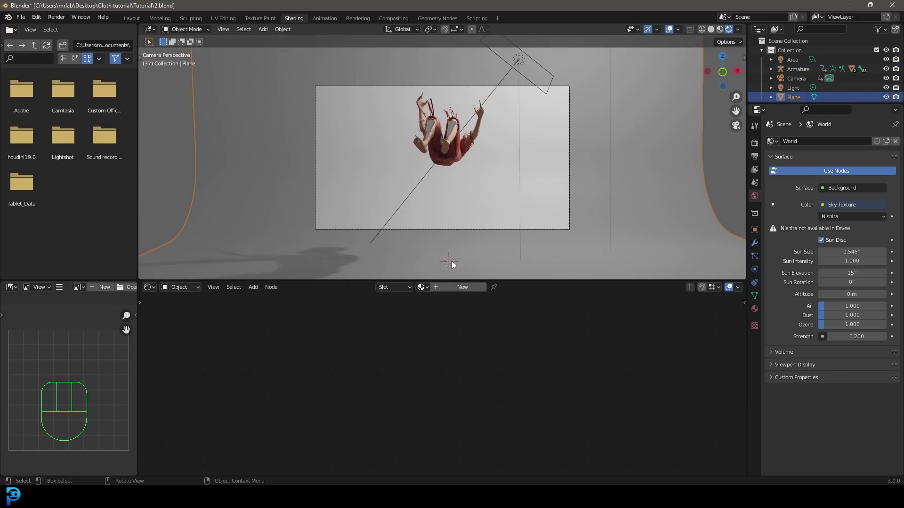
pyautogui.moveTo(462, 293); pyautogui.dragTo(434, 311)
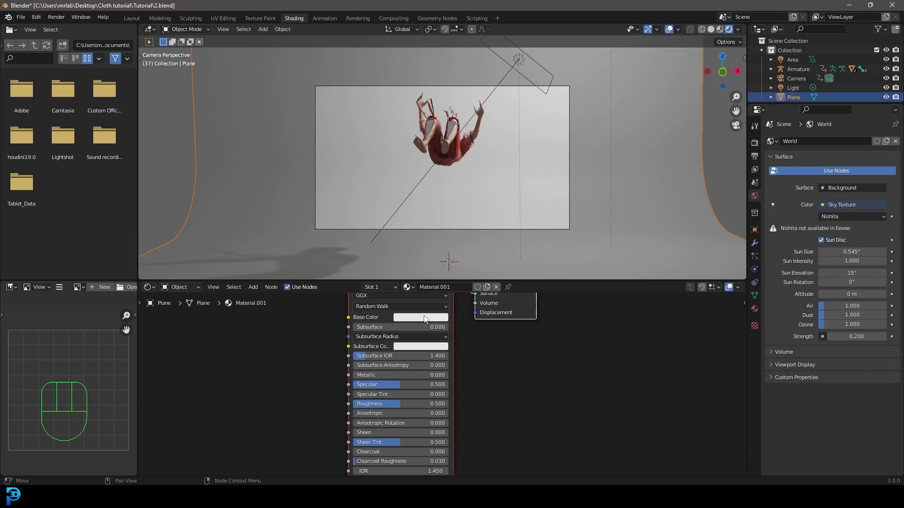
pyautogui.click(427, 319)
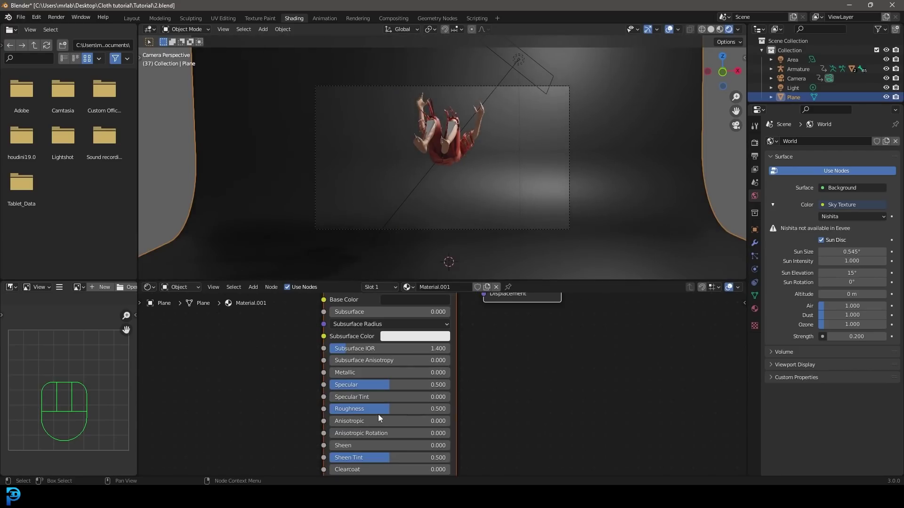
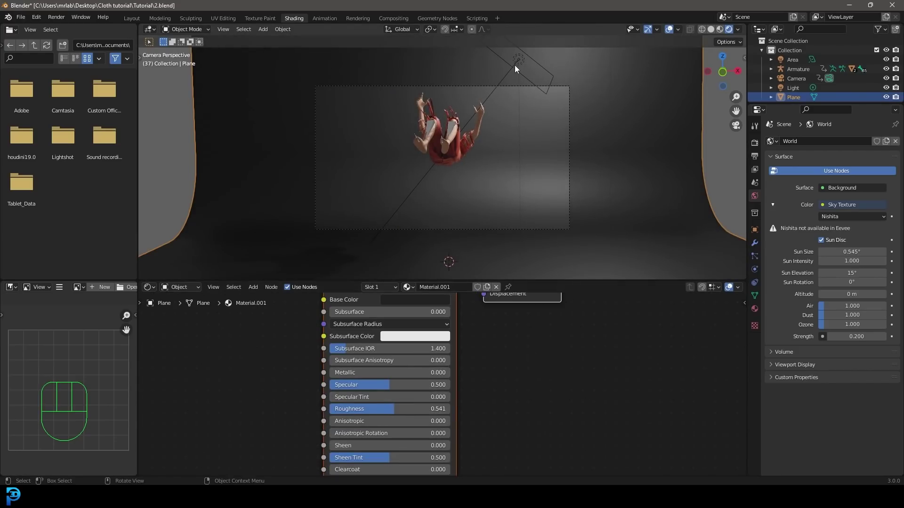
# - Duplicate the area light and angle the copy toward the character
pyautogui.press('space')
pyautogui.press('space')
pyautogui.press('g')
pyautogui.press('shift+d')
pyautogui.press('r')
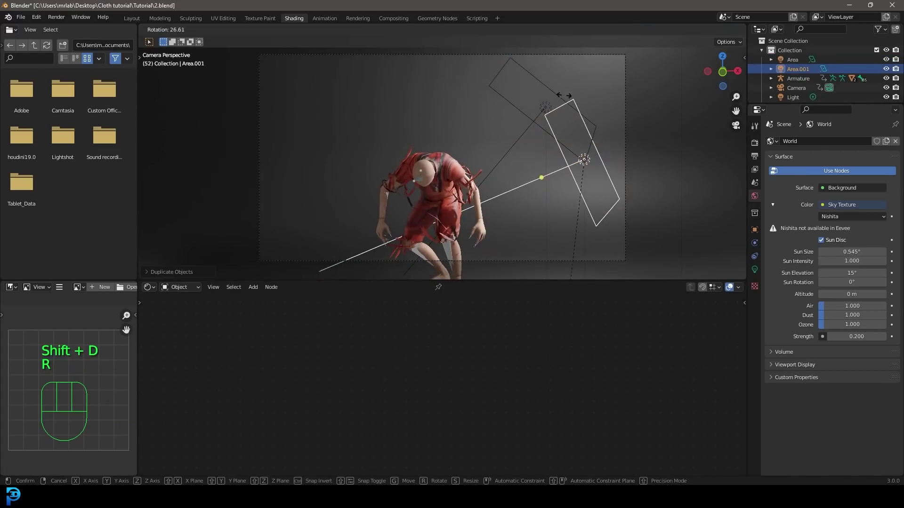
# - Duplicate the light again, place it up to the left, and start tinting the light colour
pyautogui.press('shift+d')
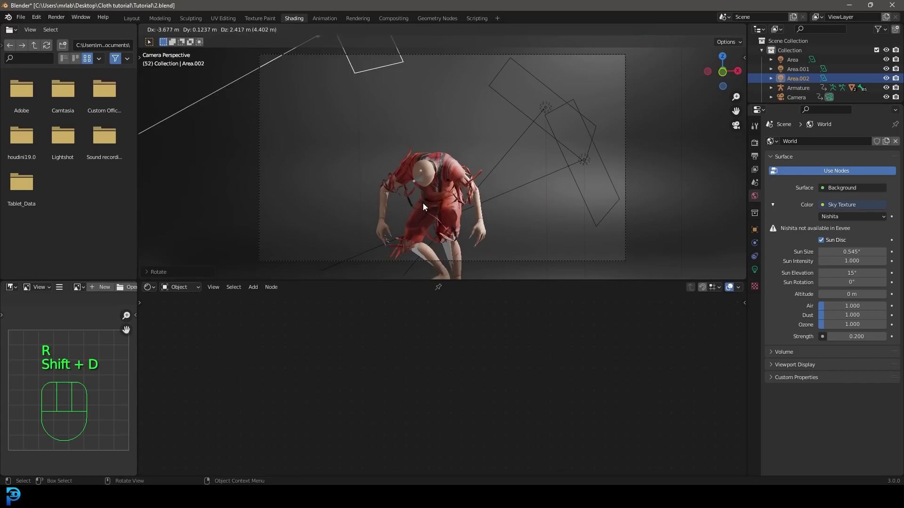
pyautogui.press('r')
pyautogui.press('g')
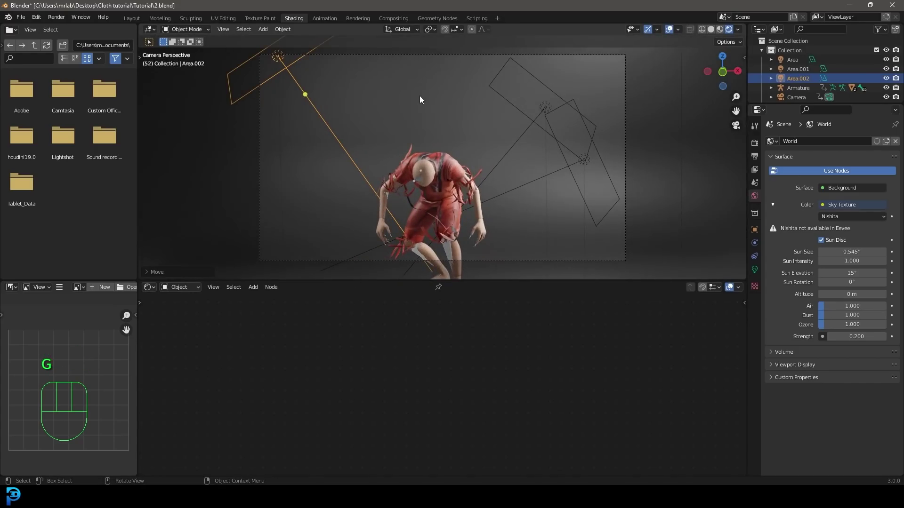
pyautogui.click(757, 272)
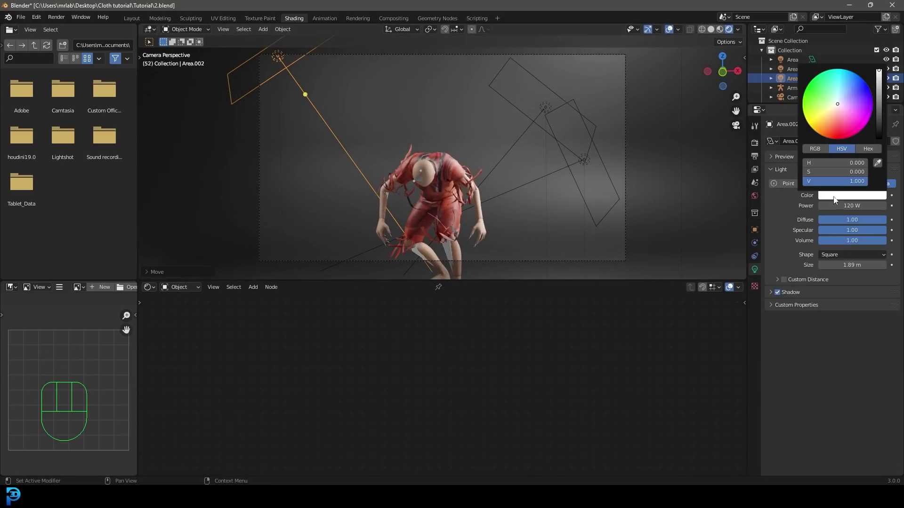
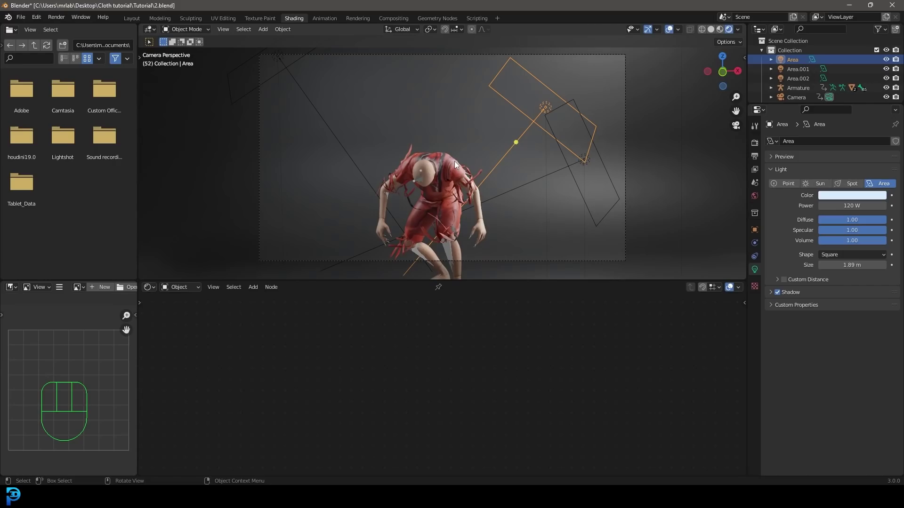
# - Add a Bump node at strength 0.3 to the cloth material, driven by the ColorRamp
pyautogui.click(450, 159)
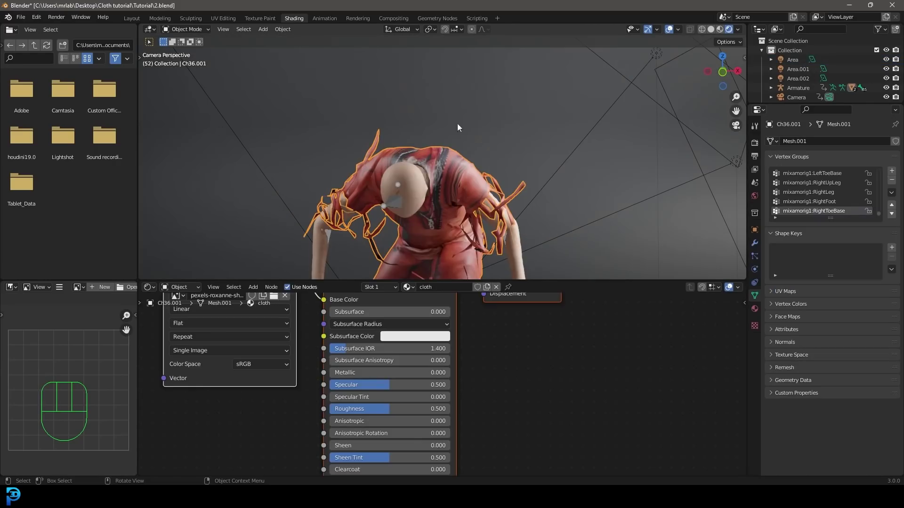
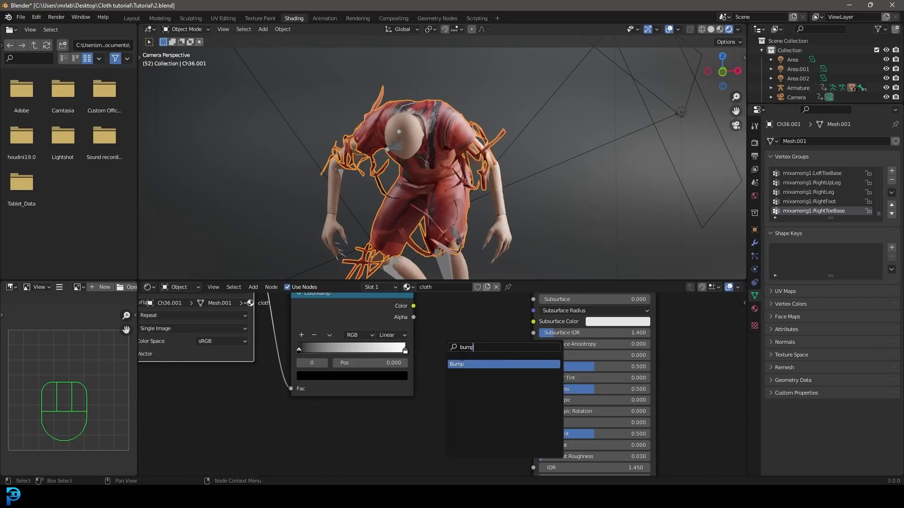
pyautogui.moveTo(414, 312); pyautogui.dragTo(437, 402)
pyautogui.middleClick(490, 447)
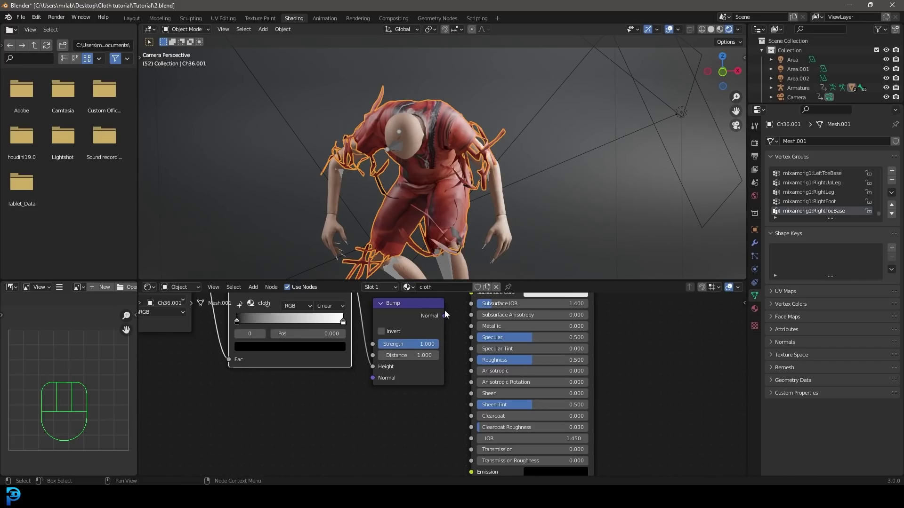
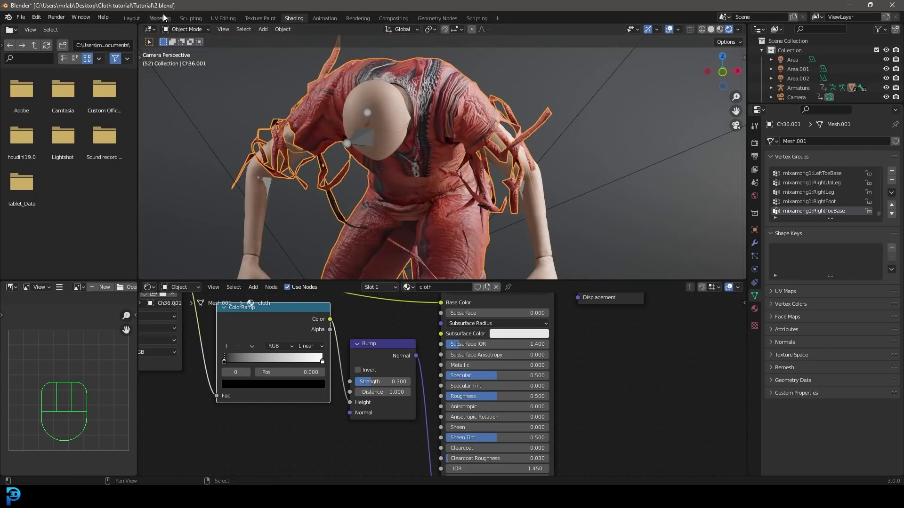
# - Return to the Layout workspace in camera view and enable Motion Blur in the render settings
pyautogui.click(133, 19)
pyautogui.press('KP_0')
pyautogui.press('z')
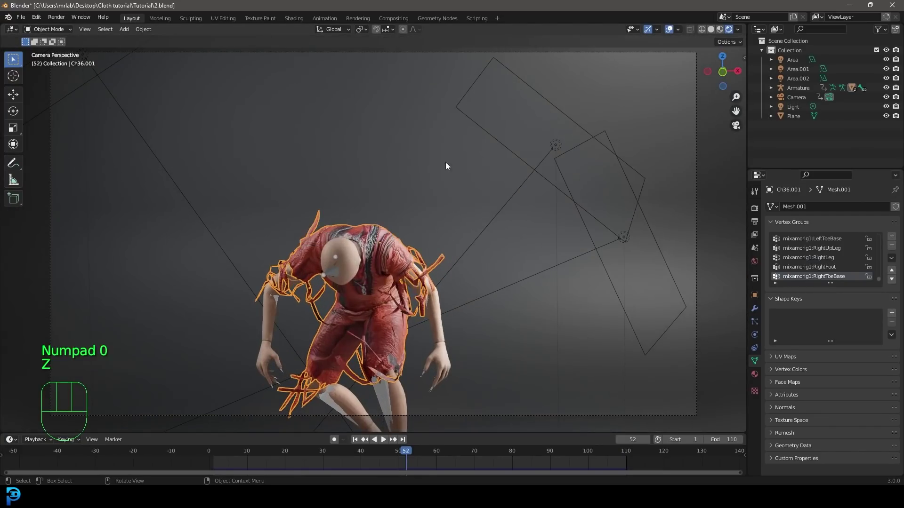
pyautogui.moveTo(406, 254); pyautogui.dragTo(435, 183)
pyautogui.click(756, 215)
pyautogui.click(780, 417)
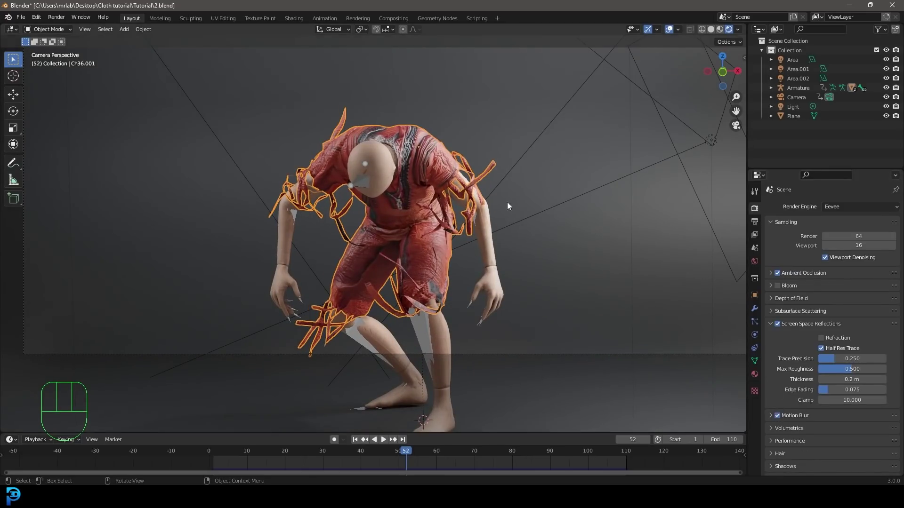
pyautogui.middleClick(440, 255)
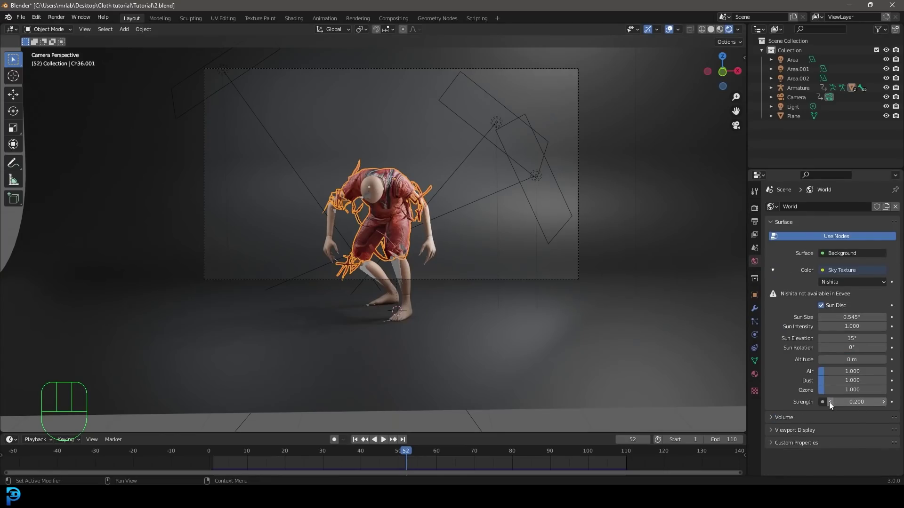
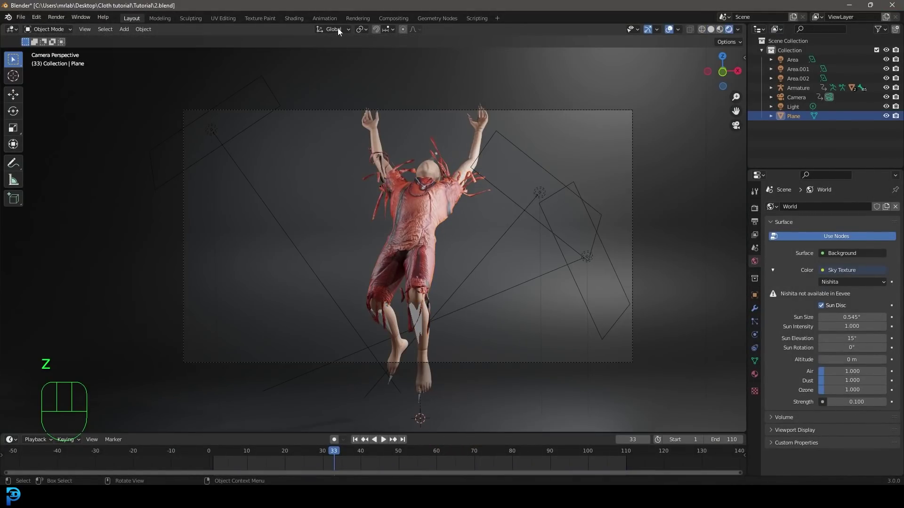
# - Delete the third area light and move and re-angle Area and Area.001 higher above the character
pyautogui.press('x')
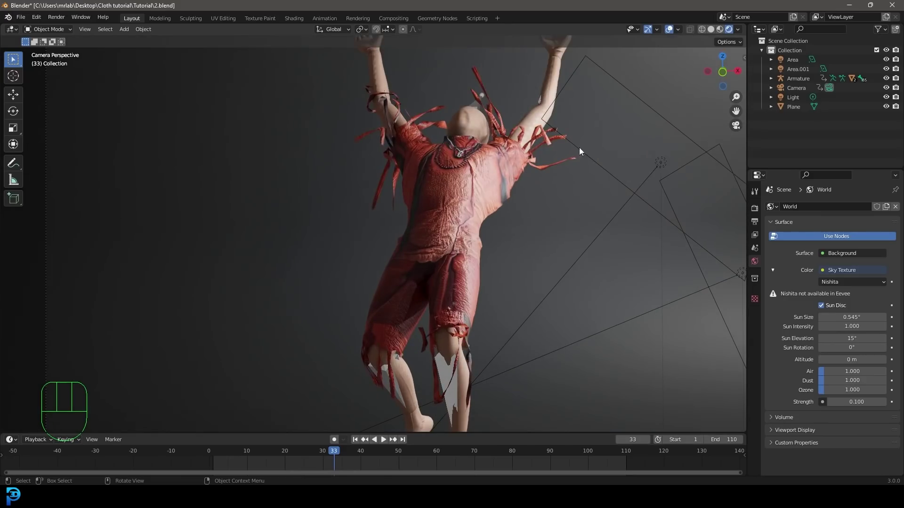
pyautogui.click(609, 177)
pyautogui.moveTo(588, 220); pyautogui.dragTo(480, 228)
pyautogui.click(407, 255)
pyautogui.press('g')
pyautogui.press('r')
pyautogui.press('KP_0')
# - Play the animation through to about frame 61 in camera view, then stop
pyautogui.press('space')
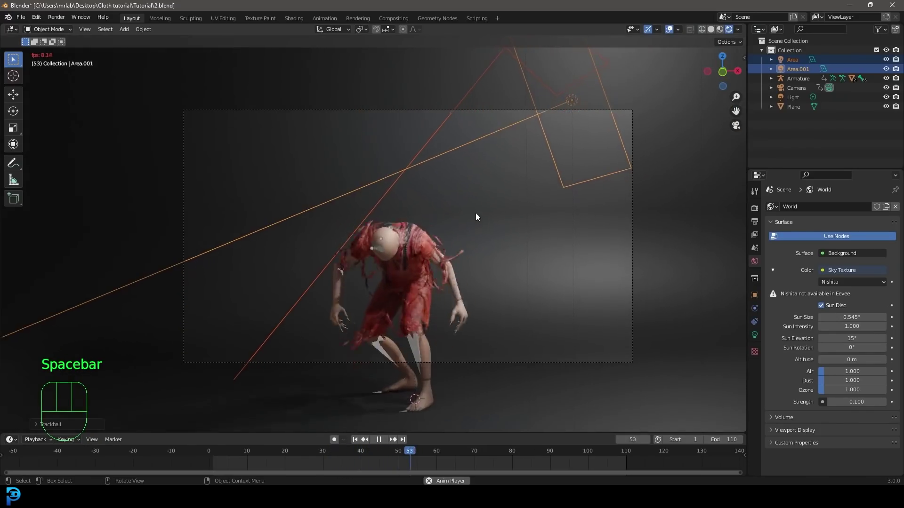
pyautogui.press('space')
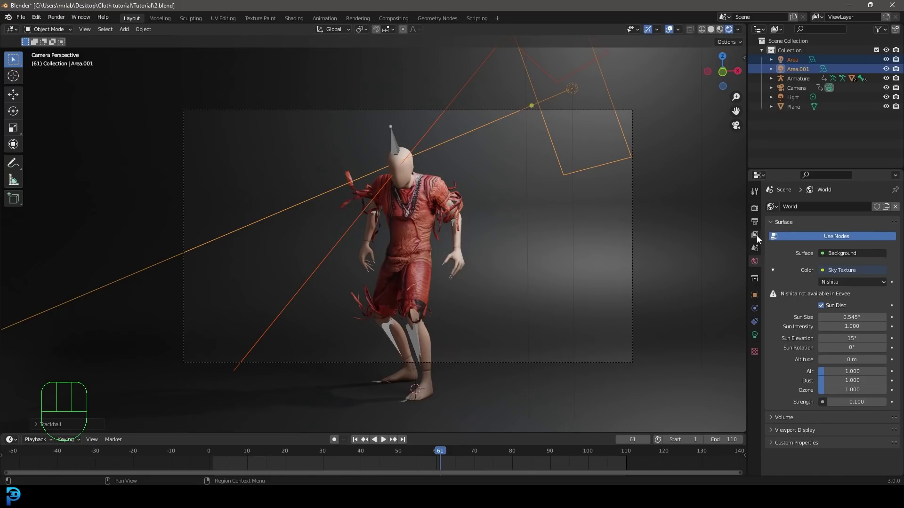
# - Set the render output to the Desktop folder as FFmpeg video, MPEG-4 container with H.264
pyautogui.click(758, 228)
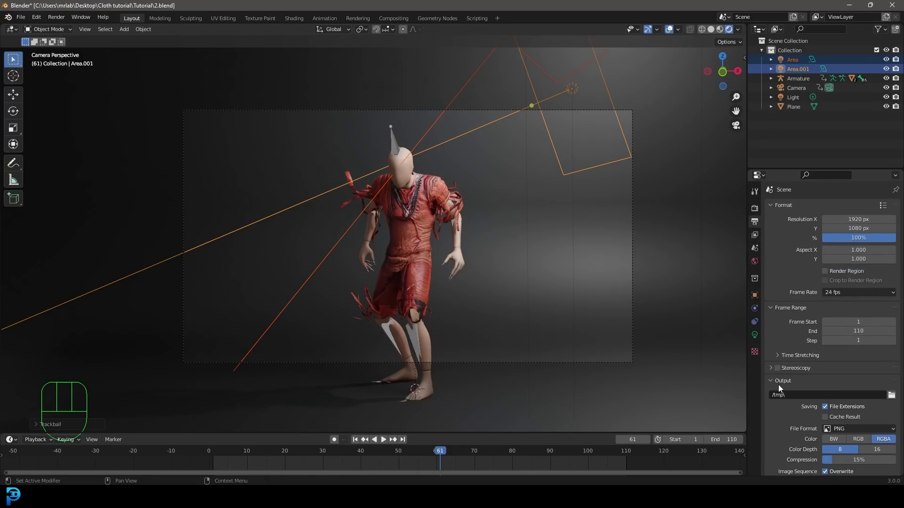
pyautogui.click(896, 398)
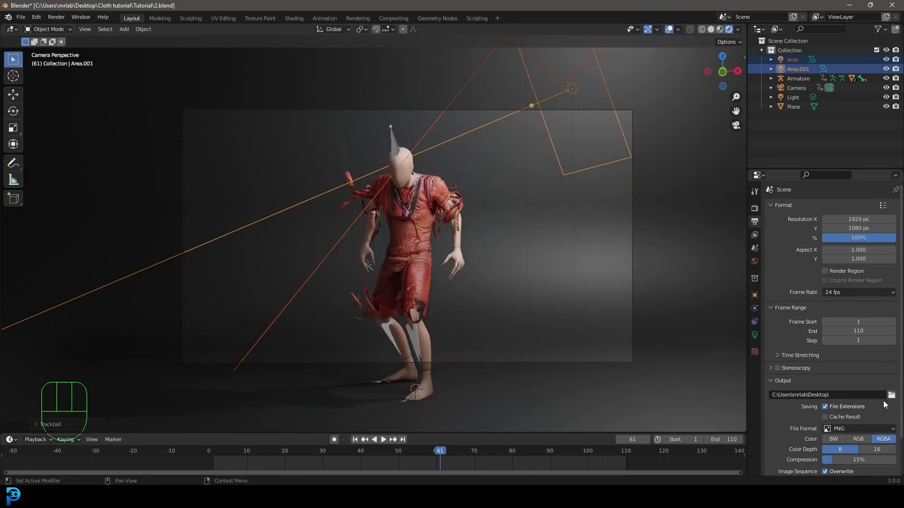
pyautogui.moveTo(845, 398); pyautogui.dragTo(872, 345)
pyautogui.click(803, 448)
pyautogui.moveTo(849, 405); pyautogui.dragTo(858, 374)
# - Save 2.blend again
pyautogui.press('ctrl+s')
pyautogui.press('ctrl+s')
pyautogui.moveTo(61, 19); pyautogui.dragTo(212, 89)
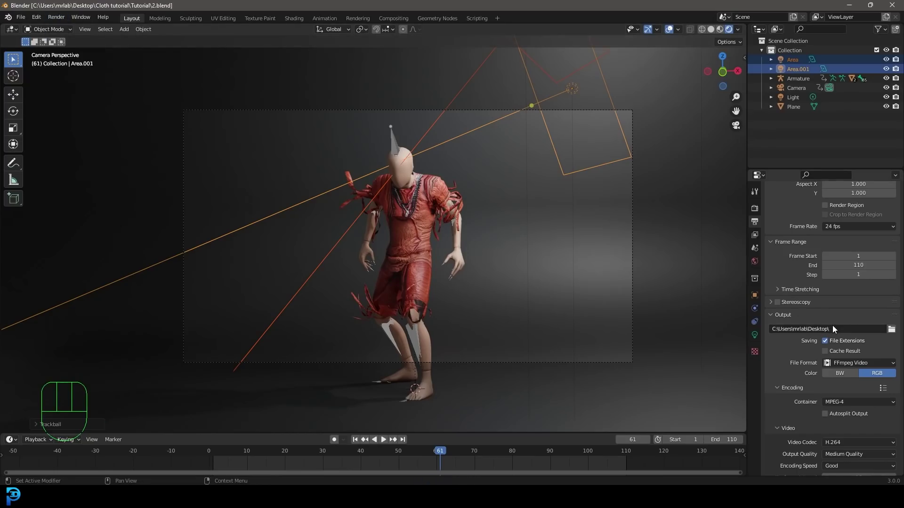